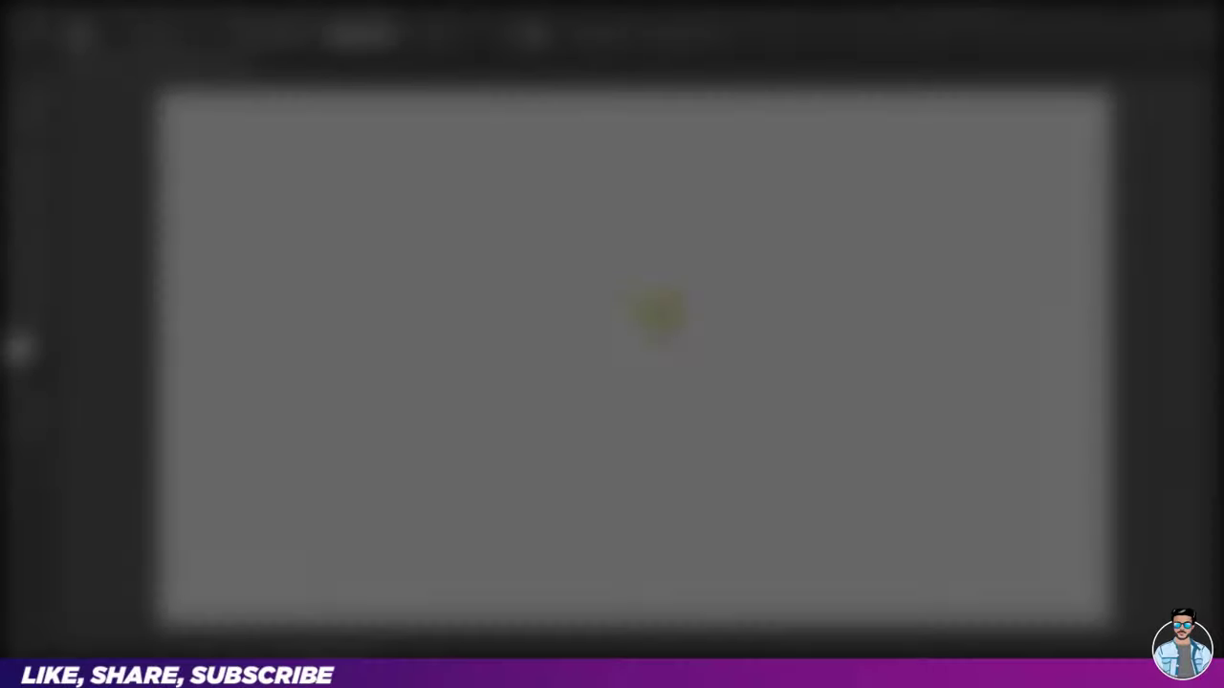
Step: Draw a horizontal line with the Line Segment tool and centre it on the artboard
left_click(51, 144)
key("ctrl+w")
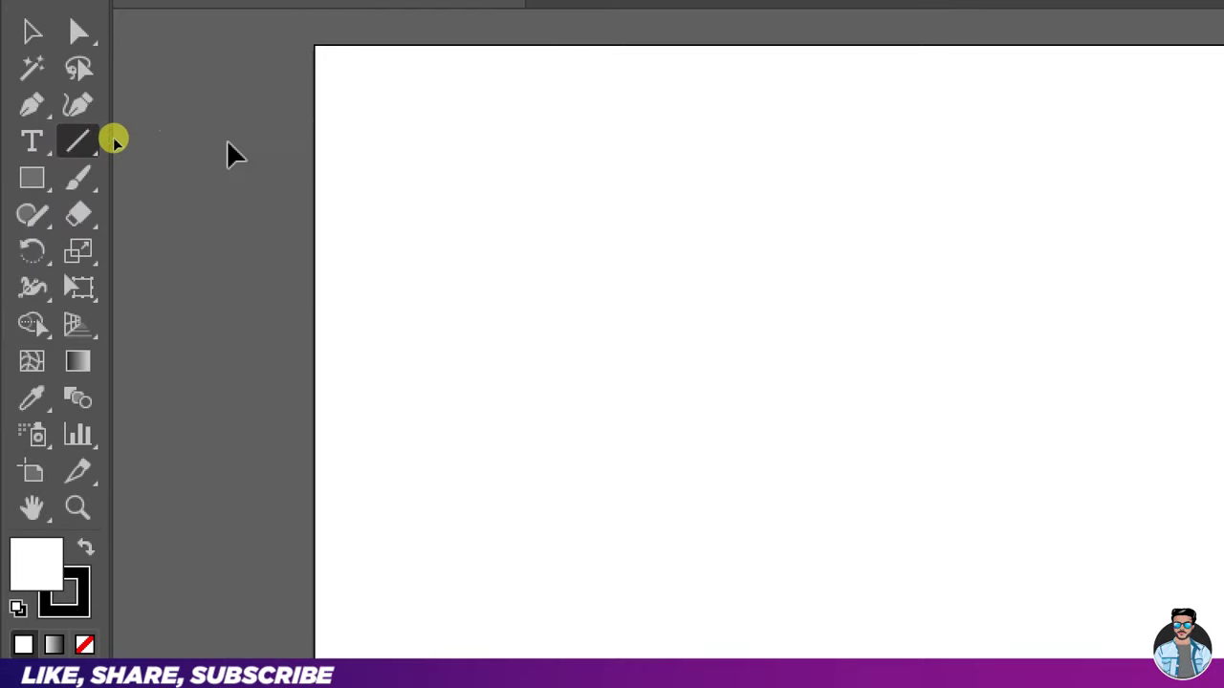
type("mj")
key("ctrl+w")
left_click_drag(99, 46, 613, 49)
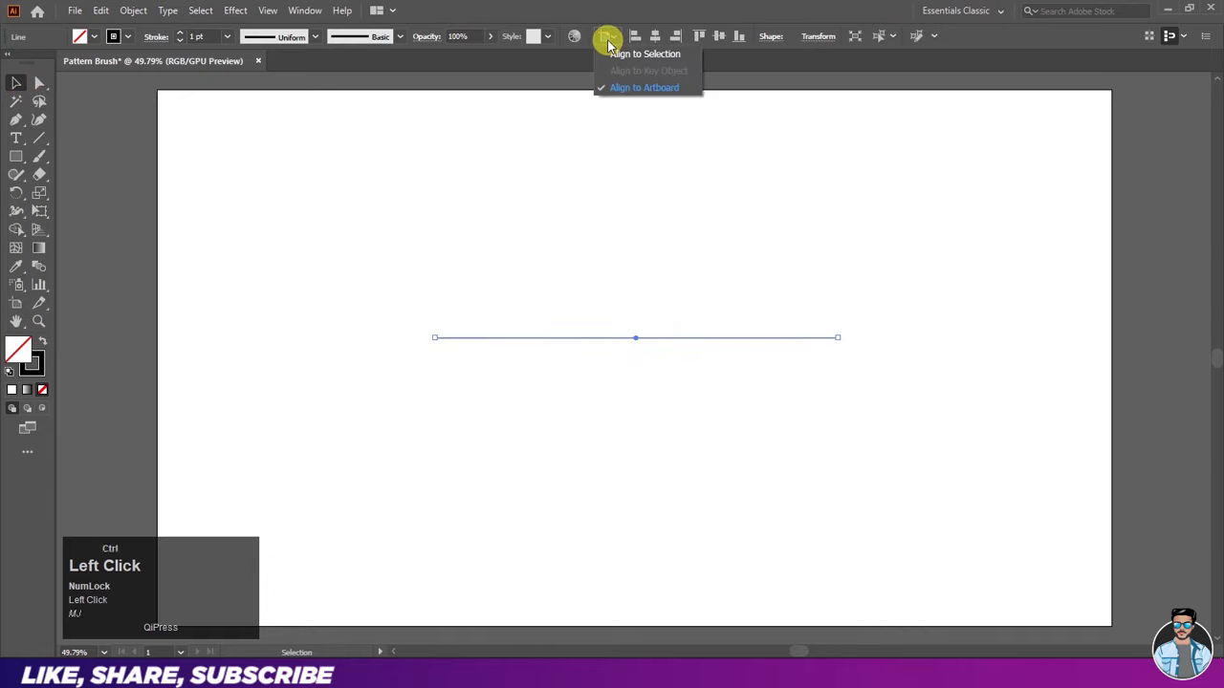
key("ctrl+w")
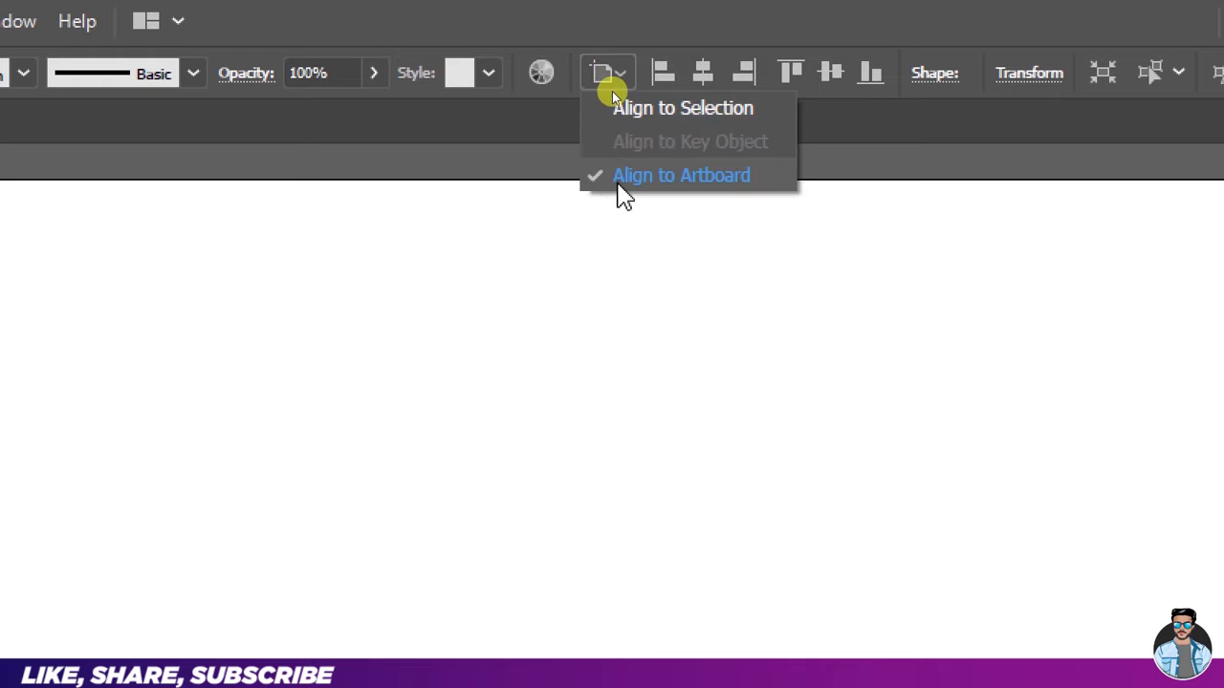
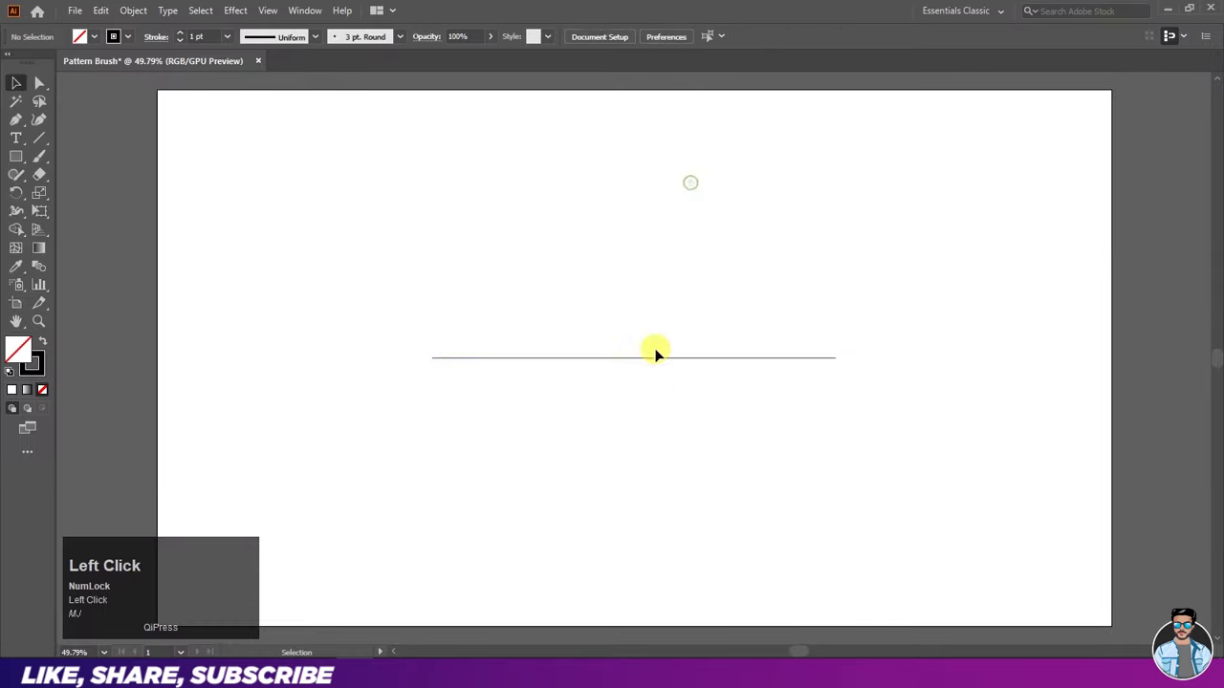
left_click(614, 311)
Step: Apply a Zig Zag effect of 30 px size, 15 ridges and Smooth points to the line
scroll("up", 3)
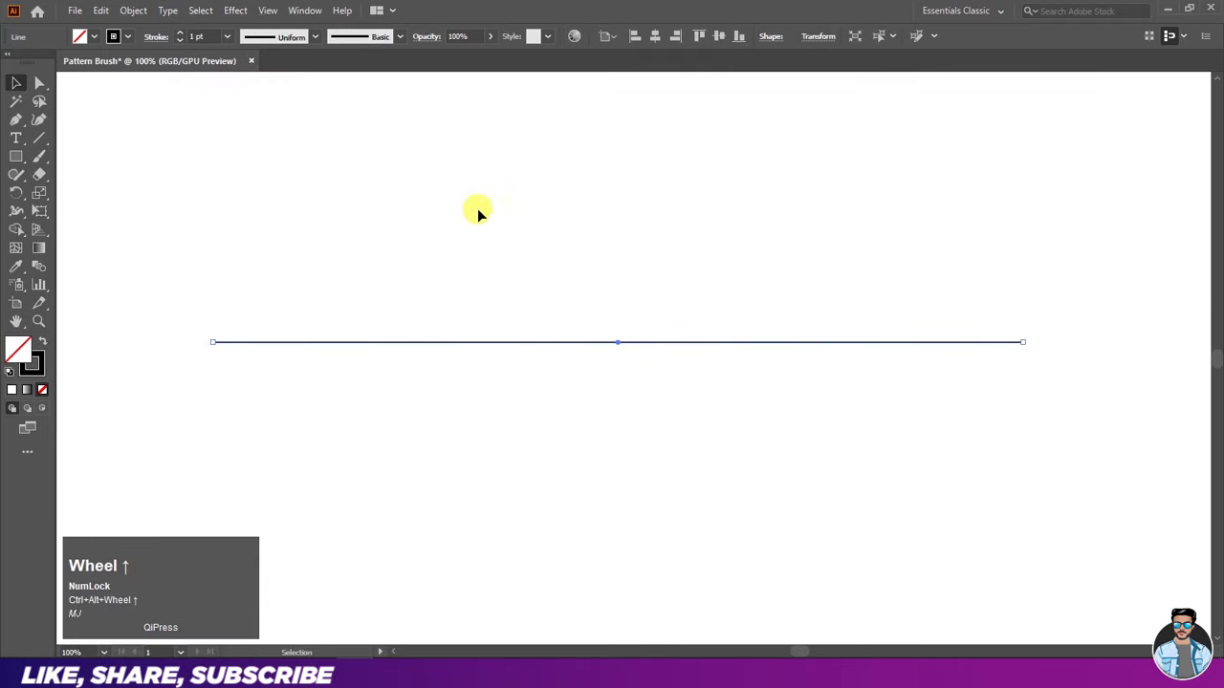
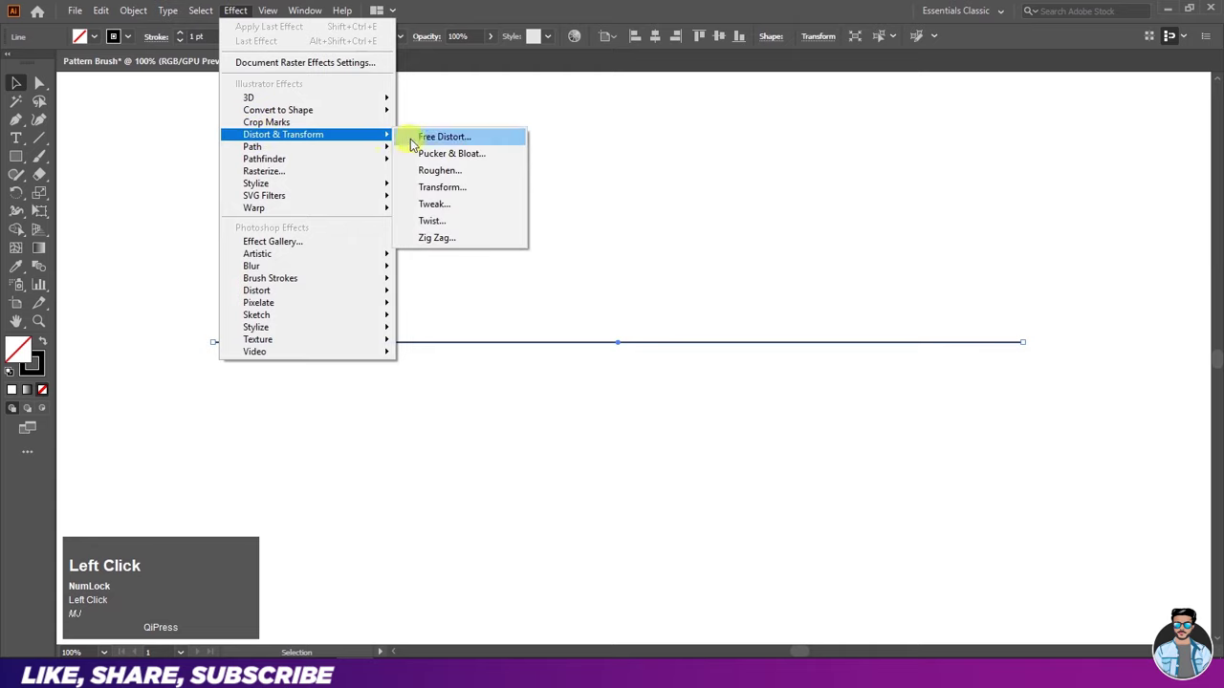
key("ctrl+w")
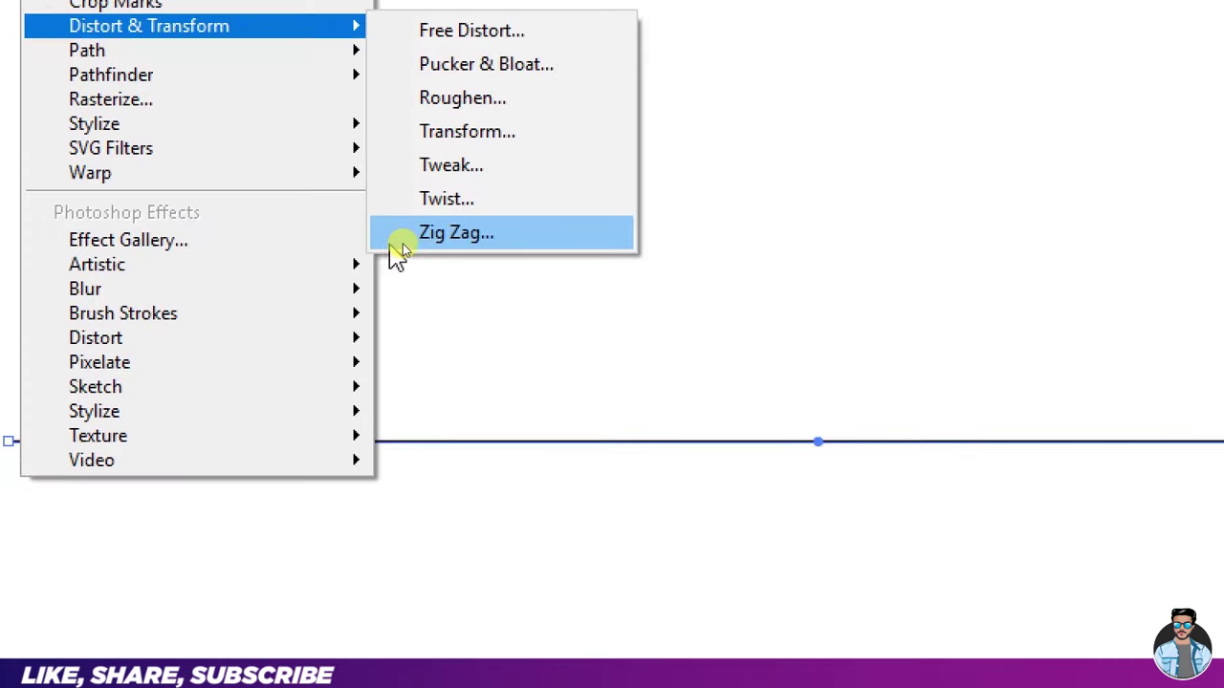
key("ctrl+w")
left_click_drag(443, 249, 783, 263)
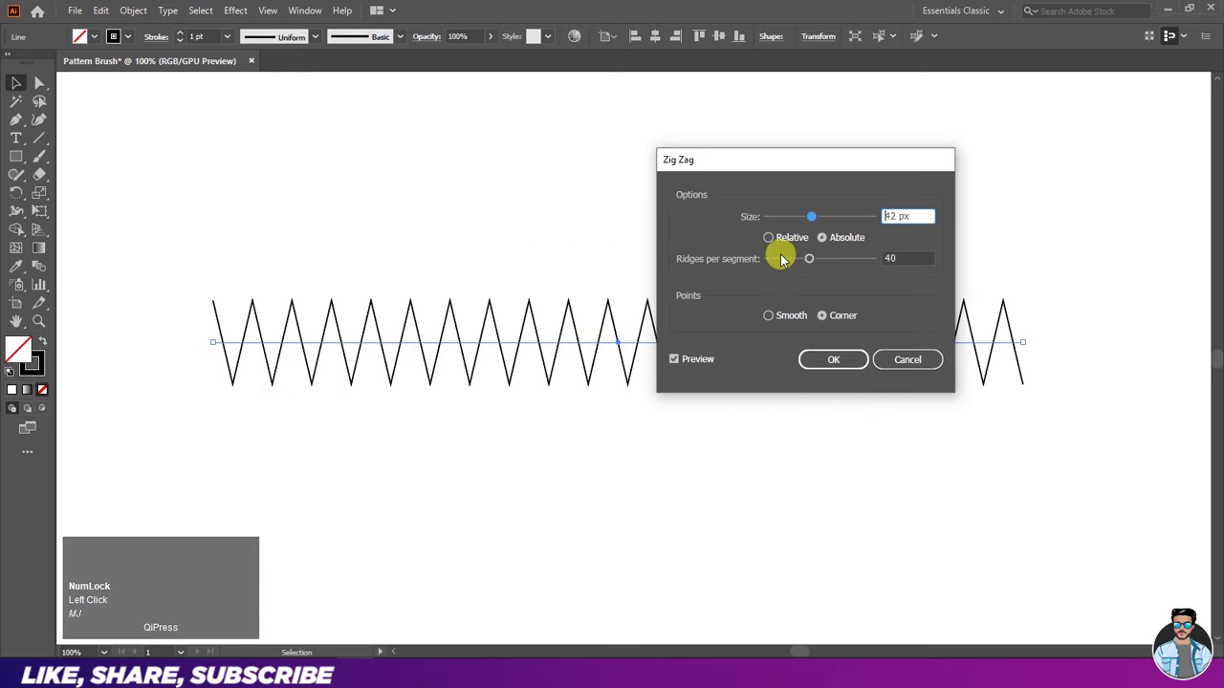
key("ctrl+w")
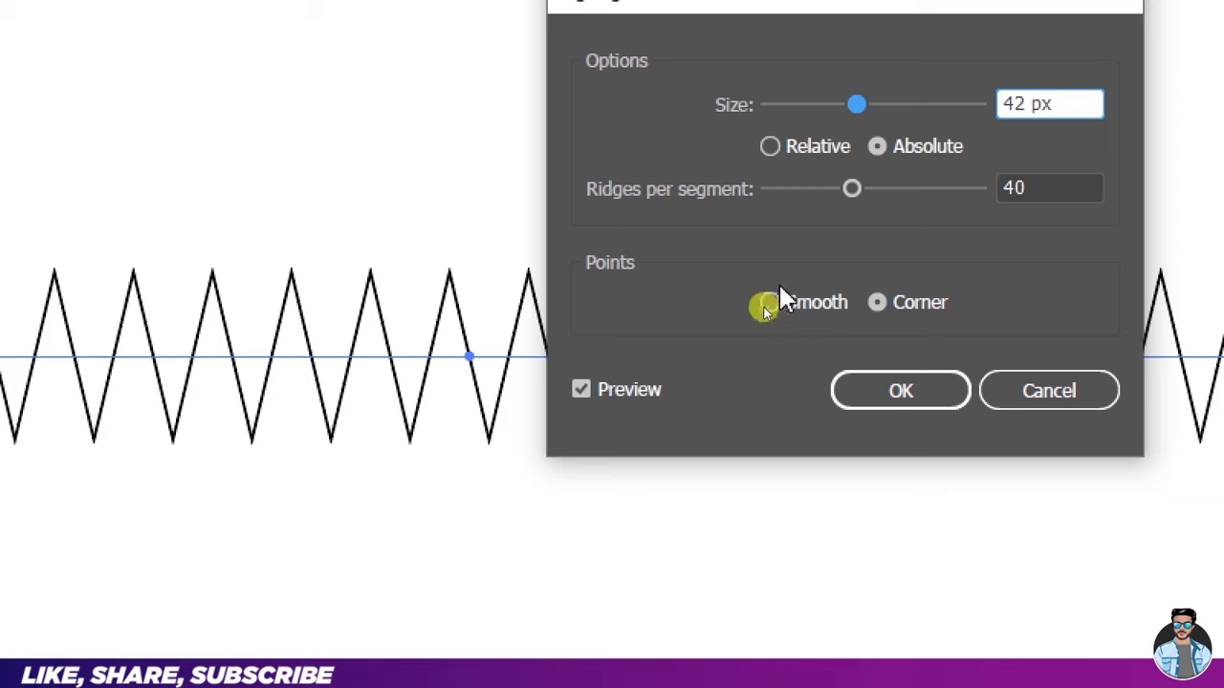
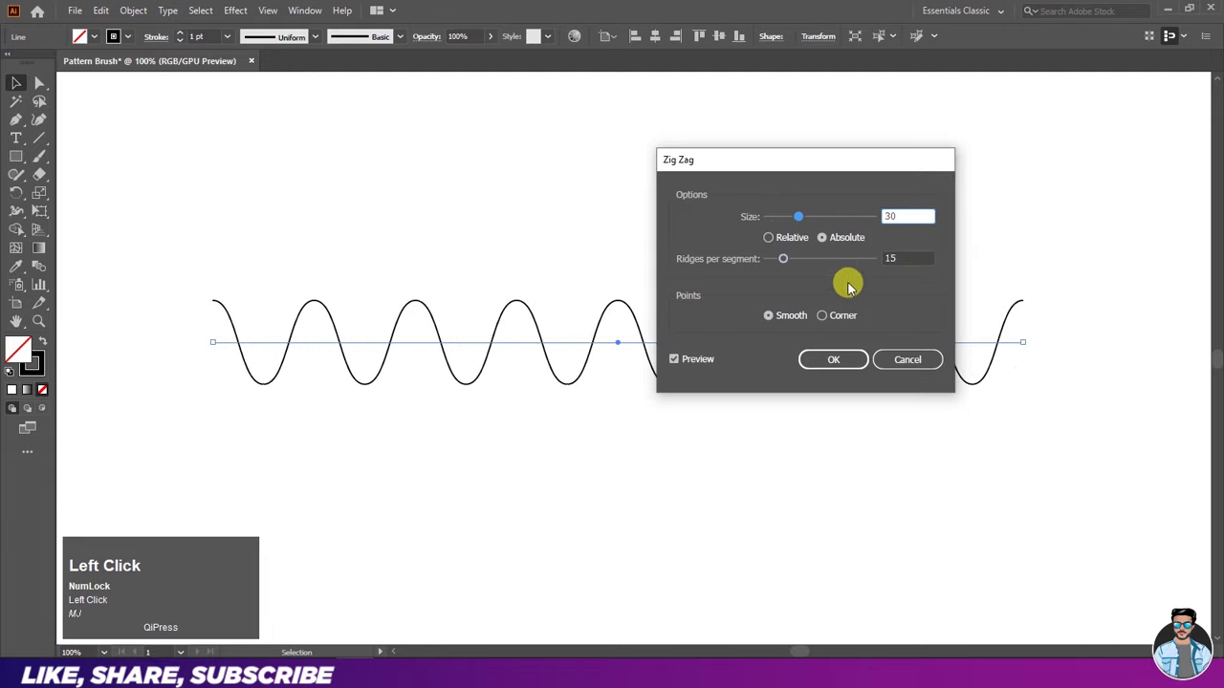
left_click(684, 368)
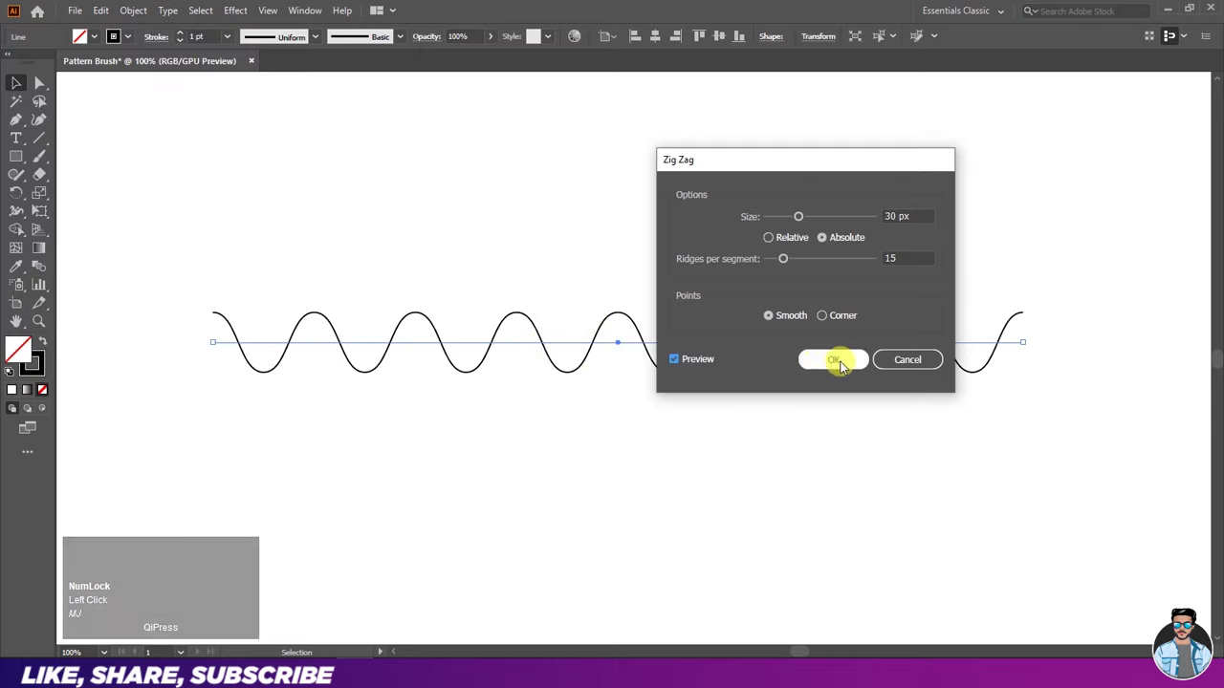
Step: Add a vertical guide through the wave's centre and Alt-drag a sideways copy of the wave
left_click_drag(839, 374, 656, 48)
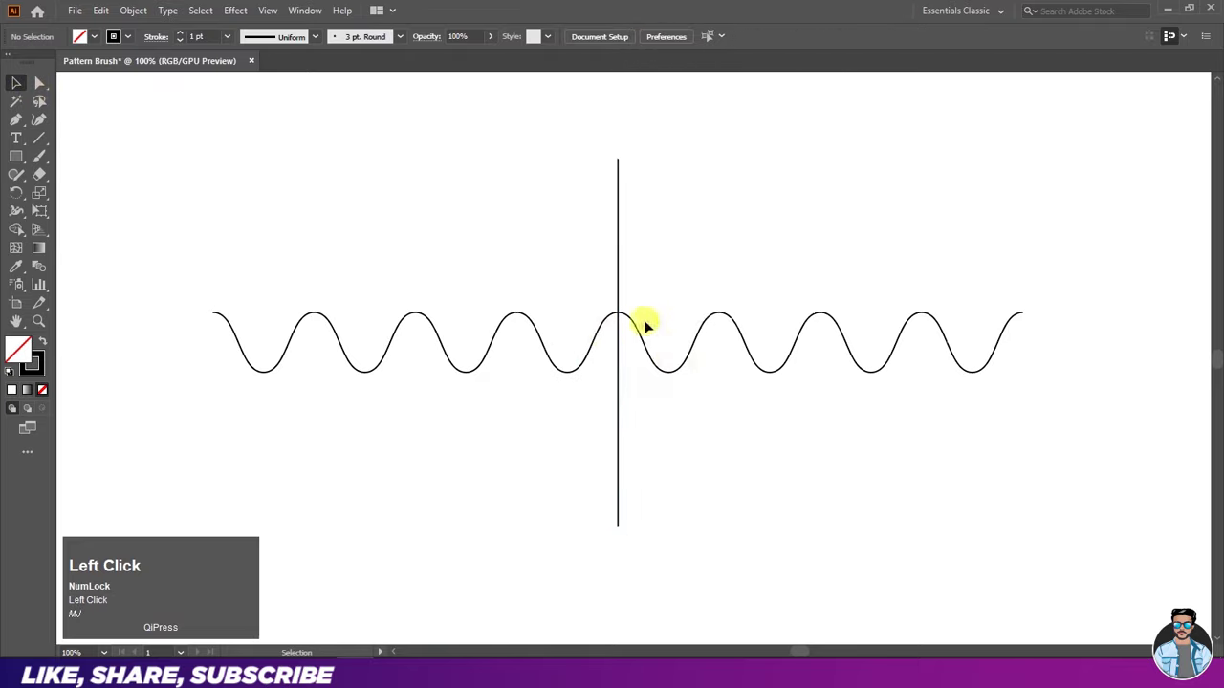
left_click(576, 377)
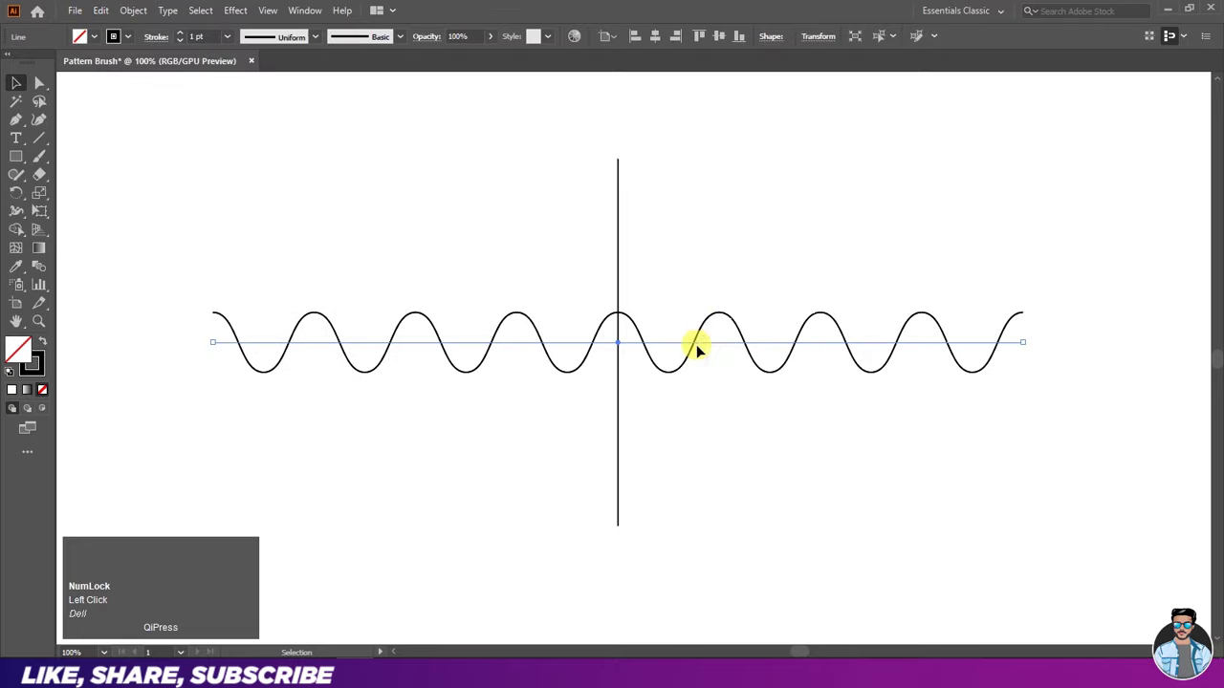
left_click_drag(704, 345, 632, 371)
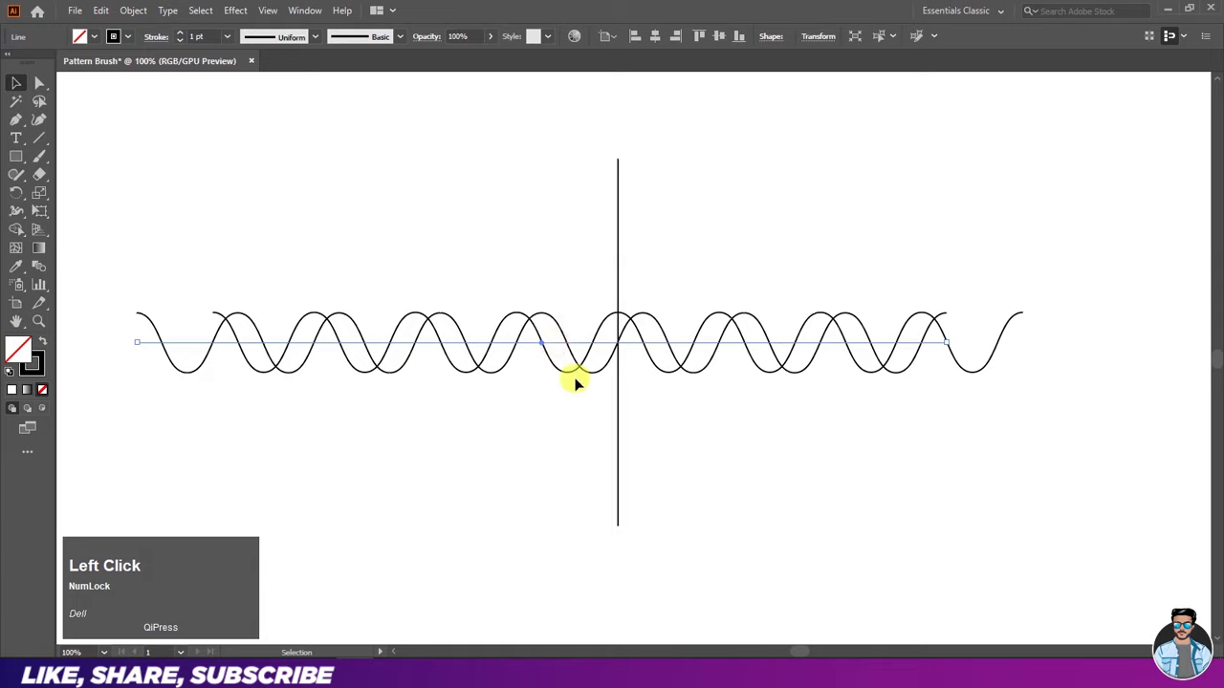
Step: Nudge the copy so the two waves interlock into loops, then remove the guide line
key("Right")
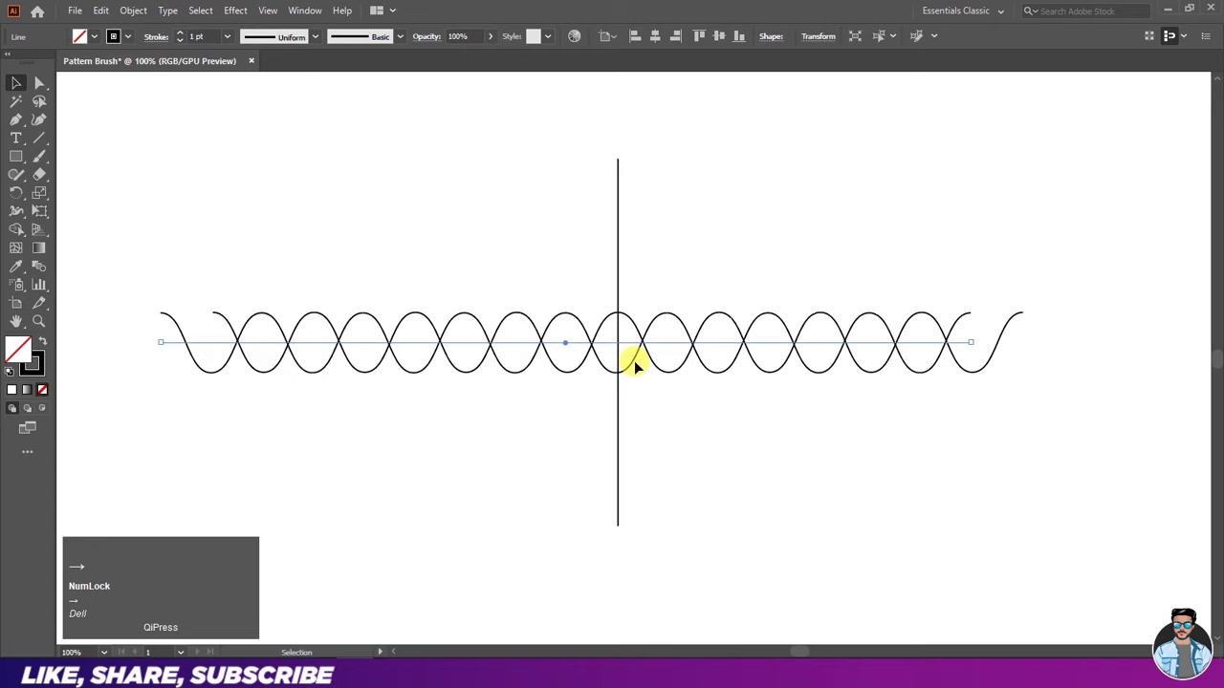
left_click(647, 413)
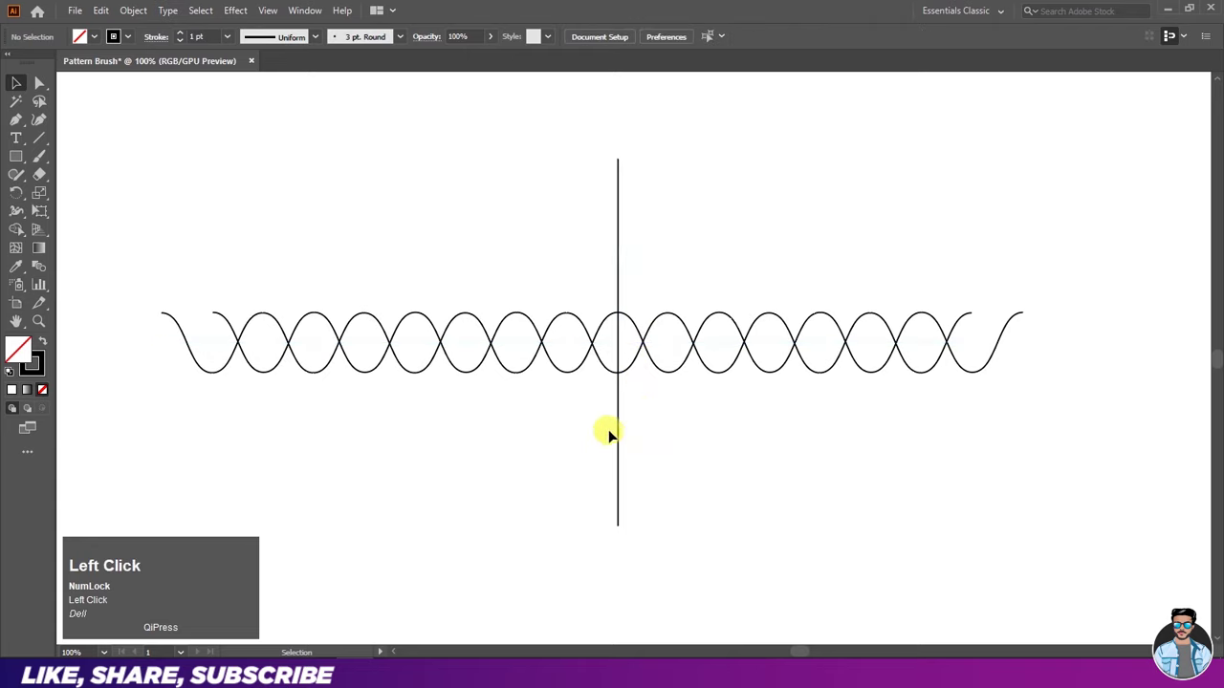
key("Delete")
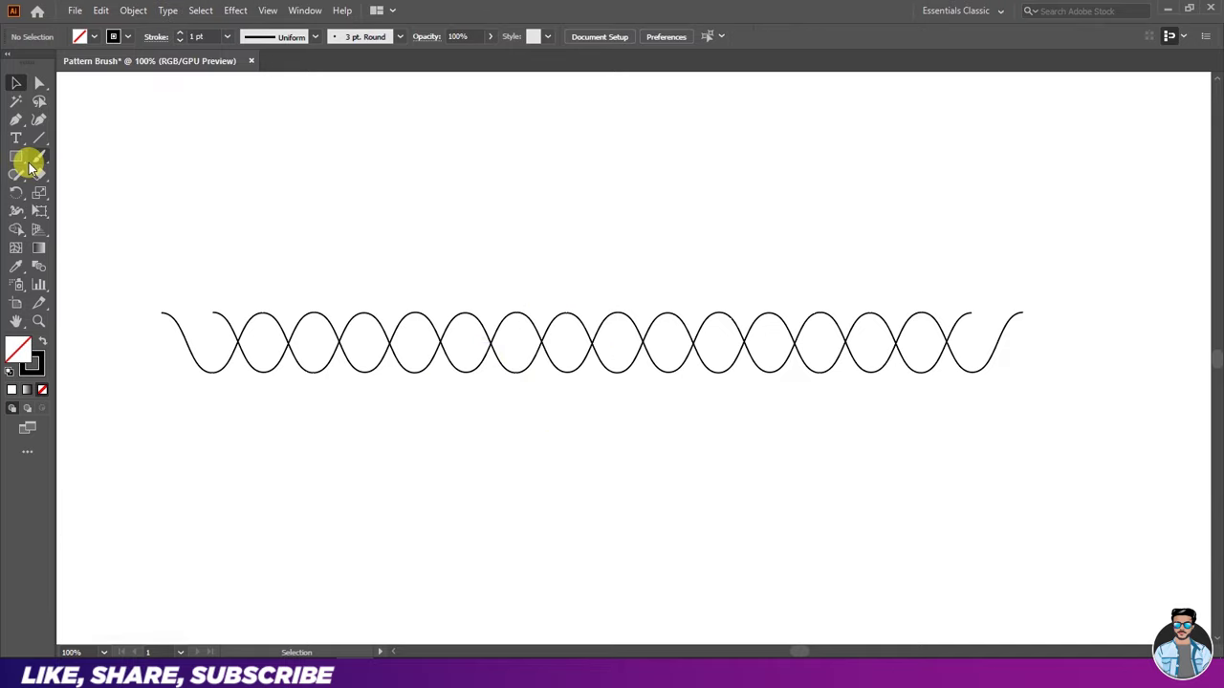
Step: Draw a small circle above the waves and pull its top anchor into a point
left_click_drag(17, 162, 90, 202)
left_click_drag(90, 202, 45, 91)
left_click_drag(45, 91, 105, 92)
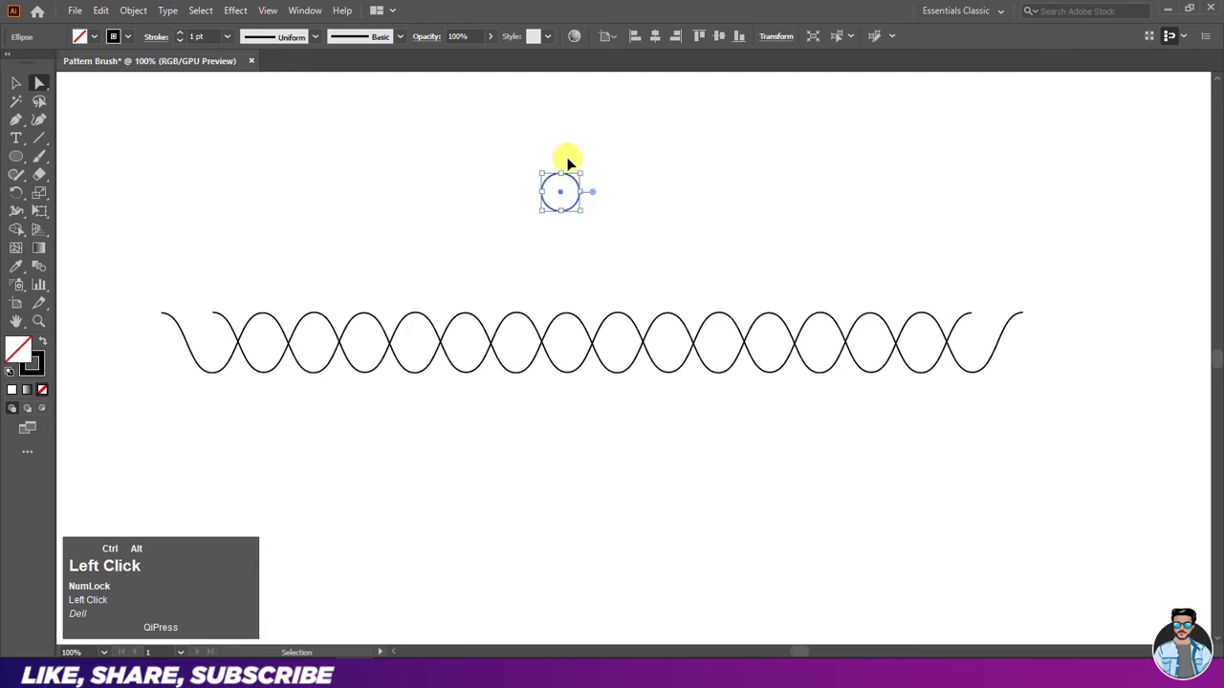
scroll("up", 3)
left_click_drag(543, 162, 561, 93)
Step: Fill the teardrop black and remove its outline stroke
scroll("up", 3)
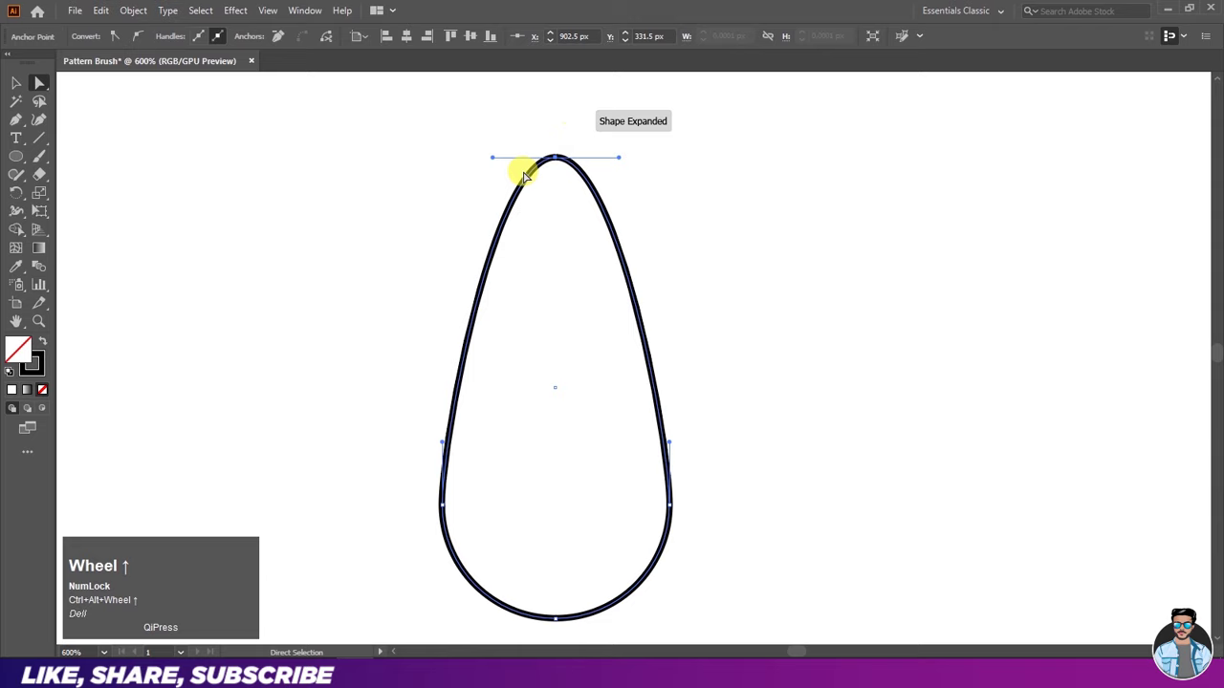
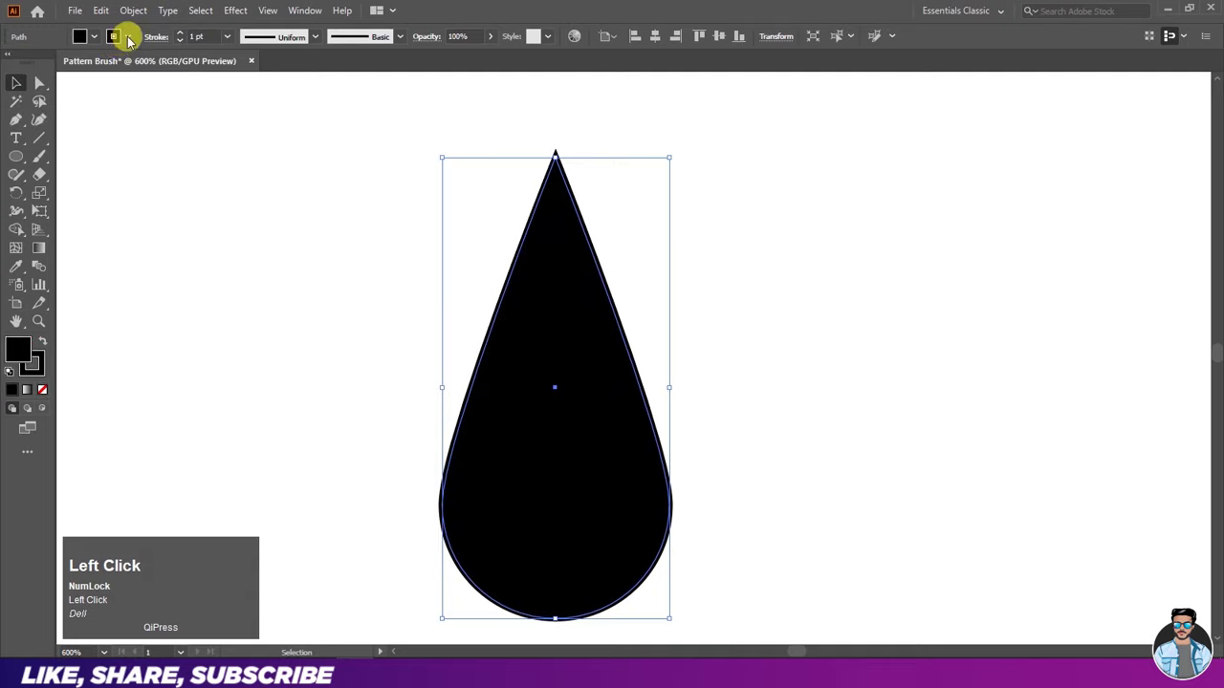
left_click(130, 45)
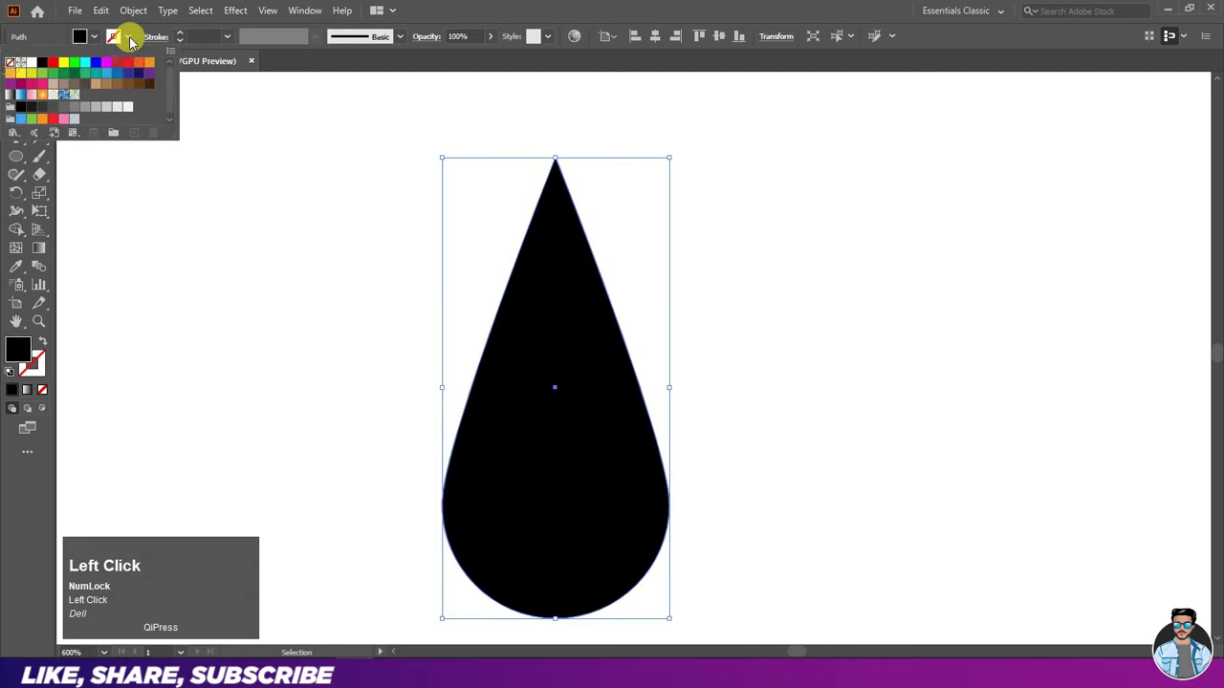
scroll("down", 3)
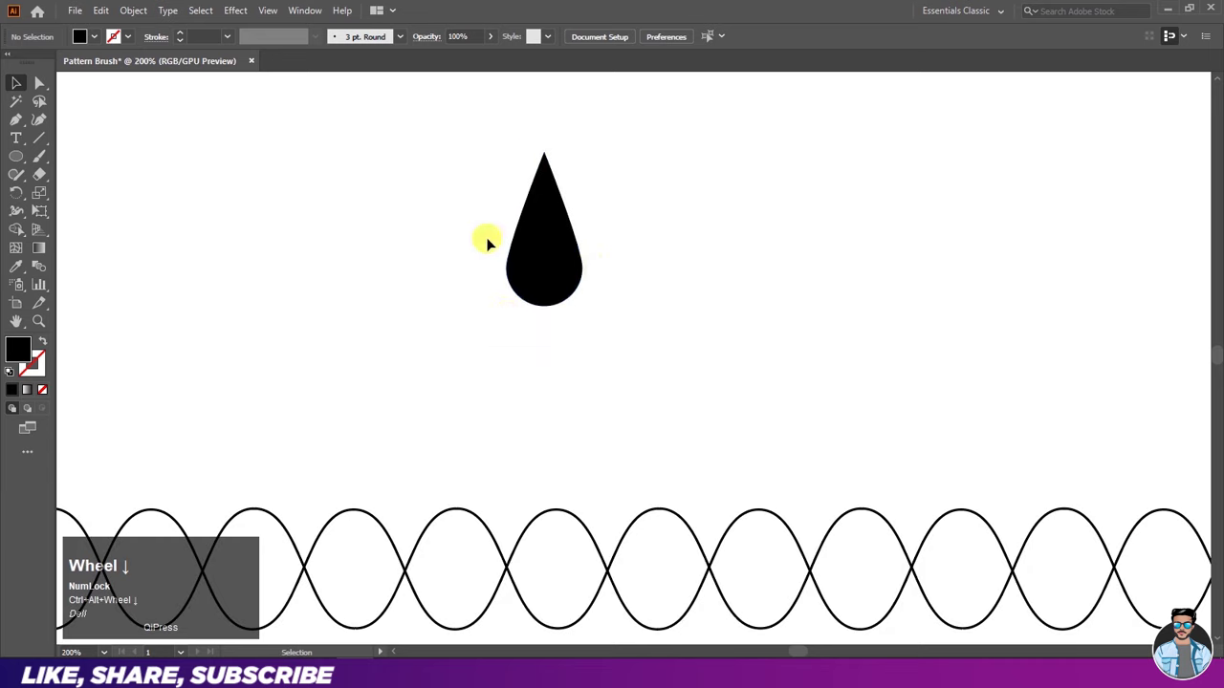
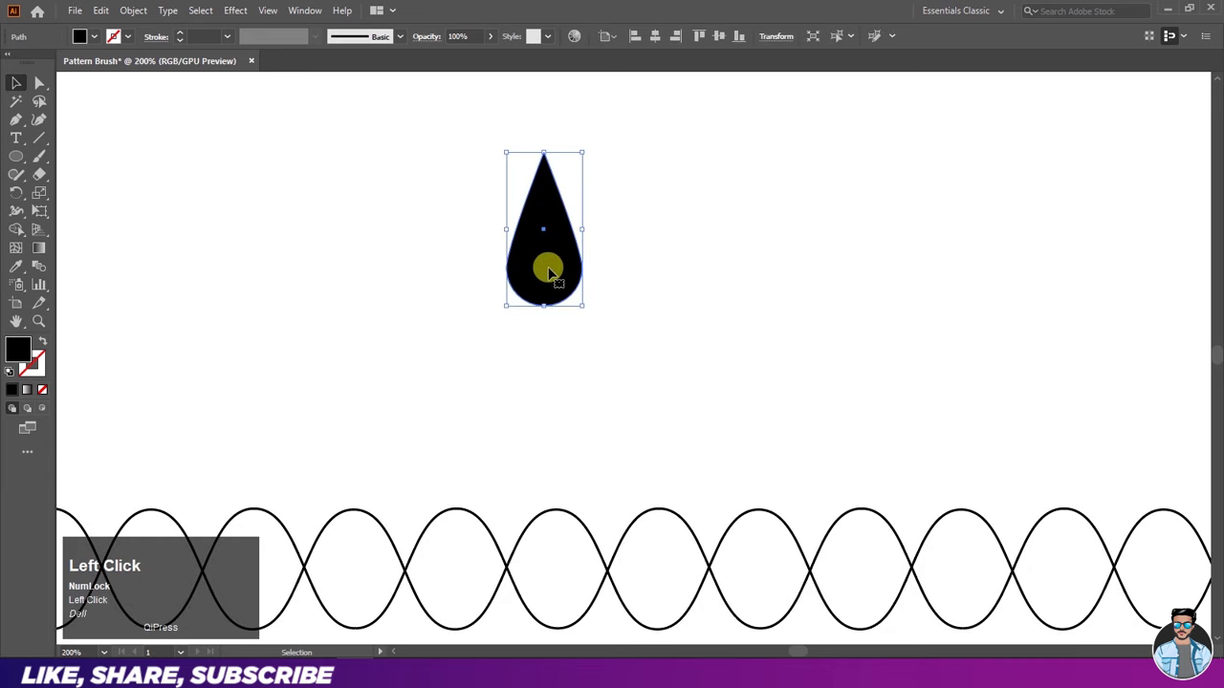
Step: Reflect a mirrored copy of the teardrop to start the petal arrangement
right_click(554, 277)
left_click(605, 518)
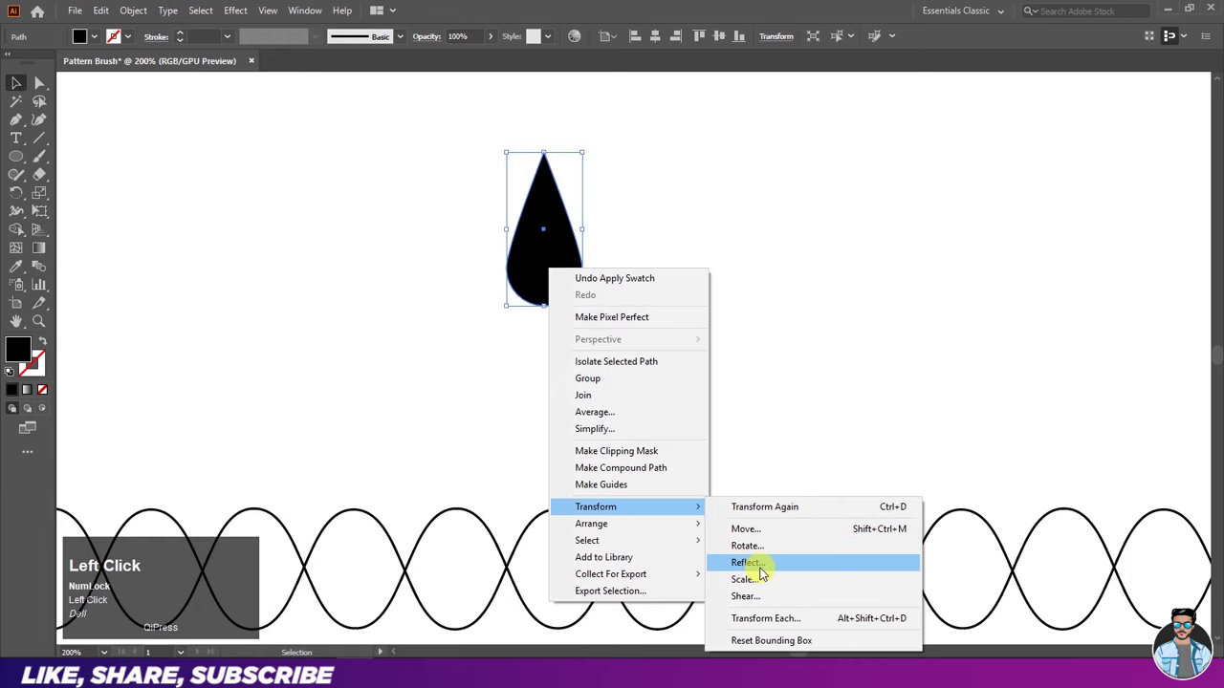
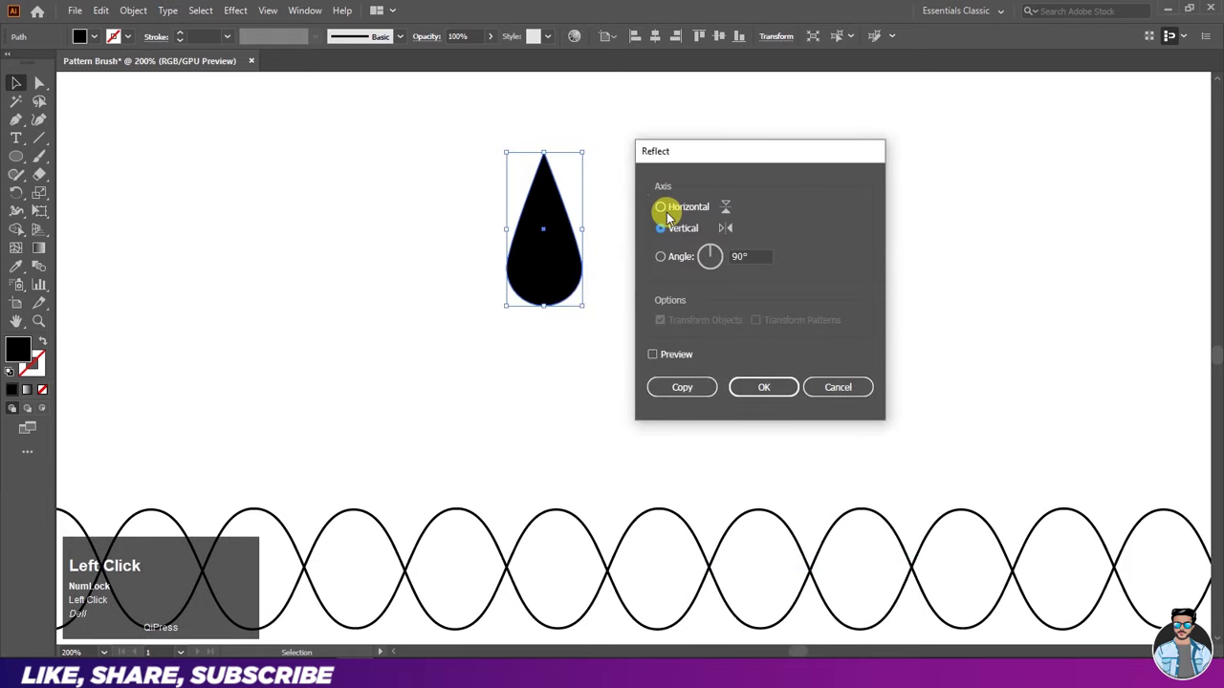
key("ctrl+w")
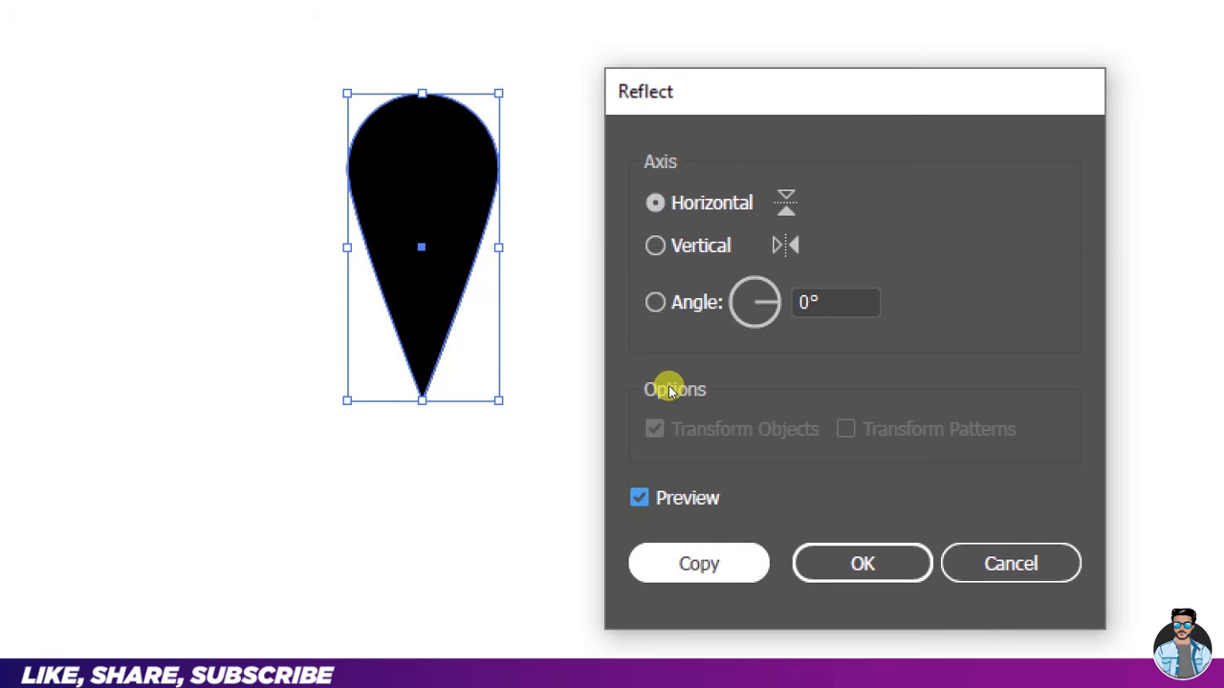
key("ctrl+w")
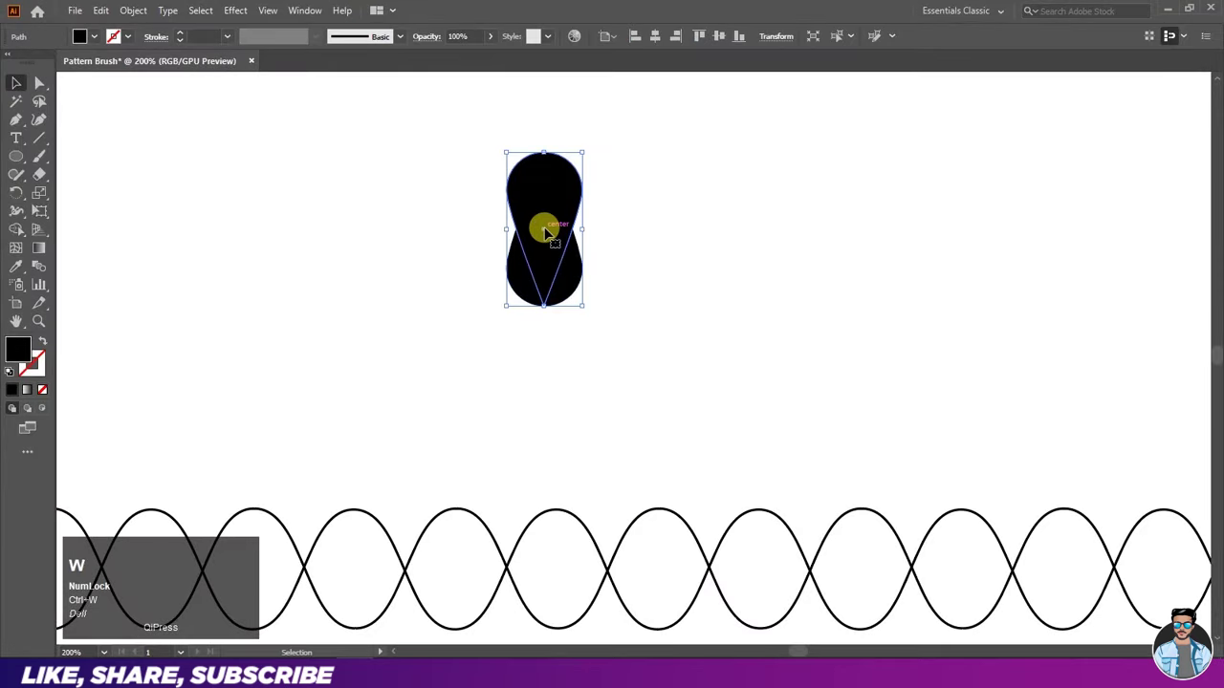
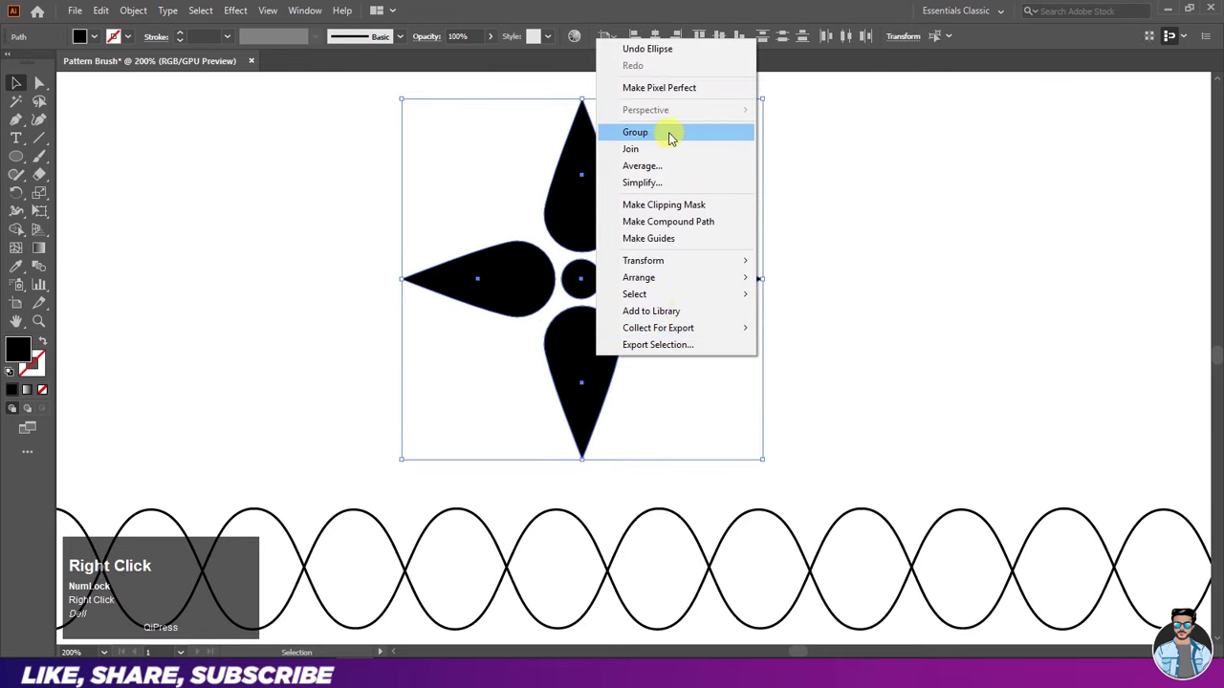
Step: Group the petals and centre circle into a flower and shrink it into one wave loop
left_click(676, 141)
scroll("down", 3)
left_click_drag(731, 217, 420, 372)
scroll("up", 3)
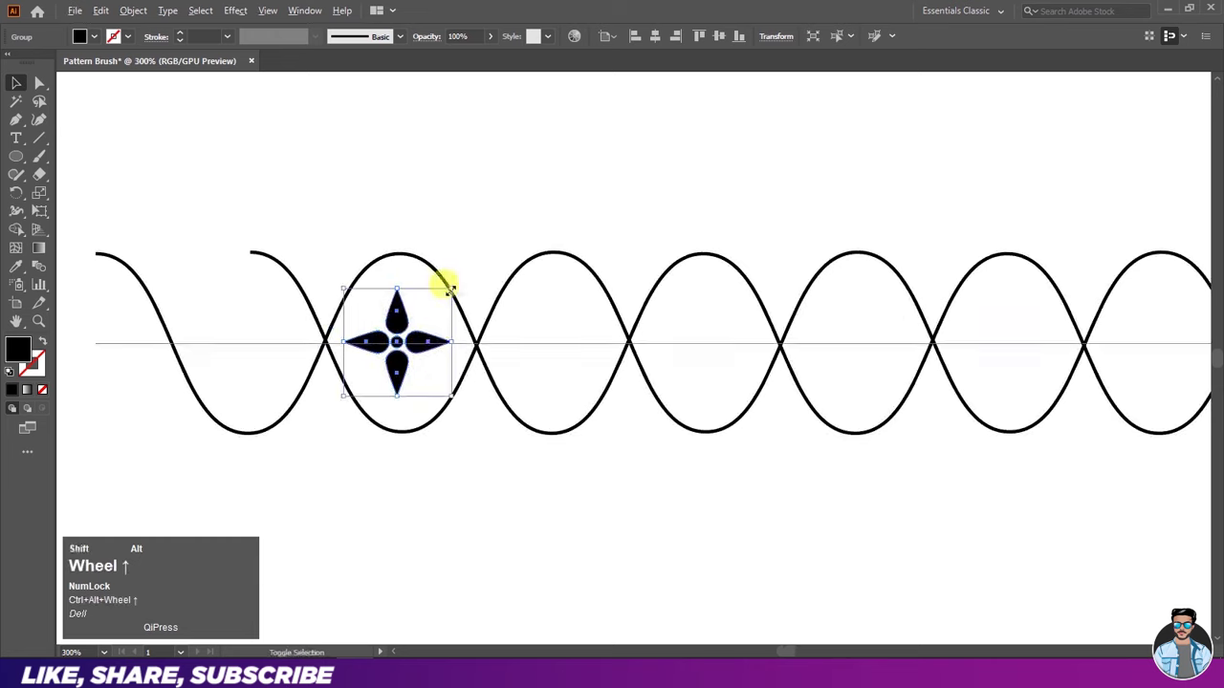
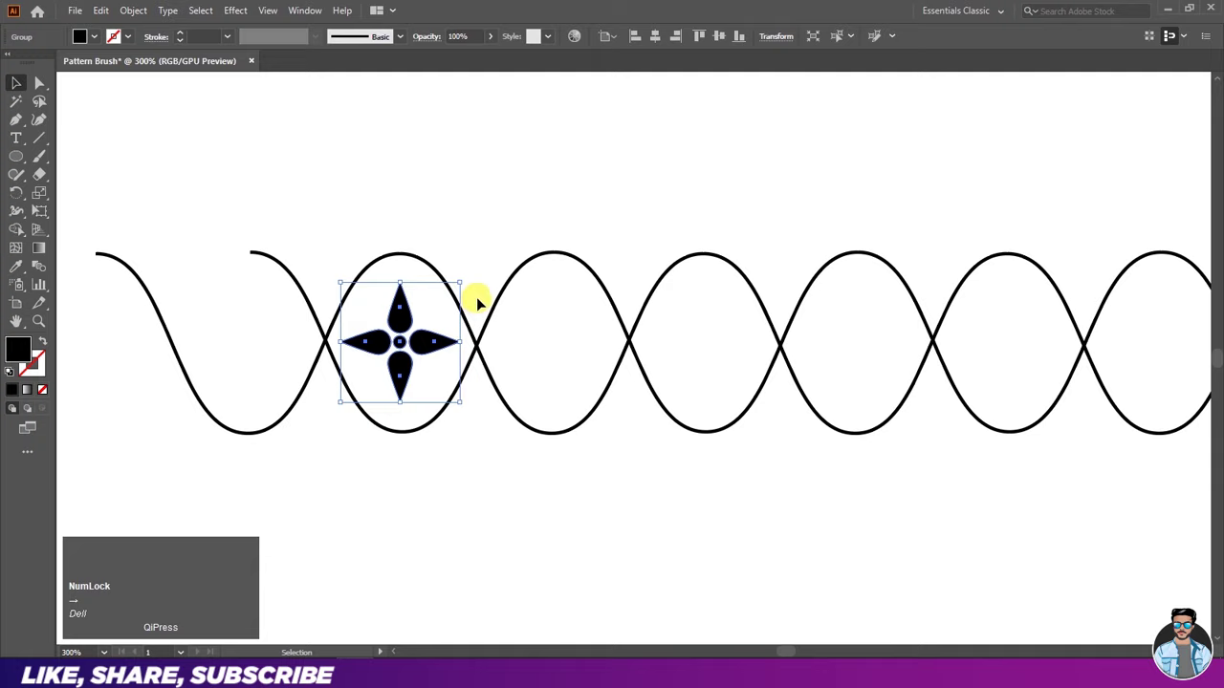
Step: Duplicate the flower with repeated transforms so eight consecutive loops each hold one
left_click(492, 297)
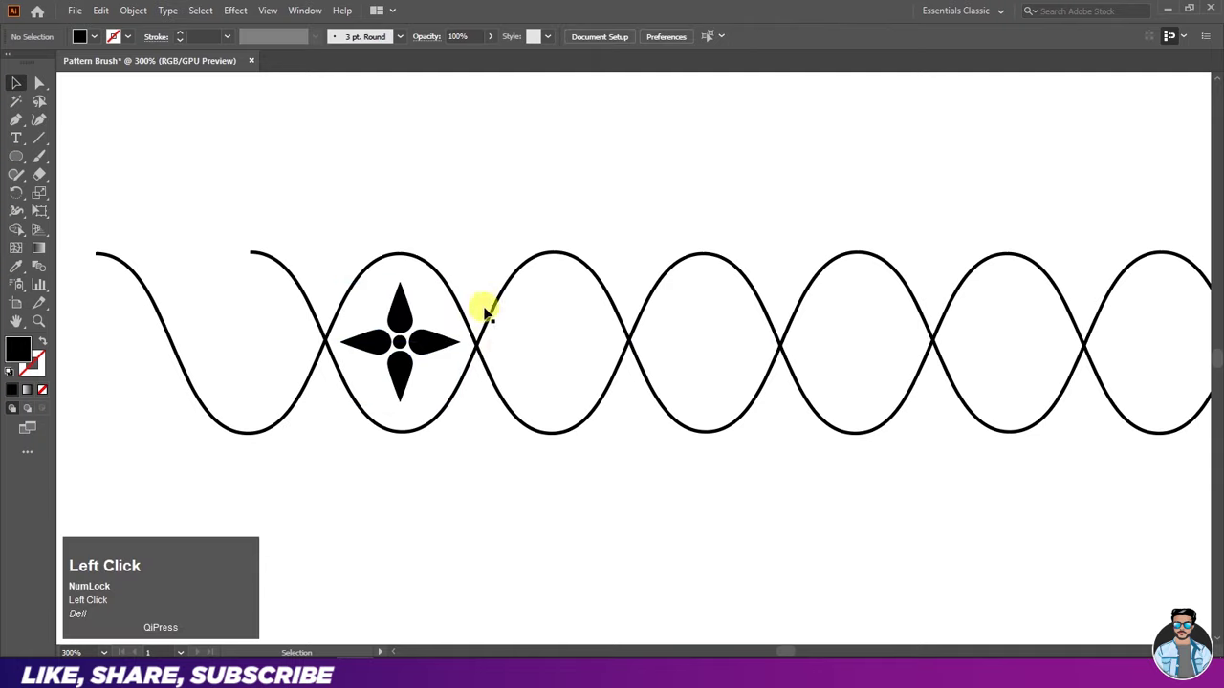
left_click(426, 346)
key("Right")
left_click(495, 258)
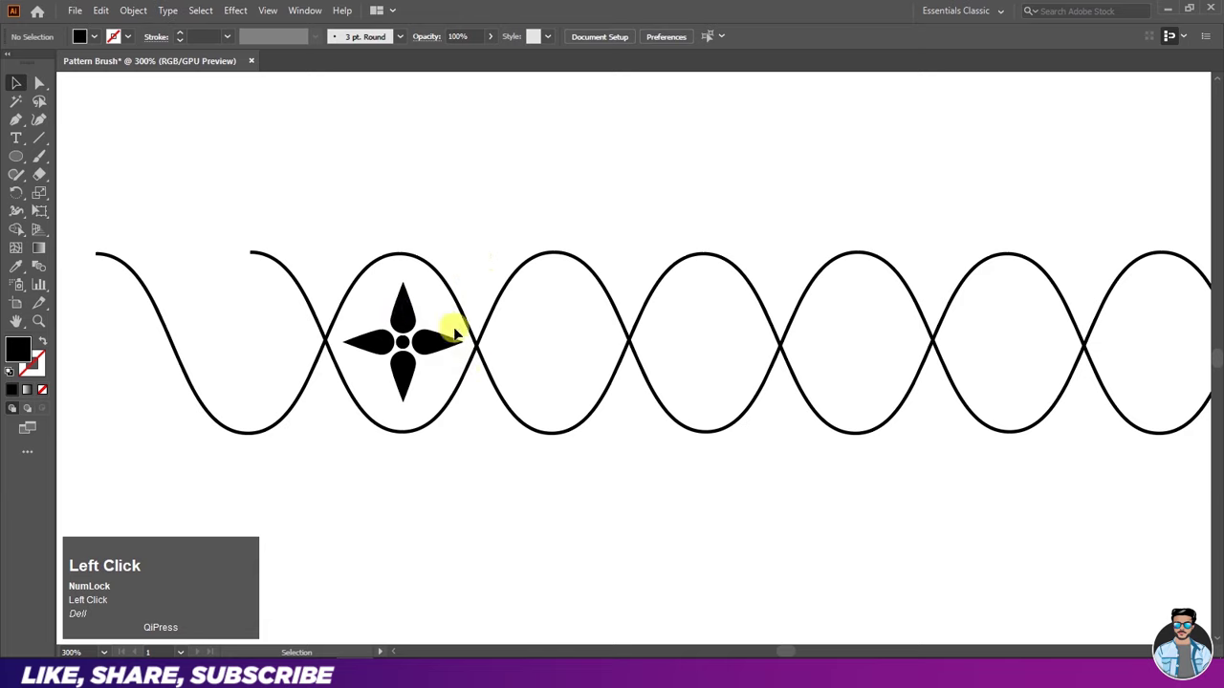
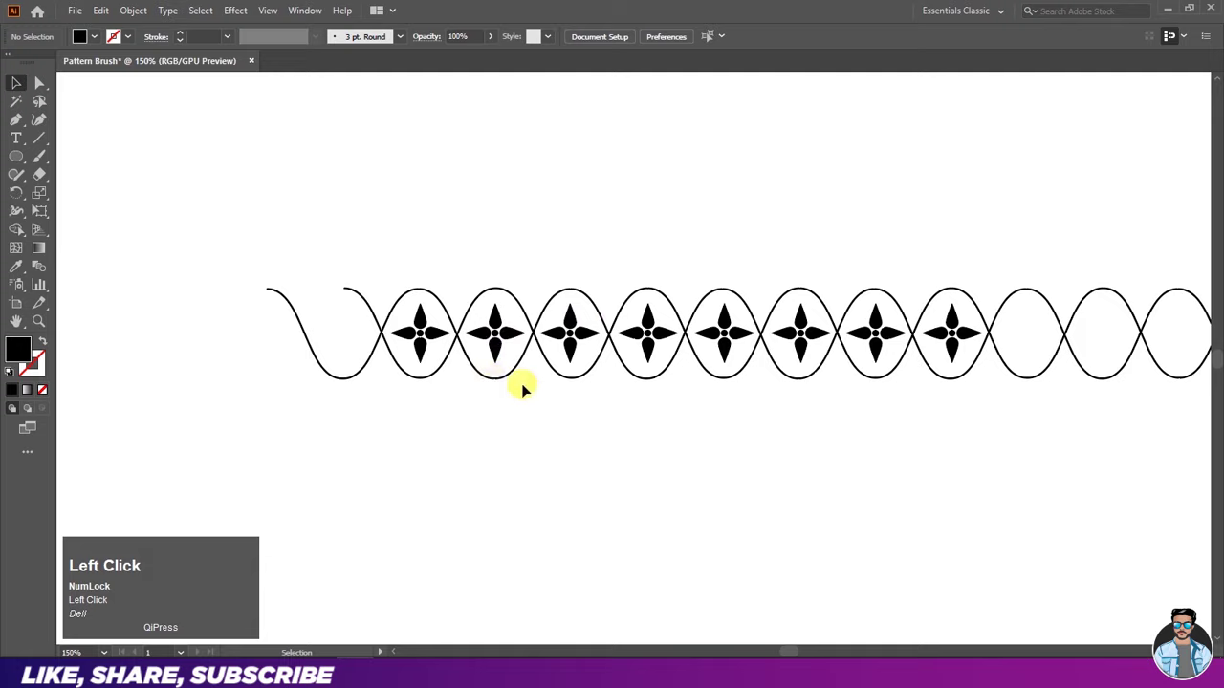
key("Right")
left_click(561, 413)
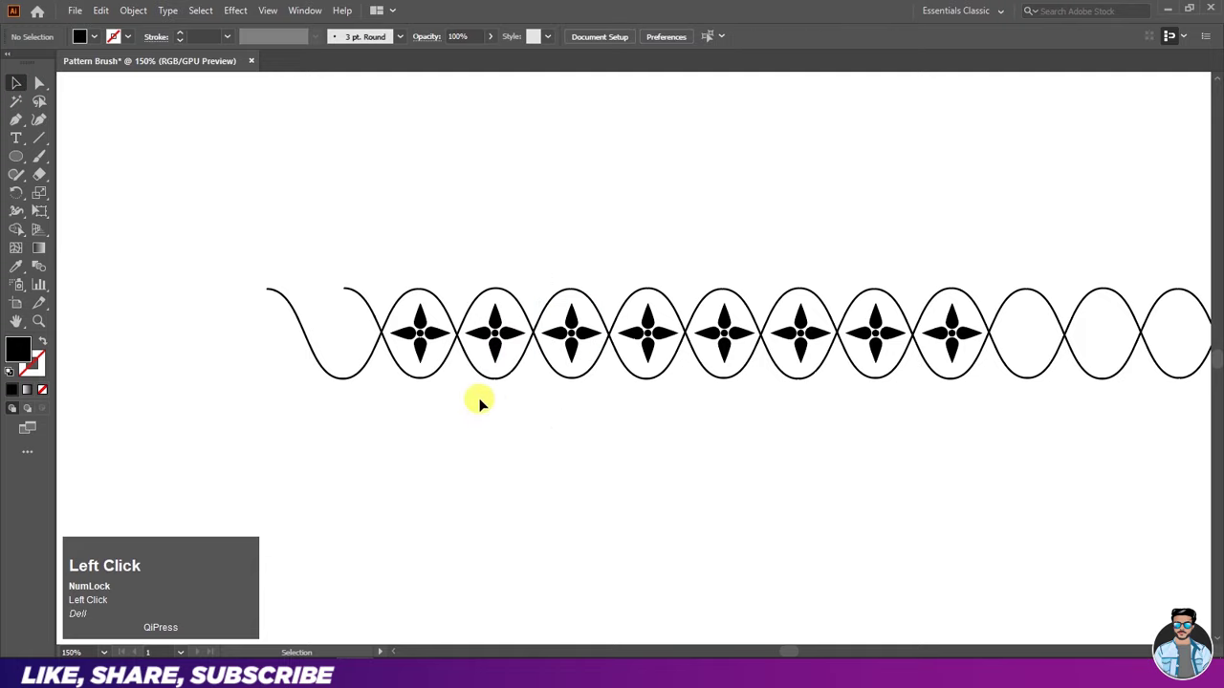
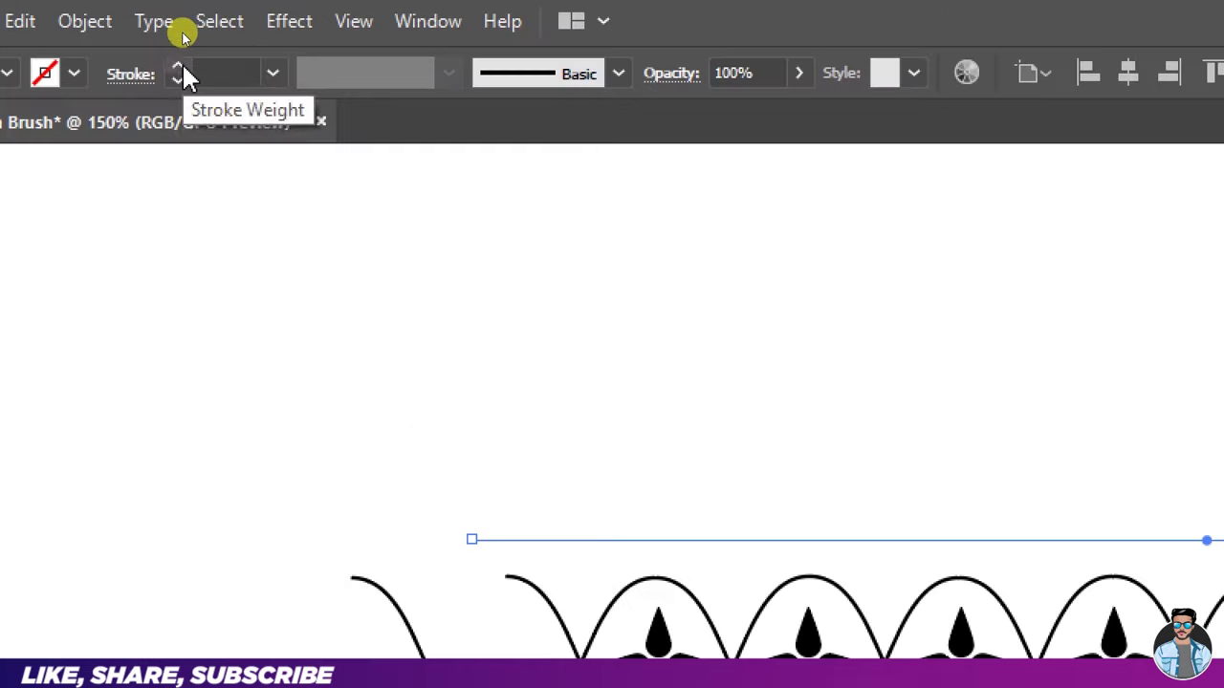
Step: Draw a black-stroked horizontal line above the flower band and paste a copy in front
key("ctrl+w")
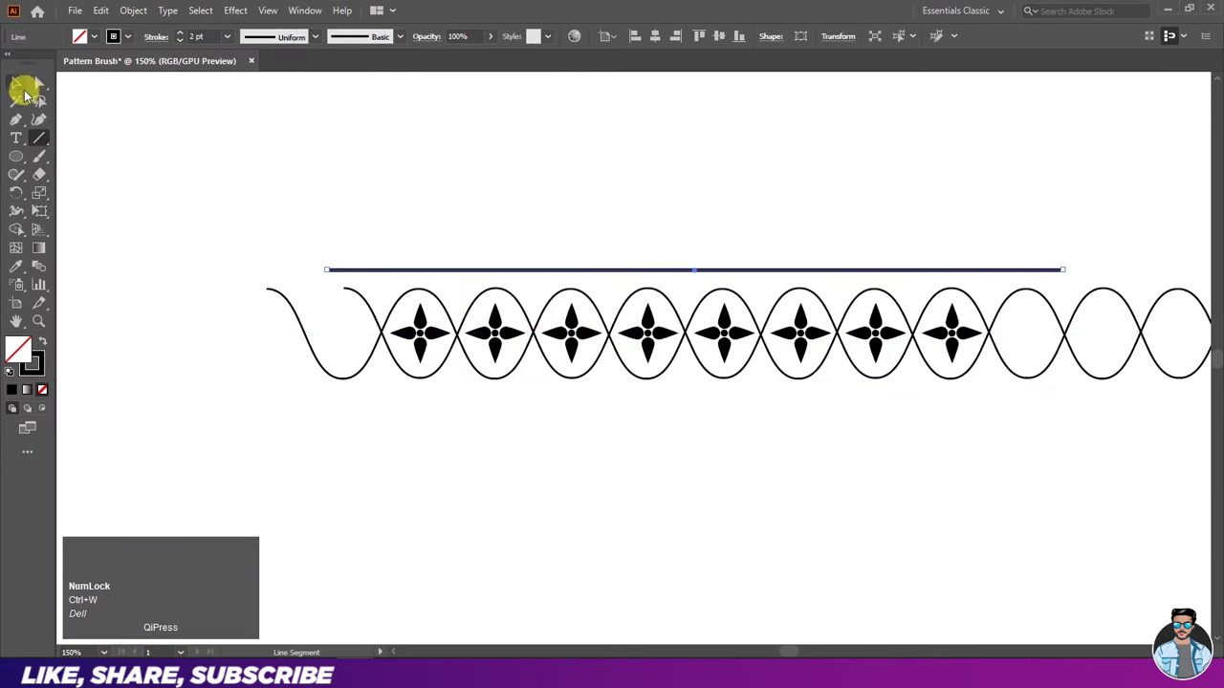
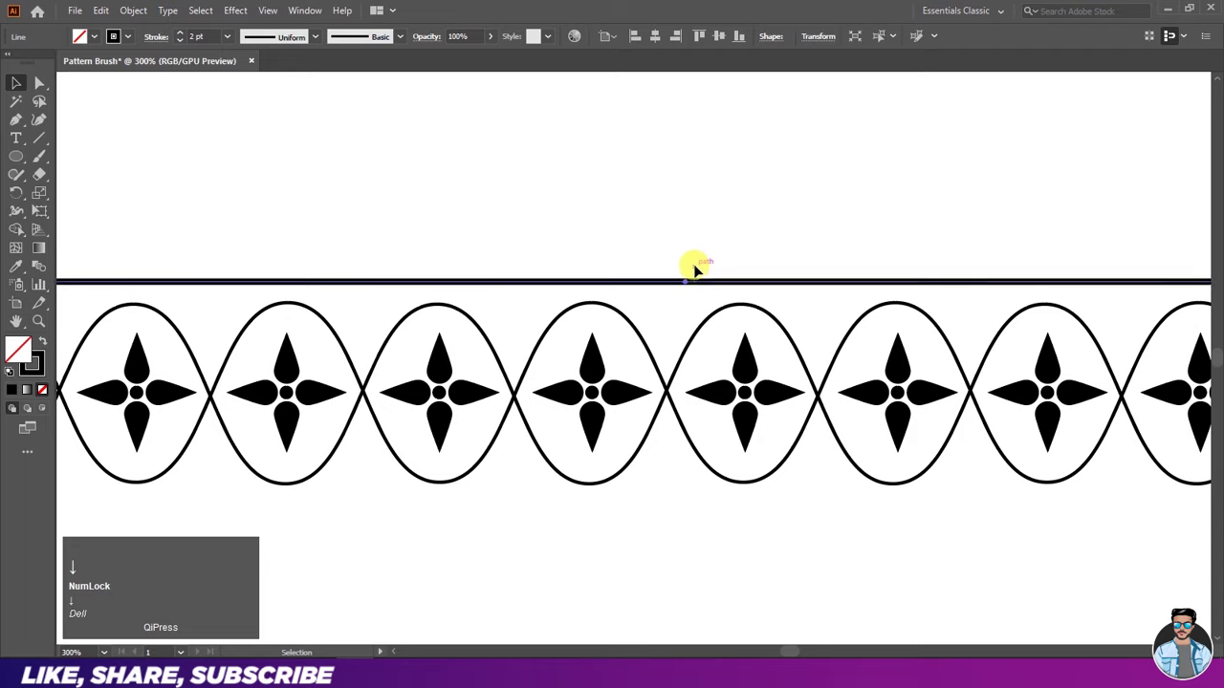
left_click(693, 259)
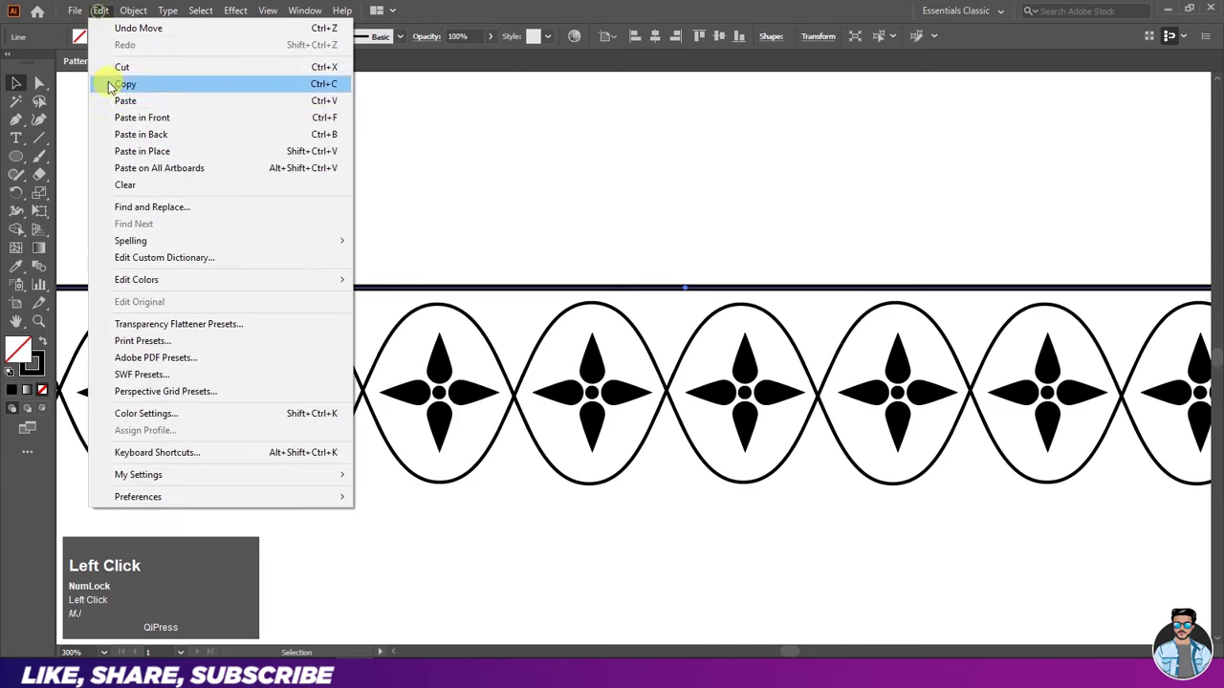
key("Up")
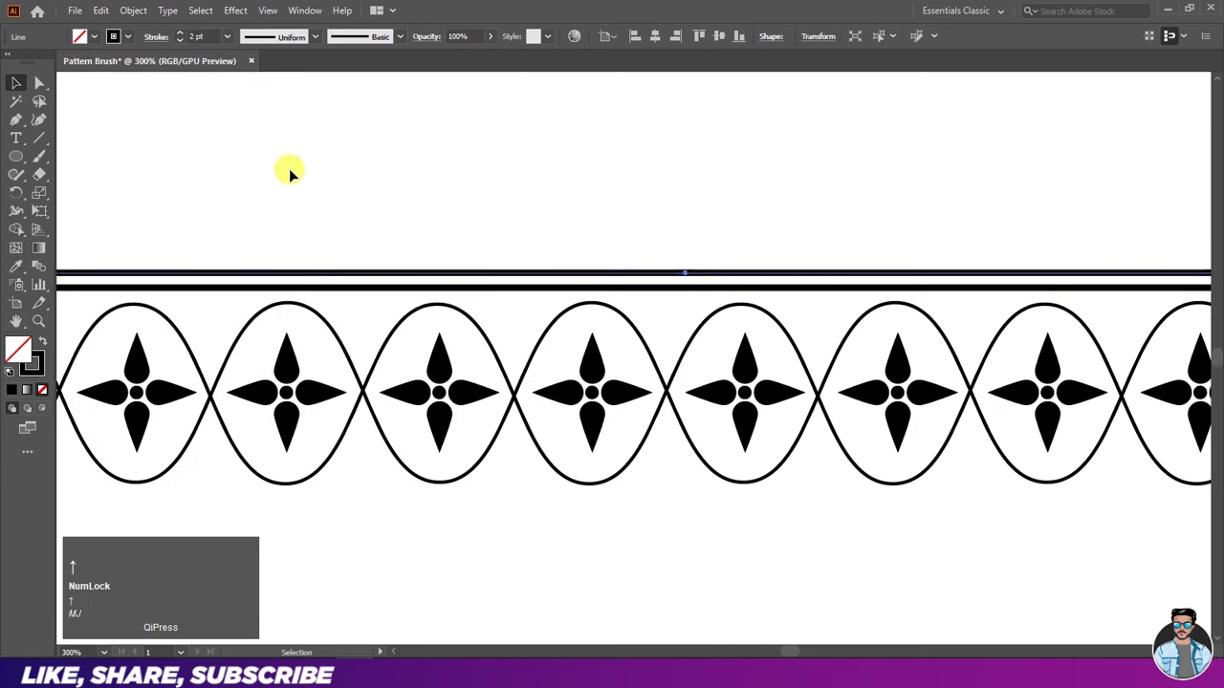
Step: Move the copy up and thin its stroke to 1 pt, leaving two parallel lines
left_click(298, 171)
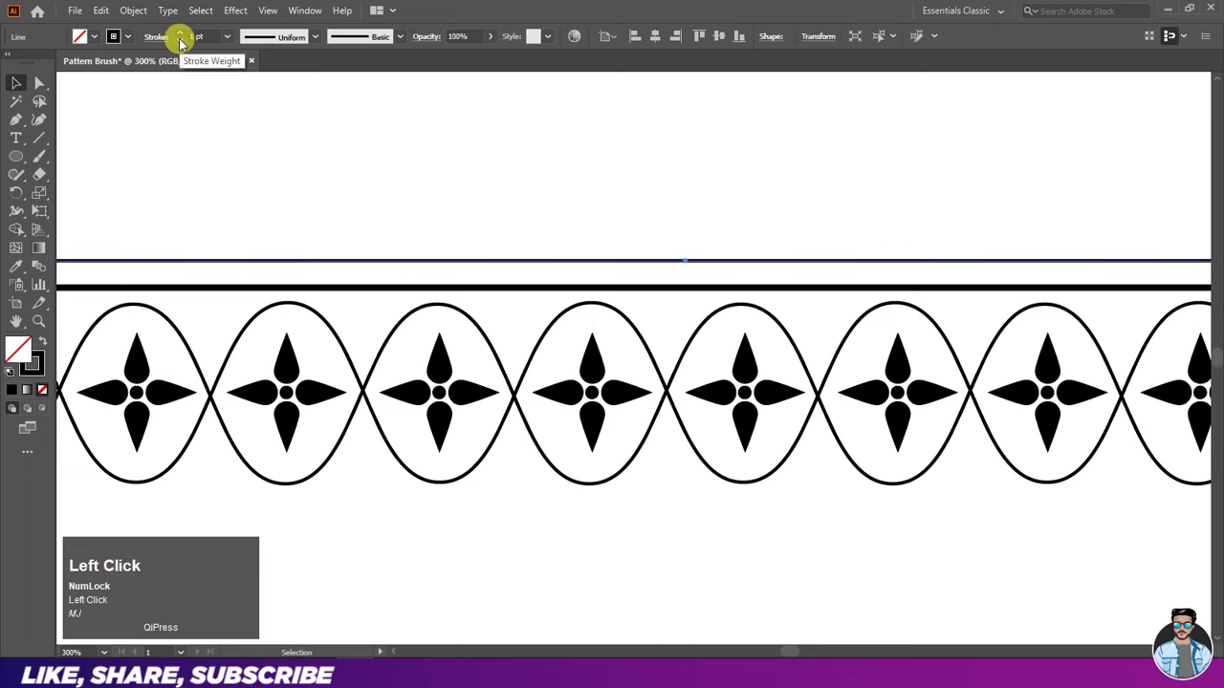
left_click(231, 156)
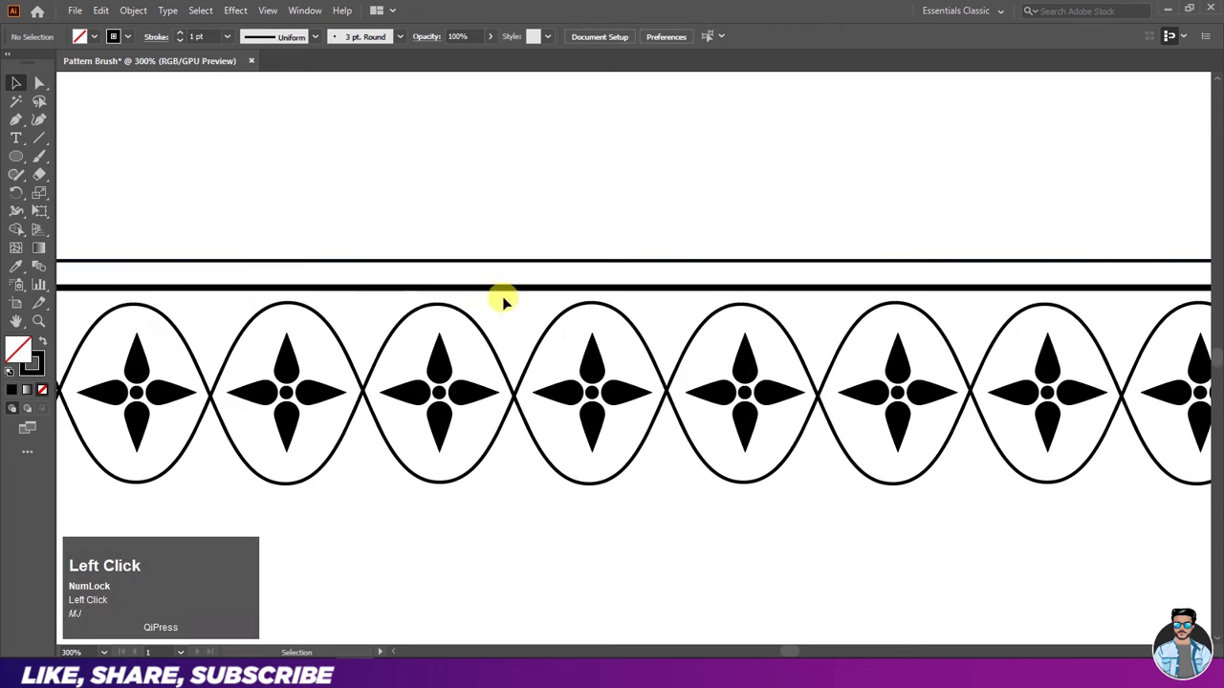
scroll("down", 3)
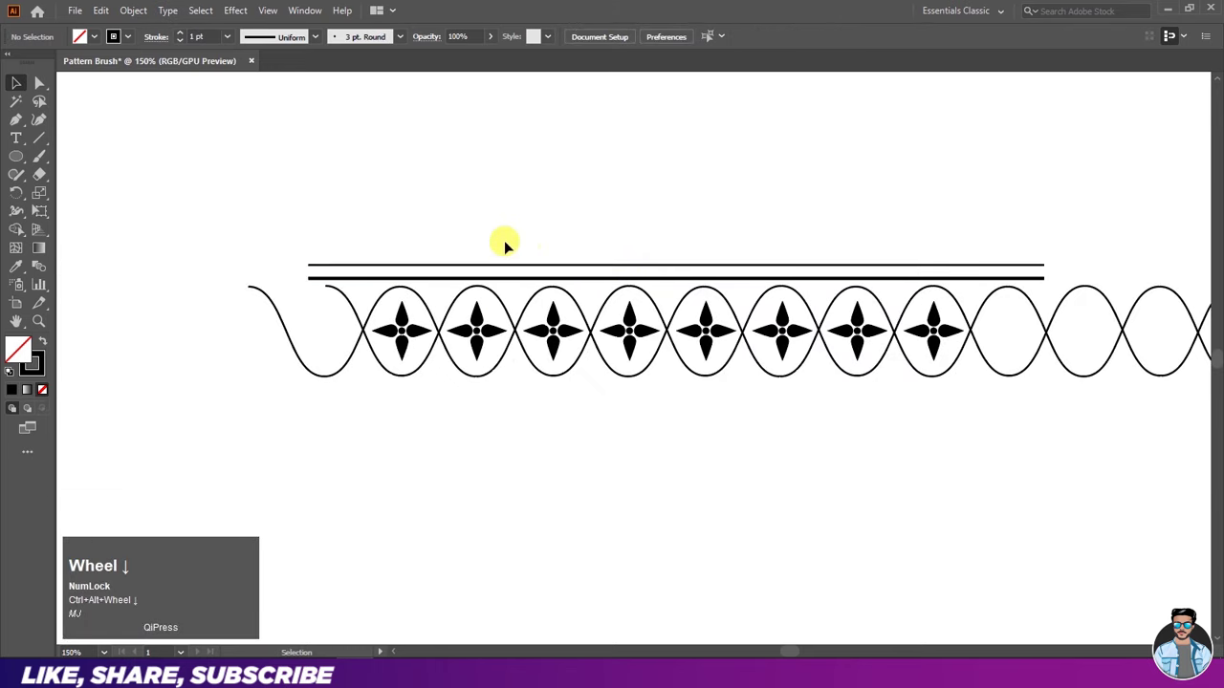
Step: Draw a vertical line at the left wave crossing and Alt-drag a copy five loops right
left_click_drag(39, 147, 21, 88)
scroll("up", 3)
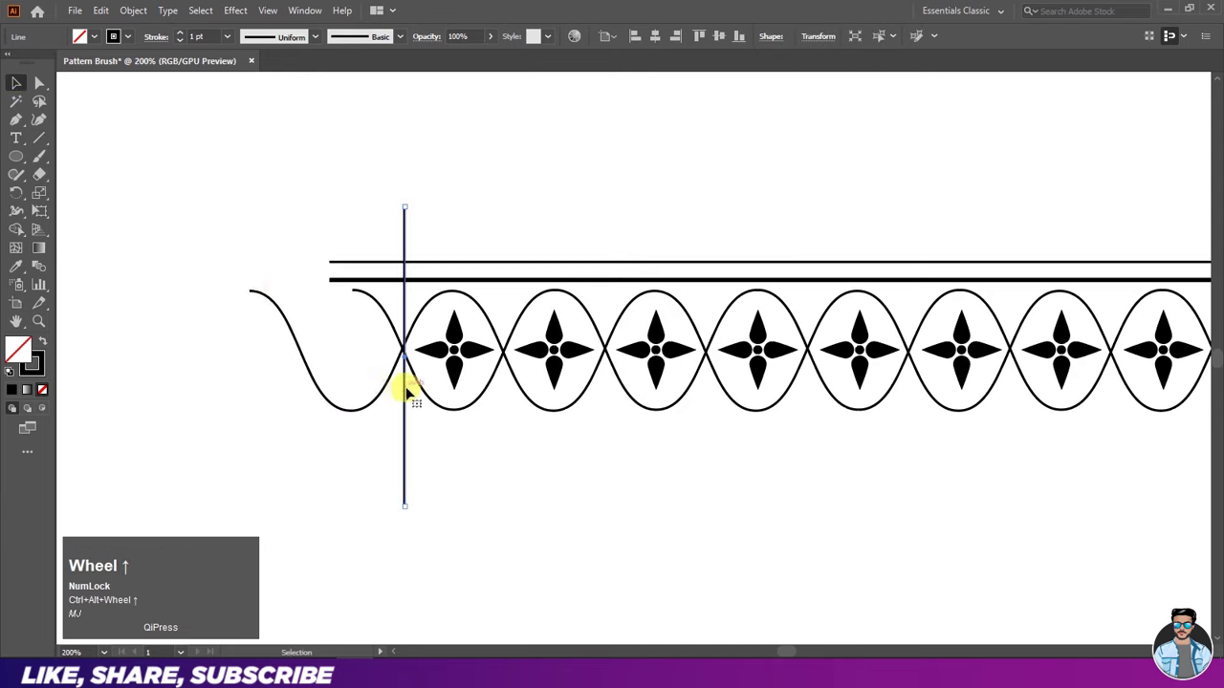
key("Left")
left_click(425, 401)
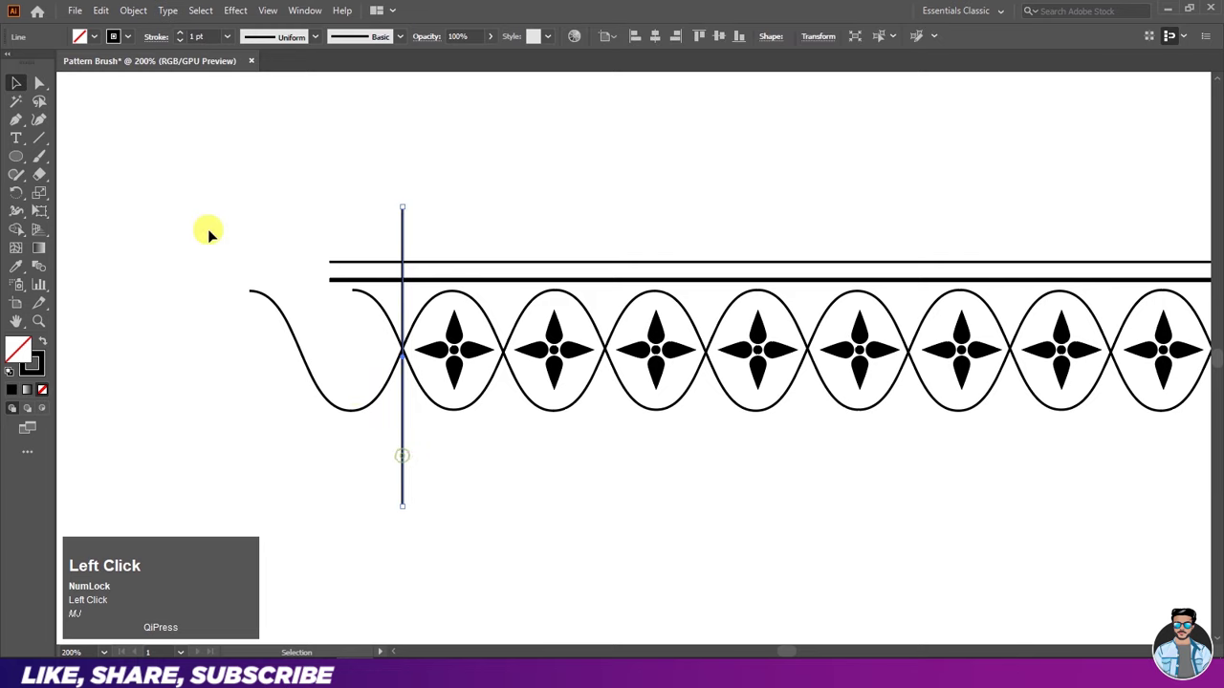
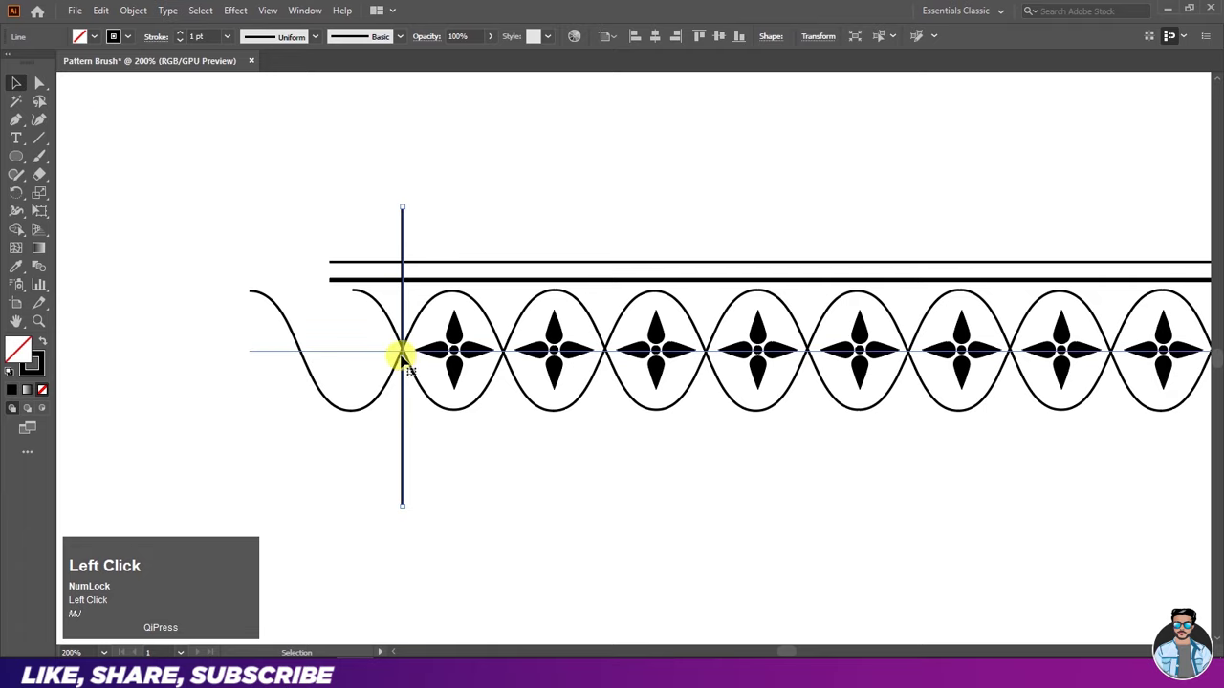
left_click_drag(411, 358, 948, 430)
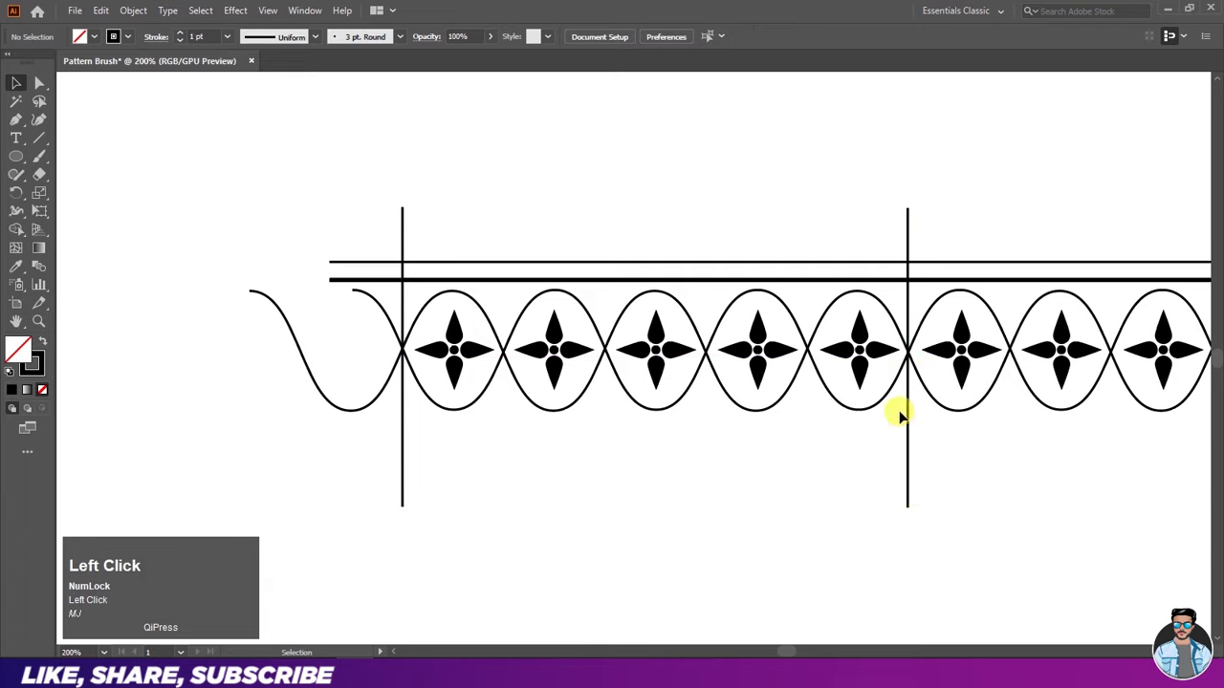
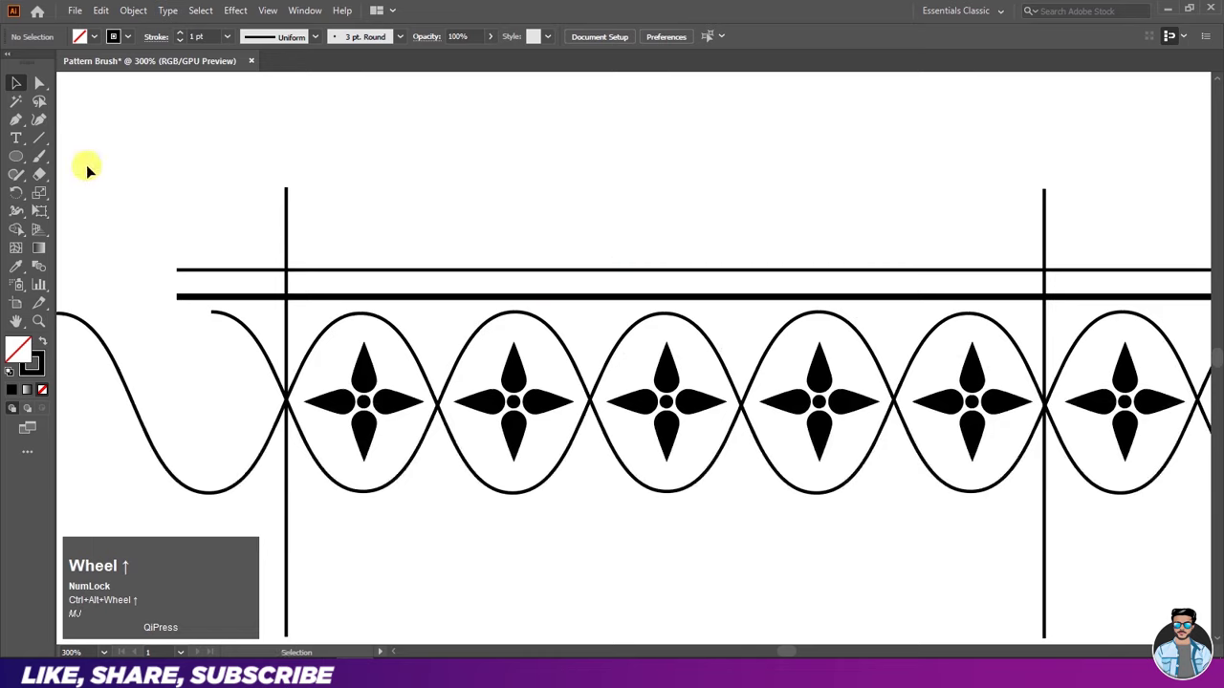
Step: Cut a 45°-rotated square along a horizontal line into a black downward triangle, deleting the rest
left_click_drag(21, 161, 104, 164)
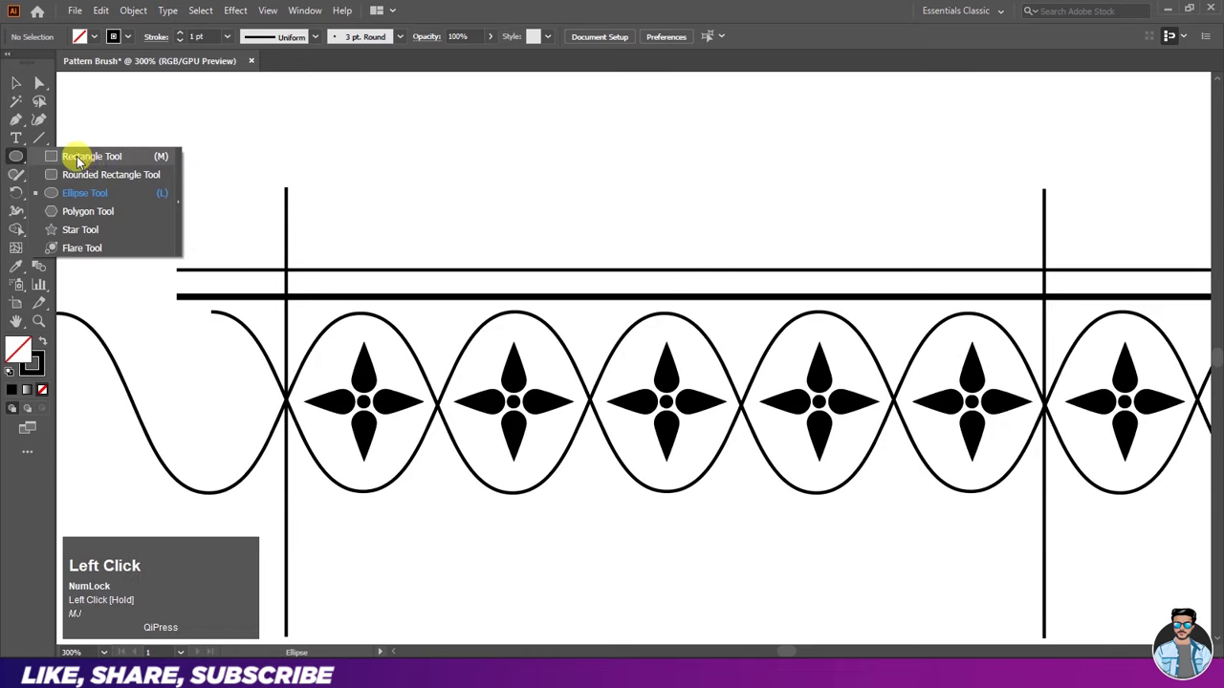
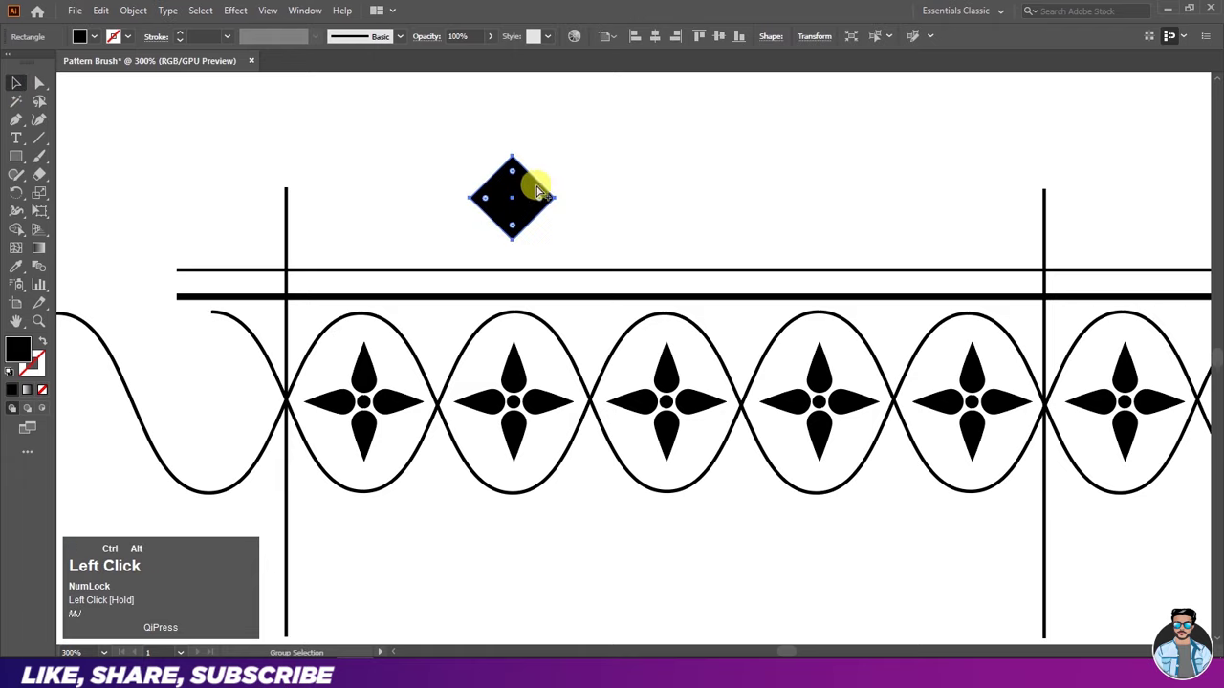
scroll("up", 3)
left_click(435, 148)
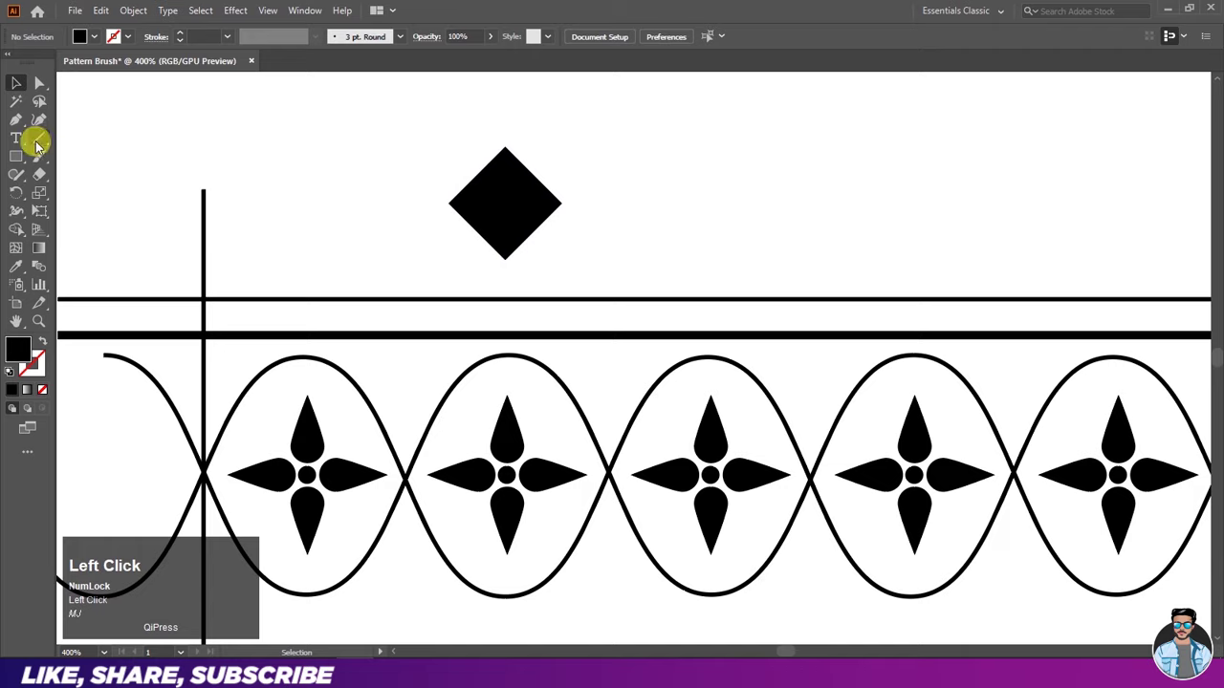
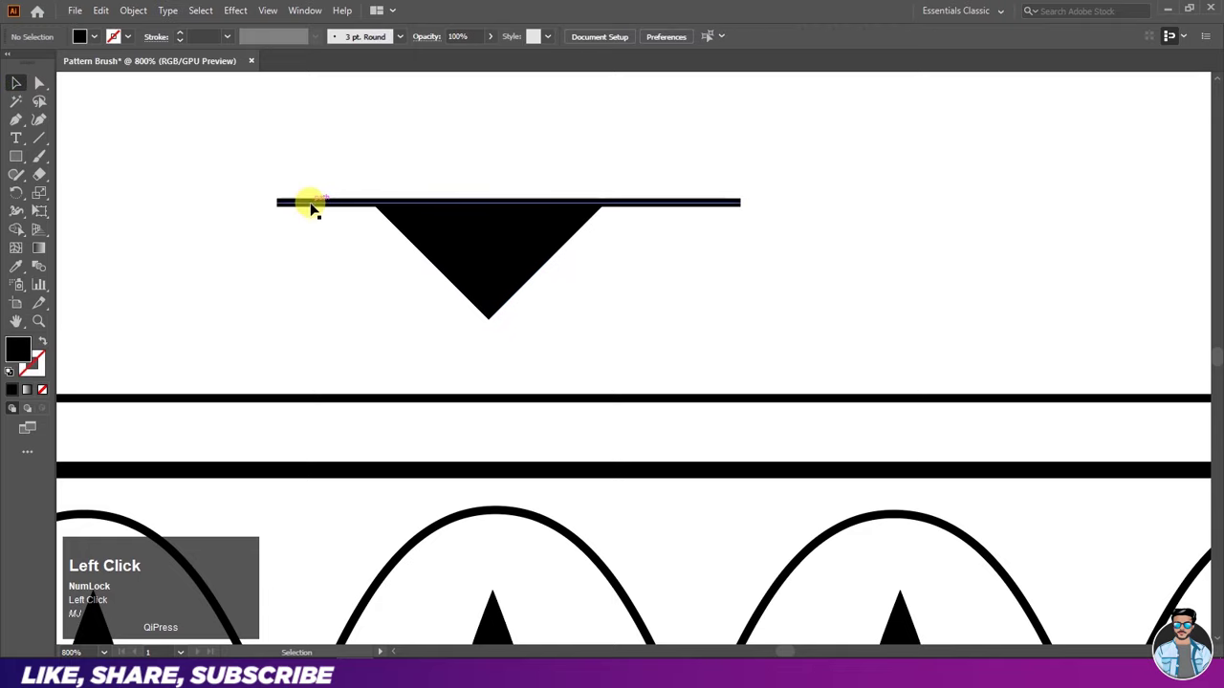
key("Delete")
Step: Scale the triangle between the horizontal lines at the left vertical line and copy it to the right one
scroll("down", 3)
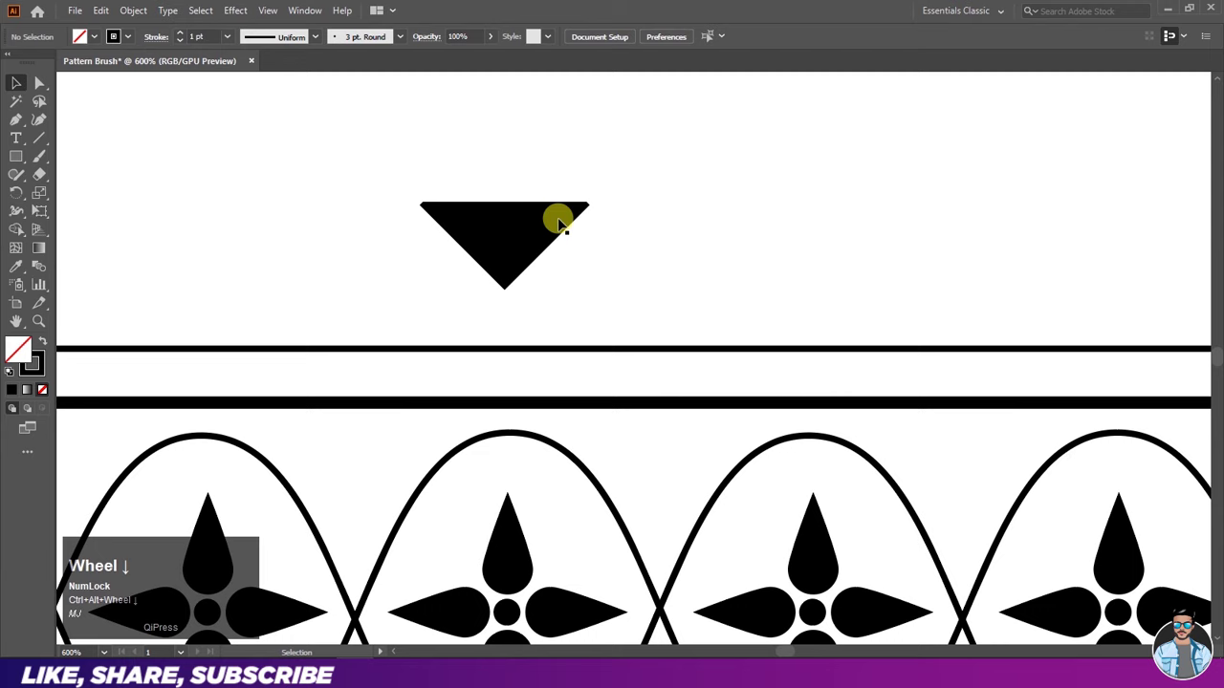
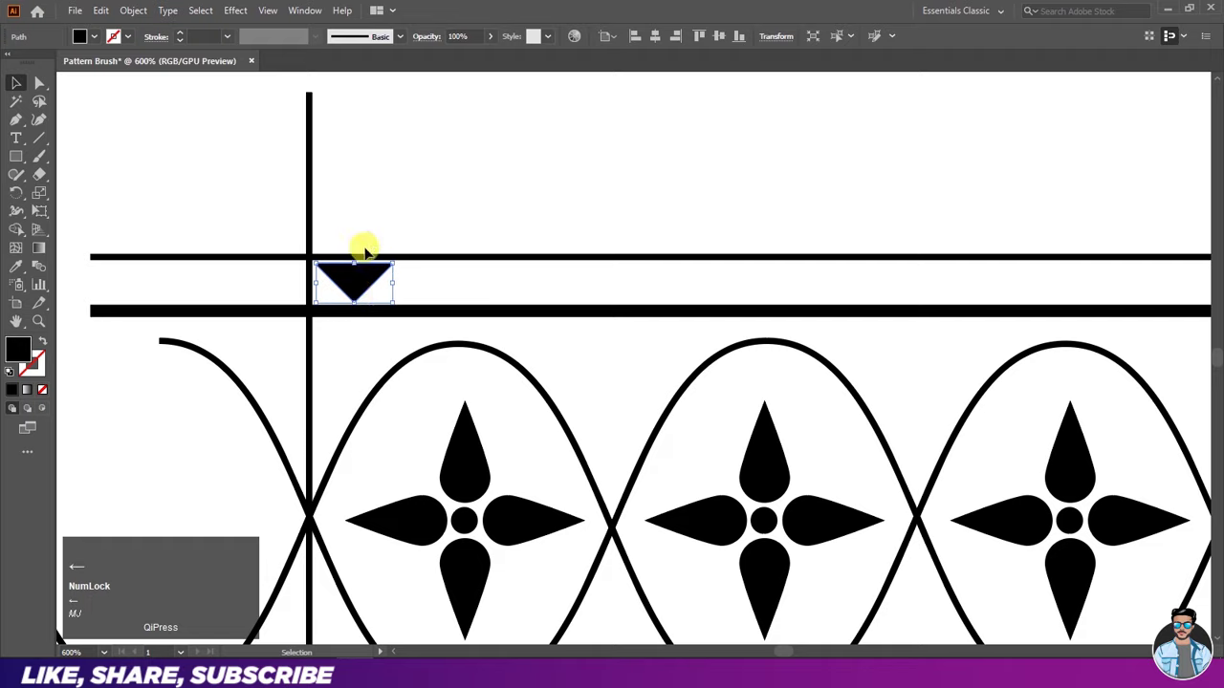
left_click(377, 236)
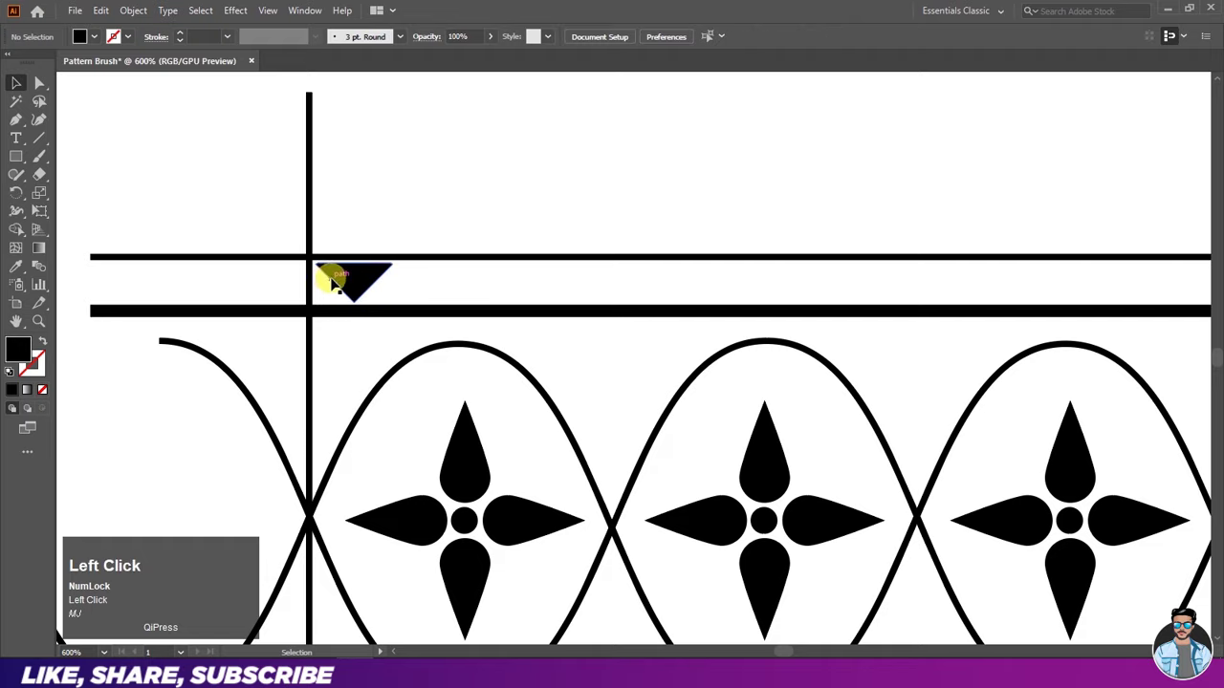
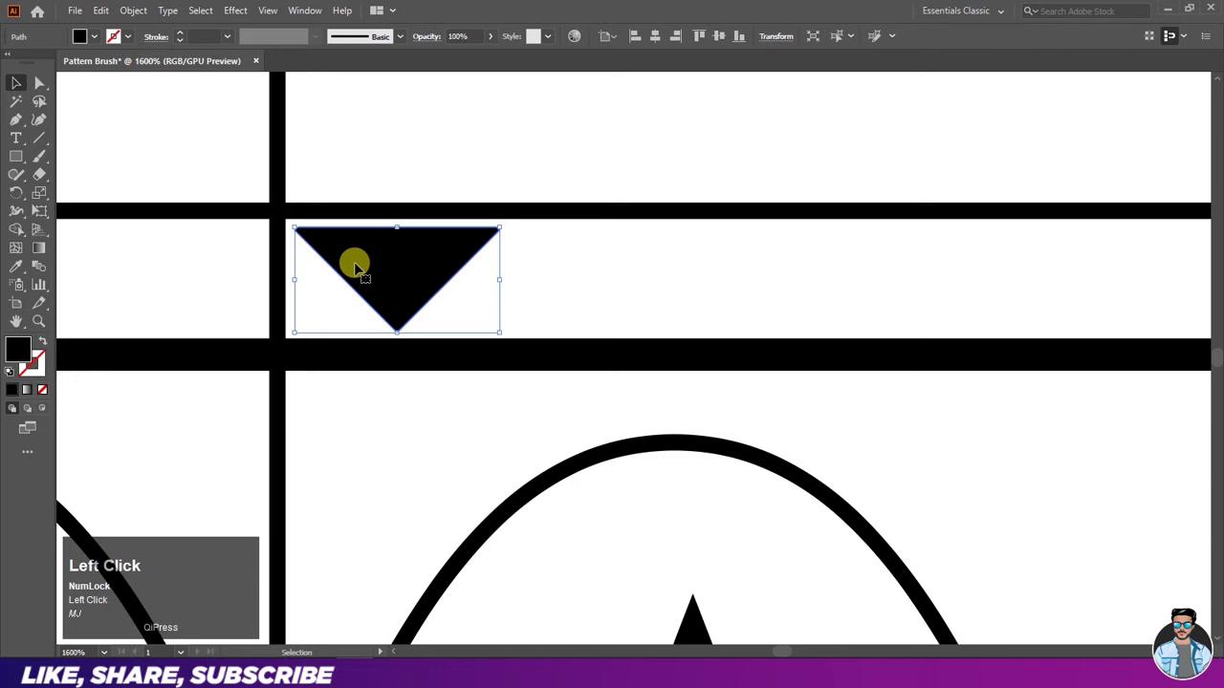
key("Left")
key("Right")
left_click(378, 158)
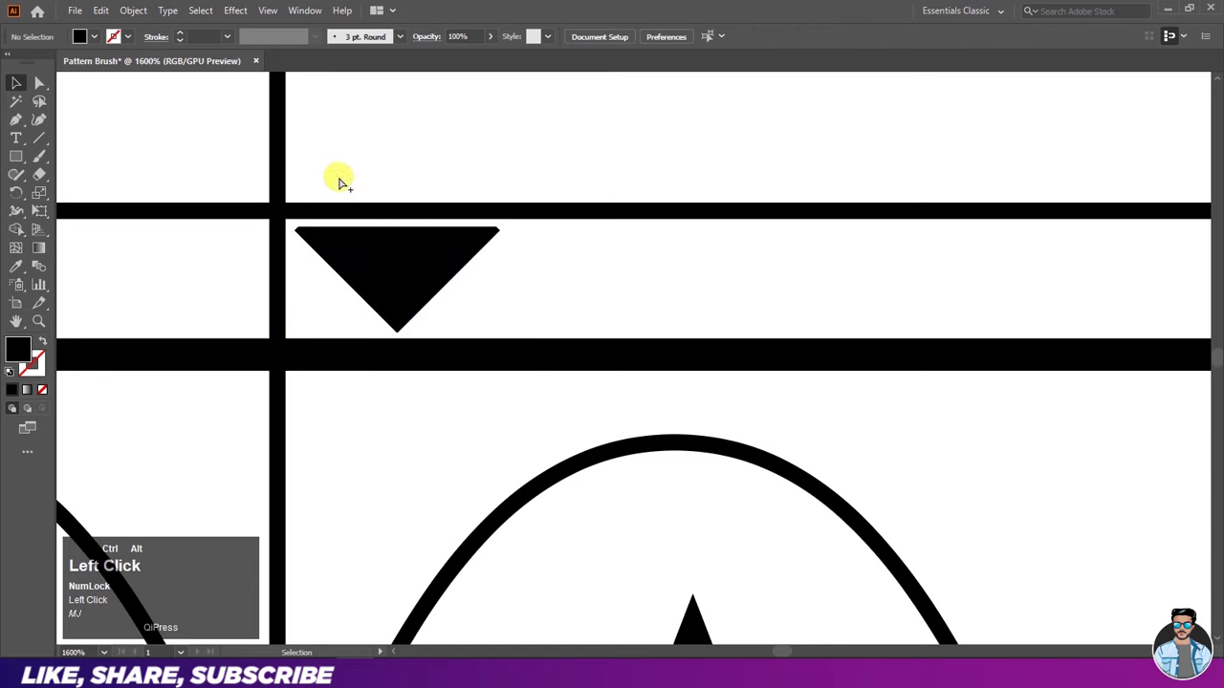
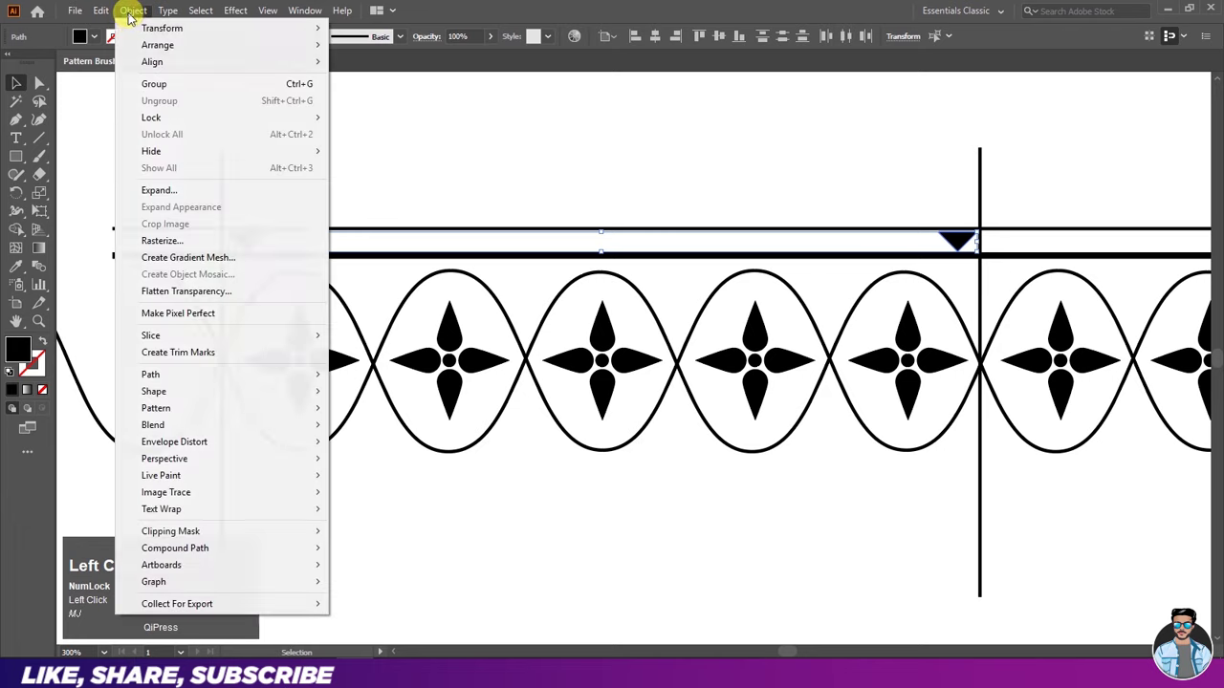
Step: Blend the two end triangles together and bring up the blend settings
key("ctrl+w")
key("ctrl+w")
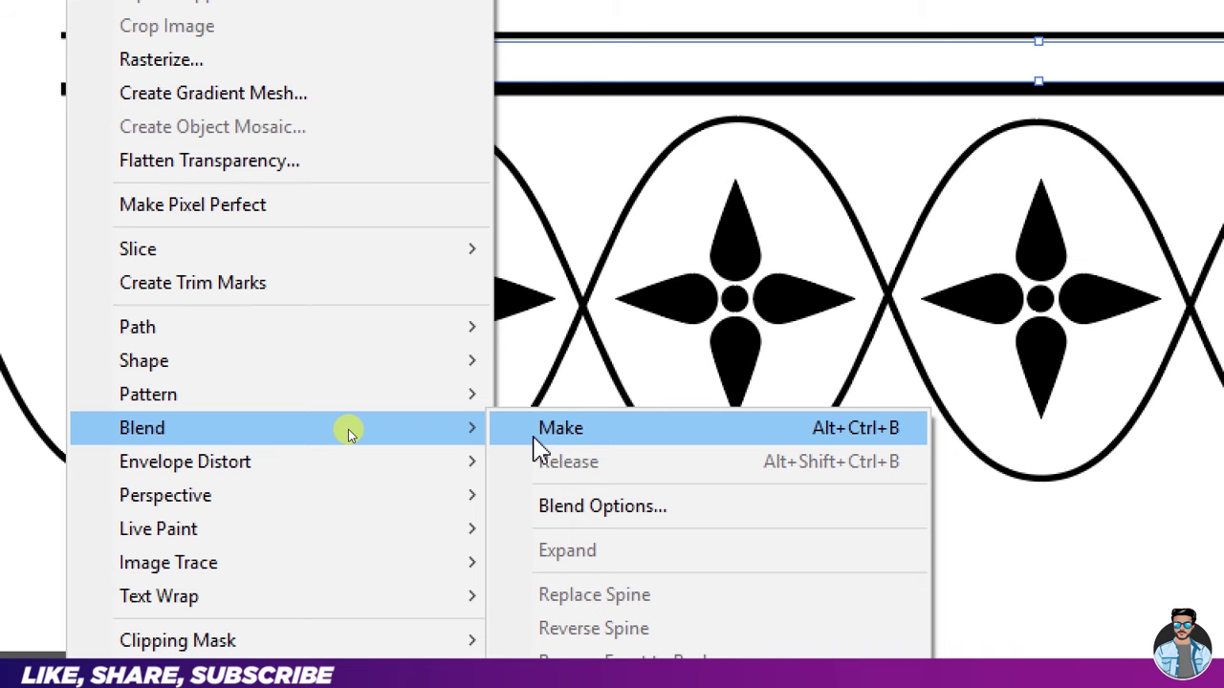
key("ctrl+w")
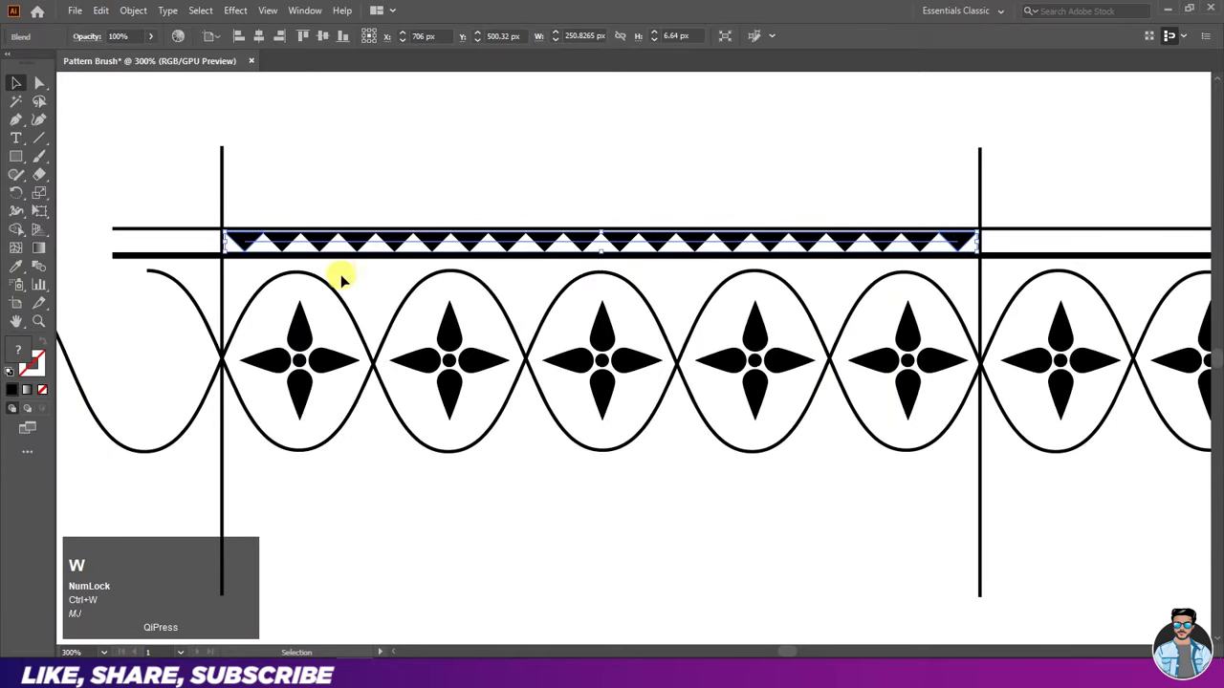
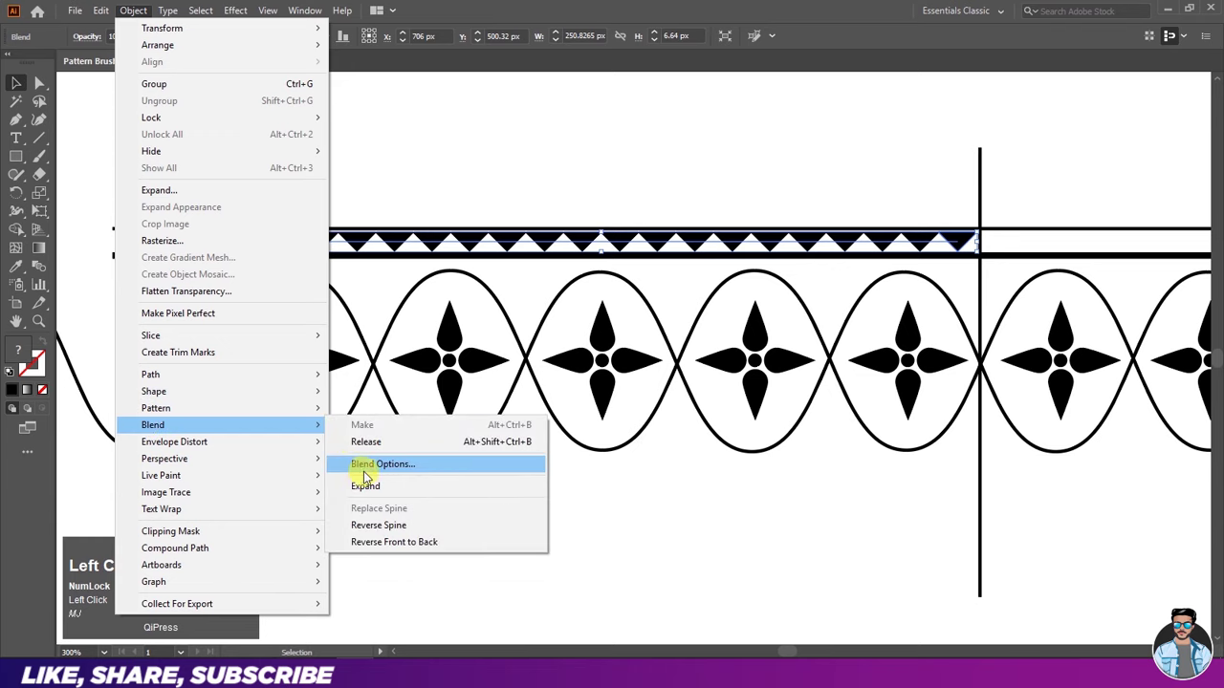
key("ctrl+w")
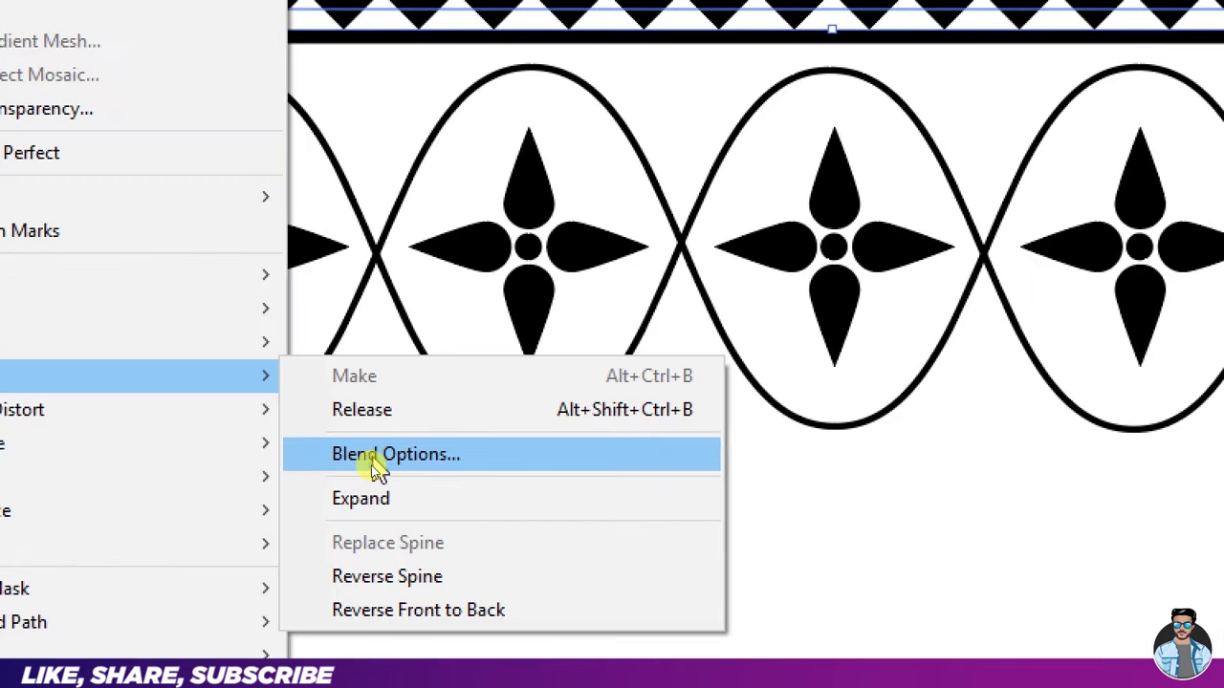
key("ctrl+w")
Step: Set the blend to 17 specified steps and select the top triangle band
left_click(355, 228)
key("ctrl+w")
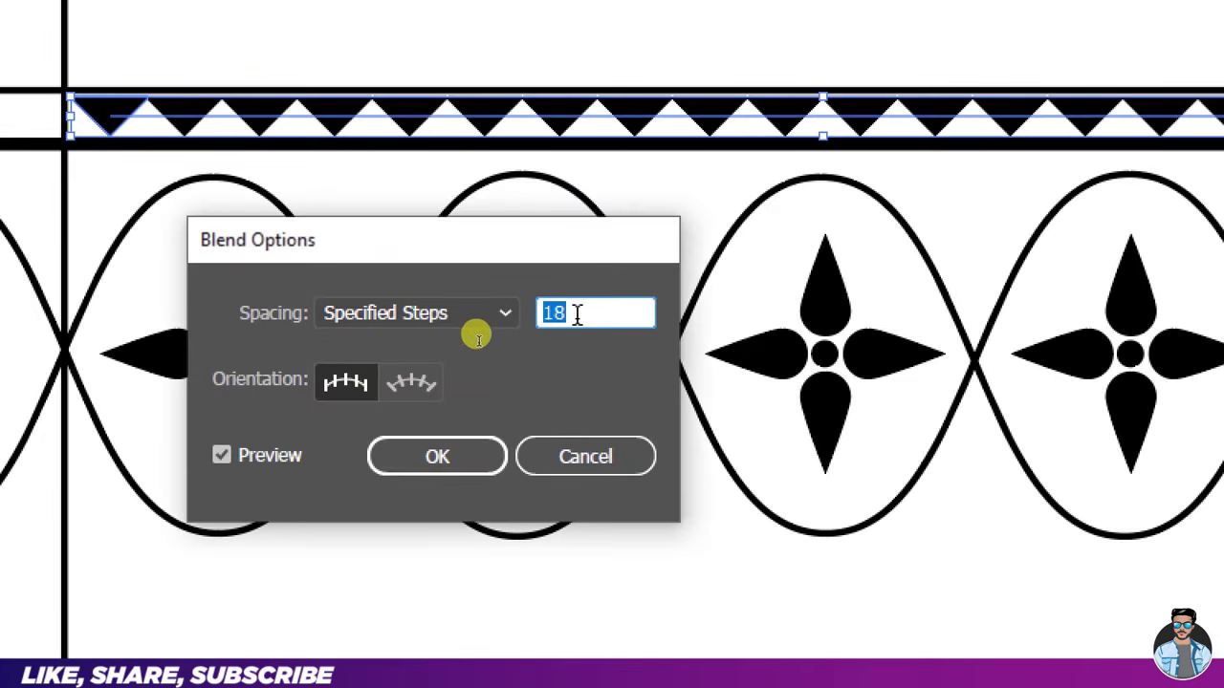
key("ctrl+w")
key("Down")
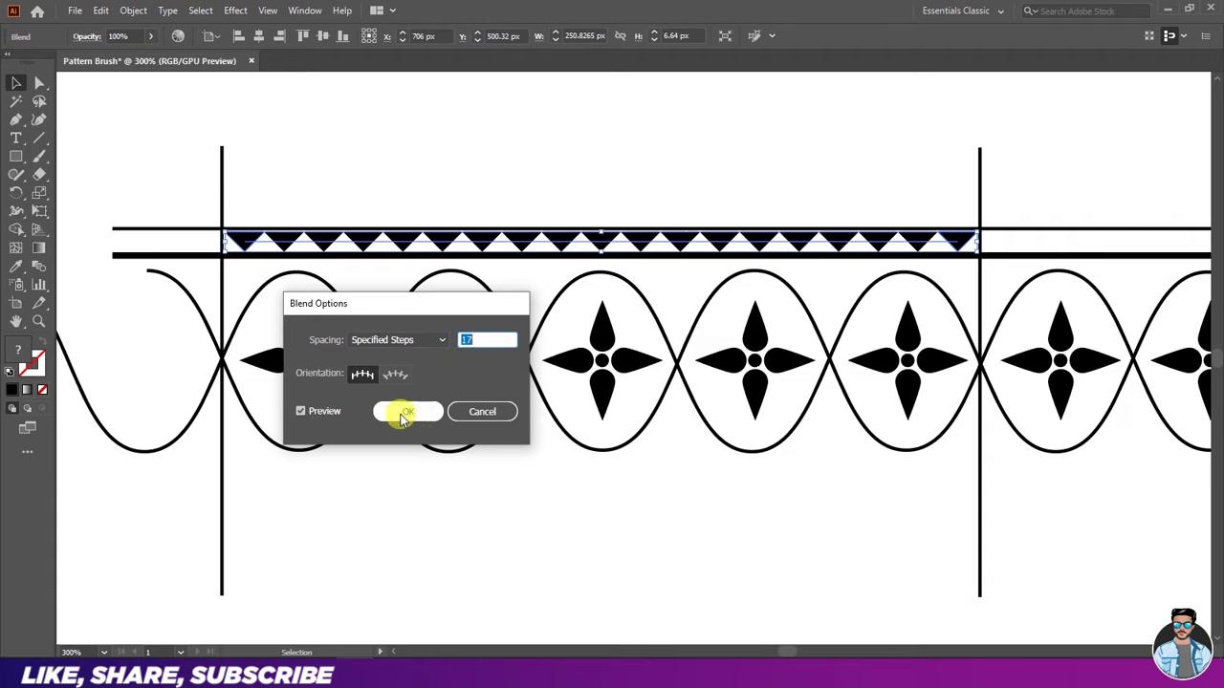
left_click(410, 424)
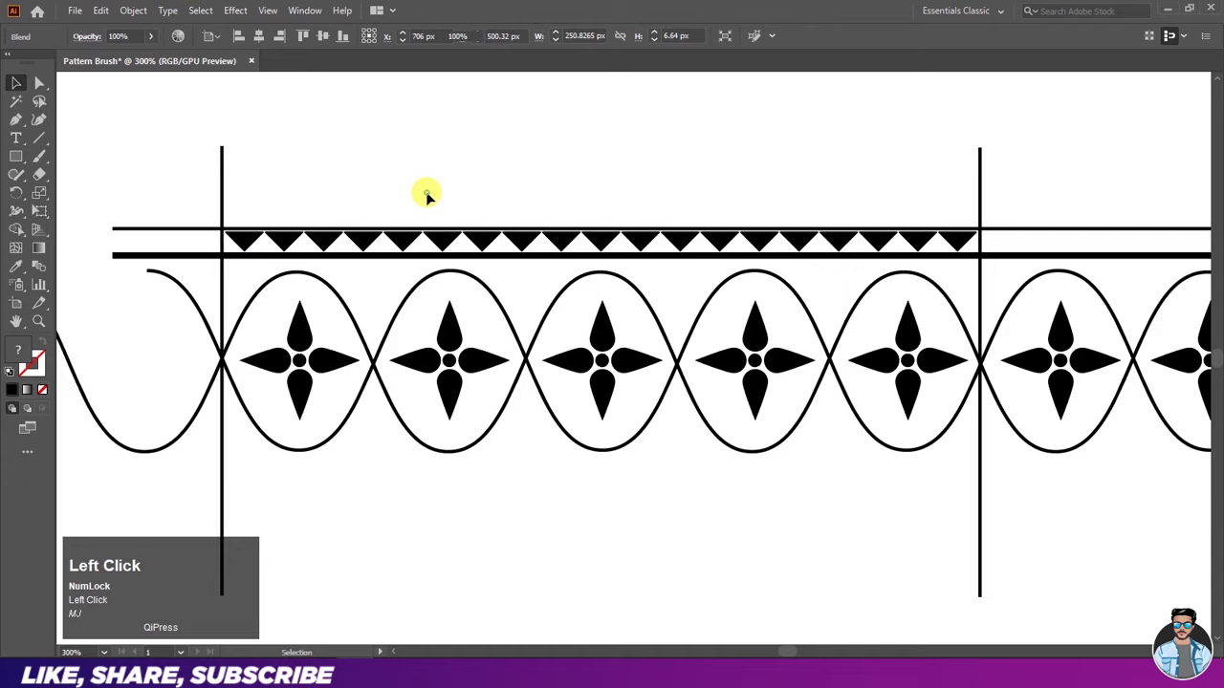
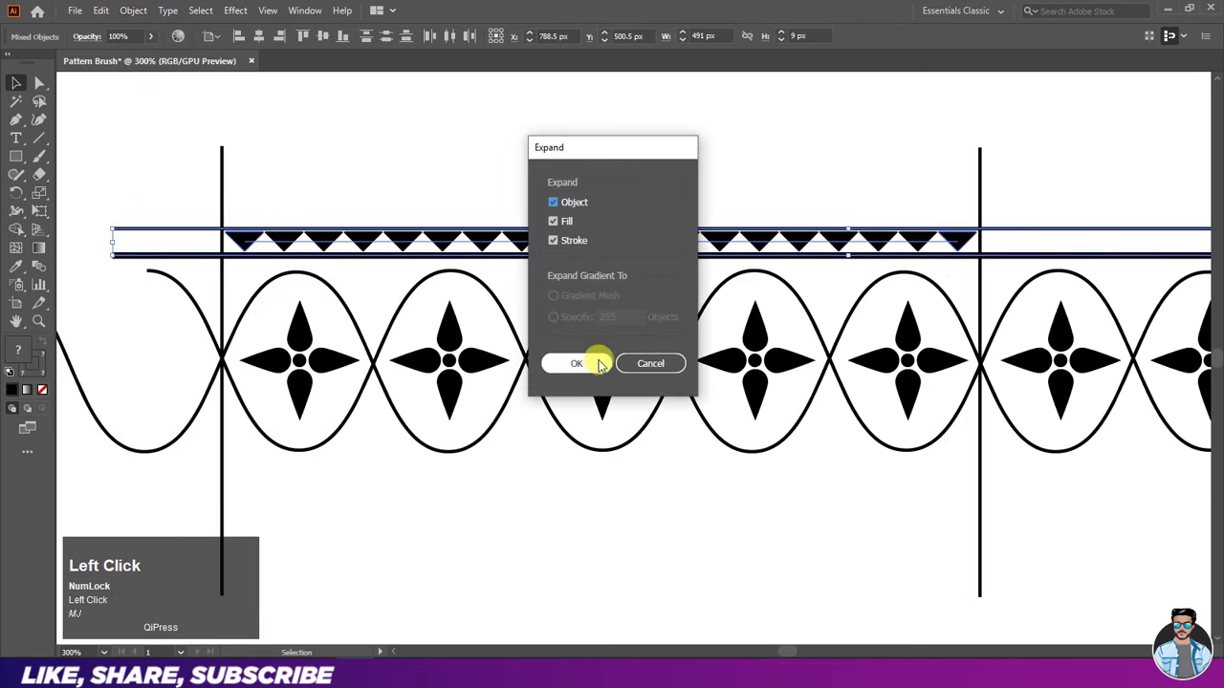
Step: Make a horizontally reflected copy of the expanded triangle band
right_click(528, 250)
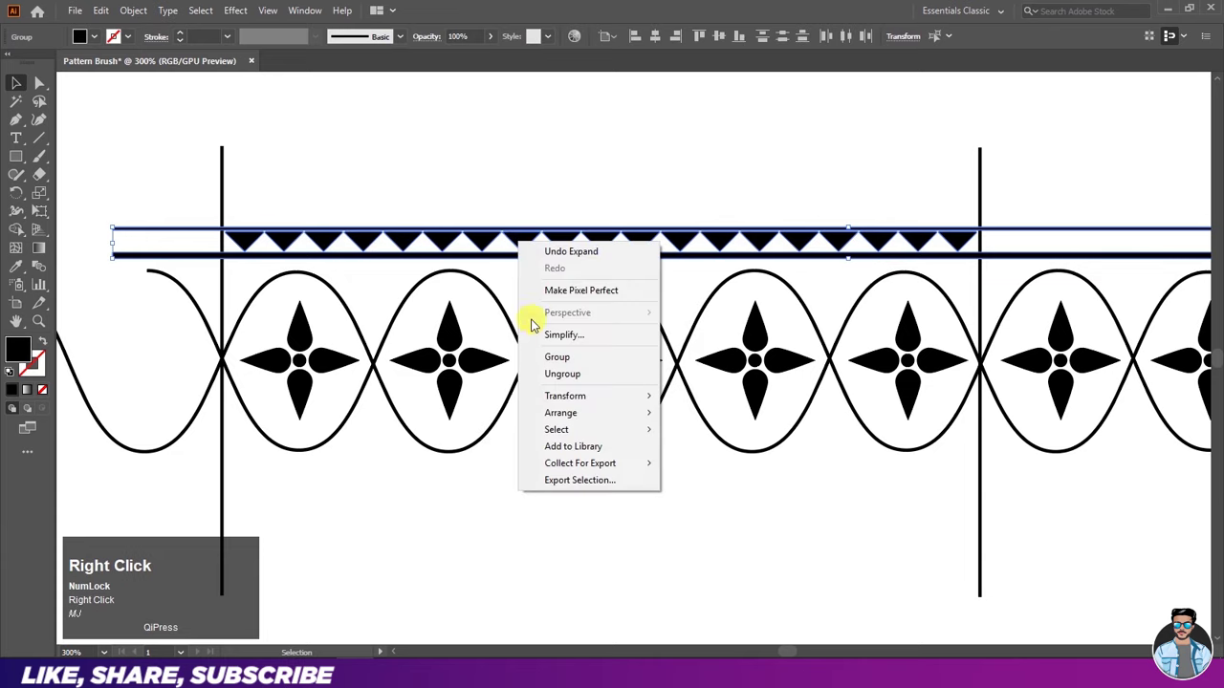
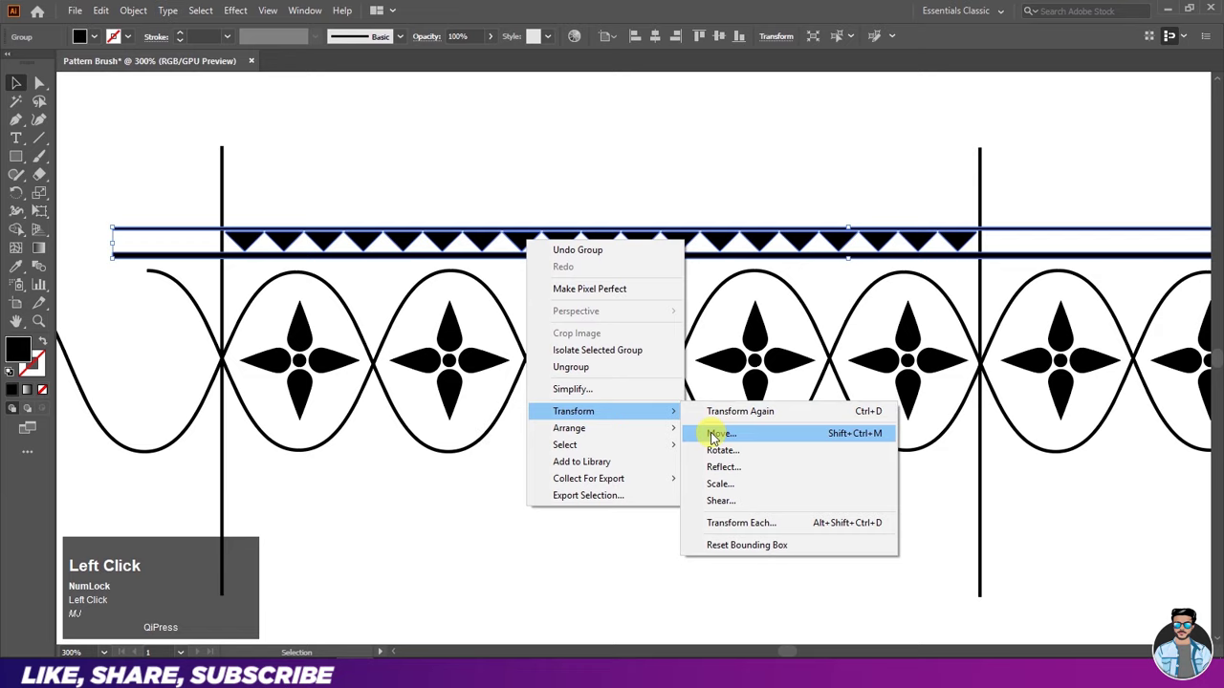
left_click(730, 481)
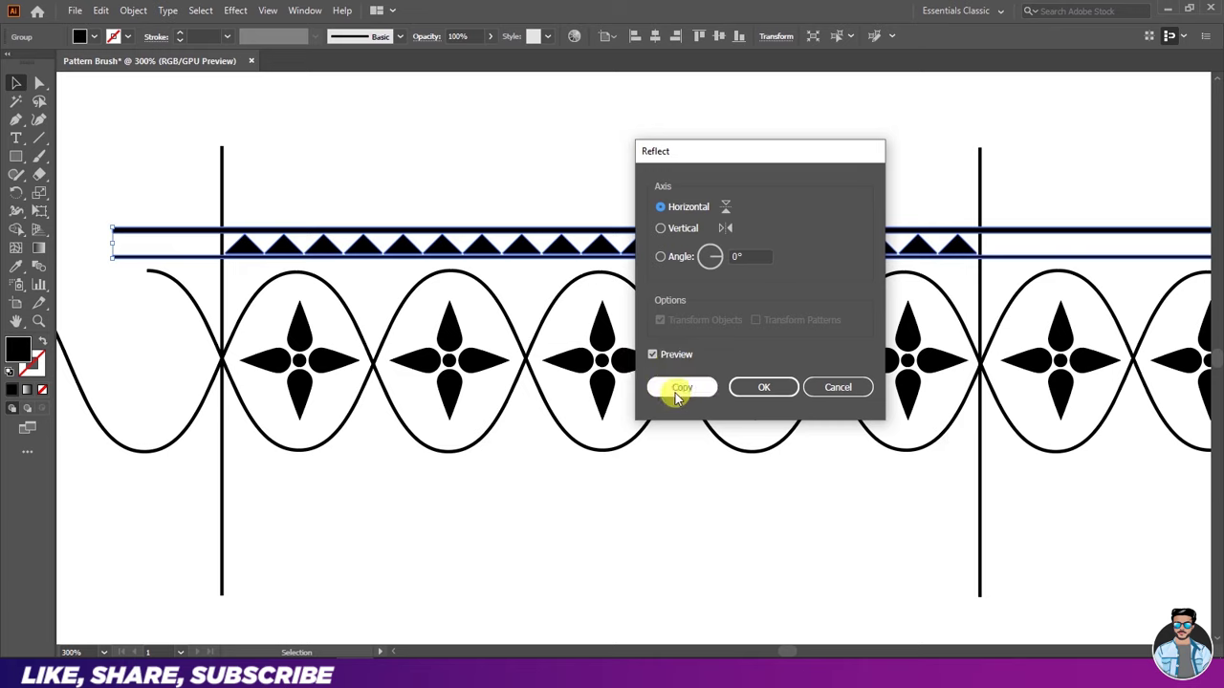
left_click(682, 401)
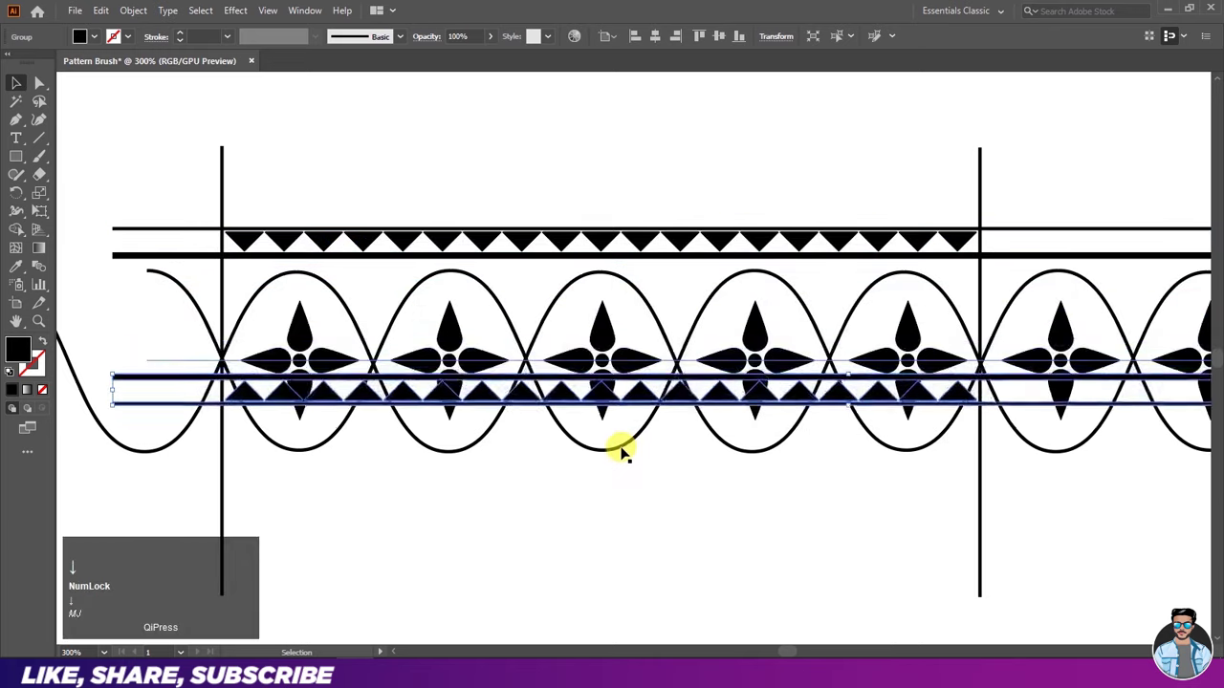
Step: Nudge the flipped copy below the flowers and the top band closer to them
key("Down")
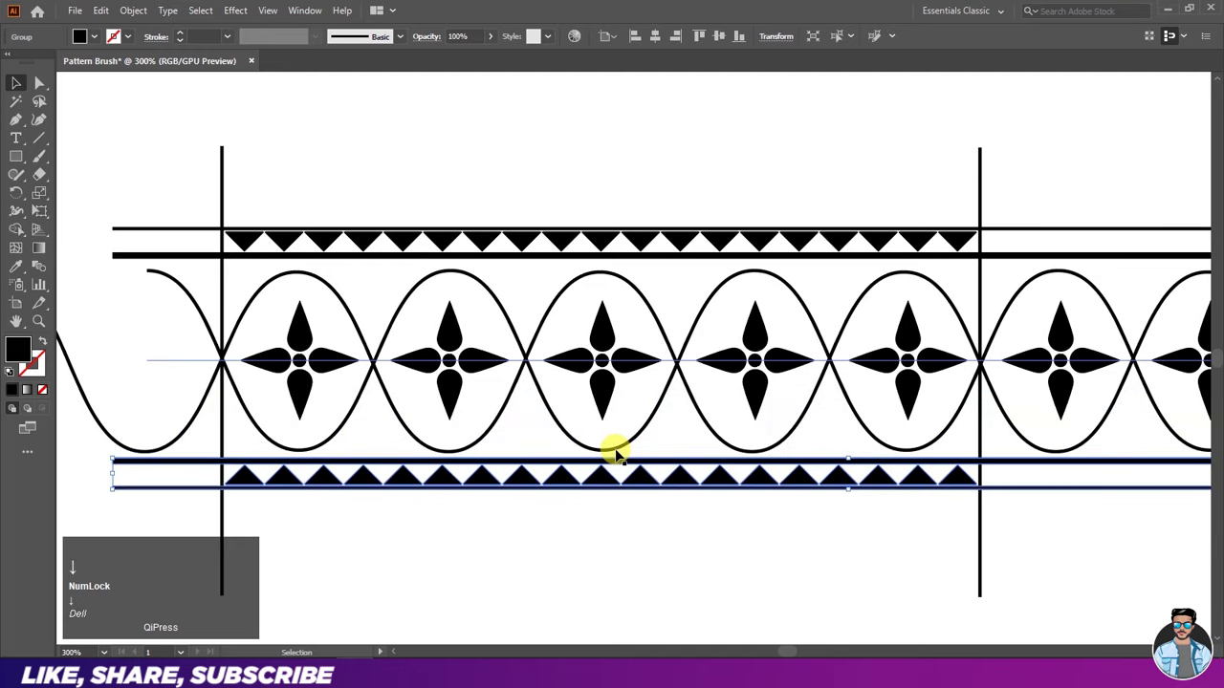
left_click(631, 260)
key("Down")
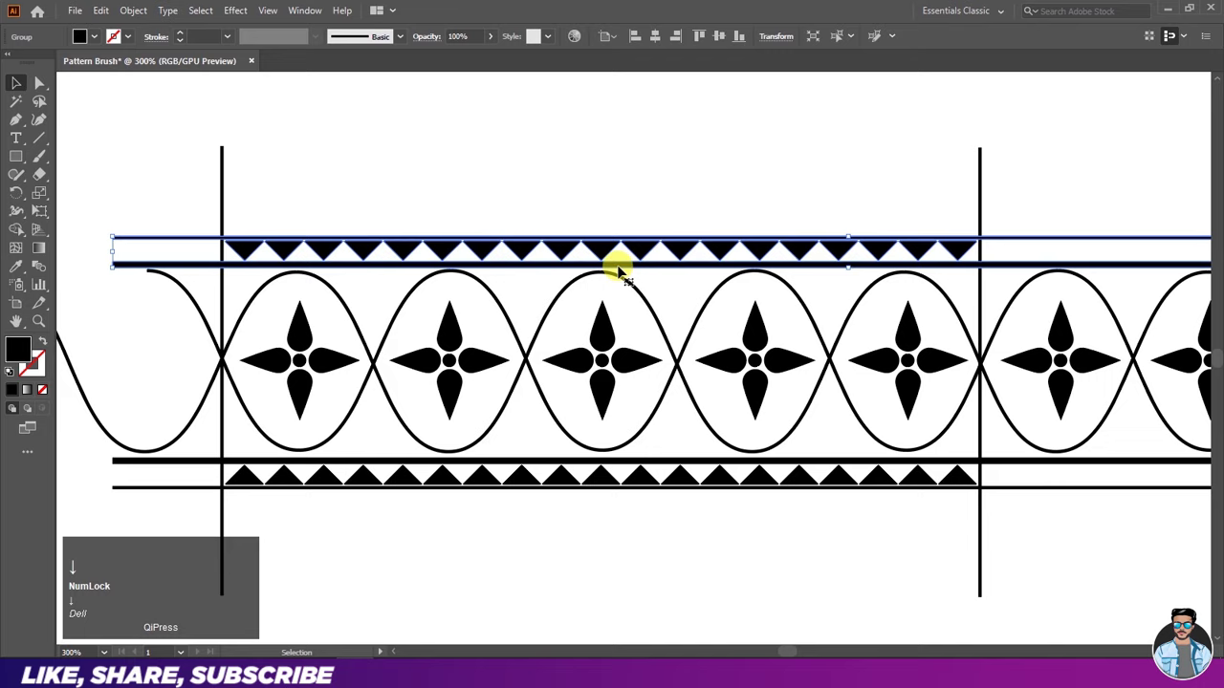
left_click(627, 177)
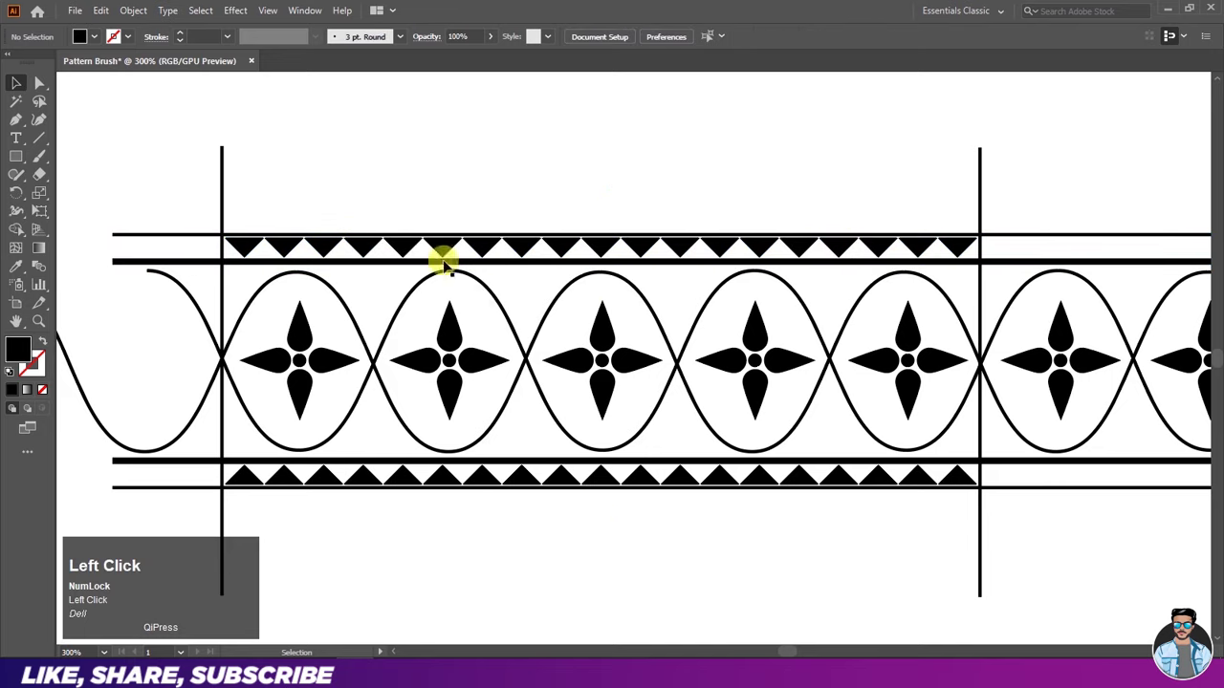
Step: Select all border pieces and erase the excess wave loops and flowers with Shape Builder
scroll("down", 3)
left_click_drag(398, 245, 17, 239)
key("ctrl+w")
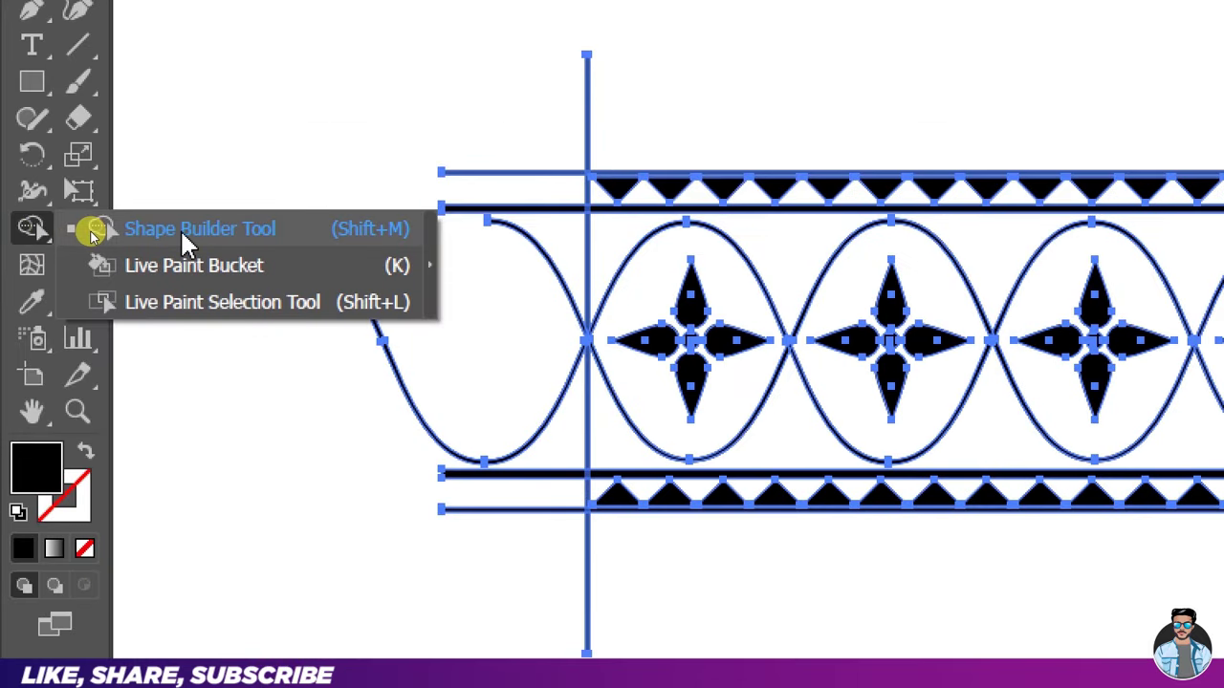
key("ctrl+w")
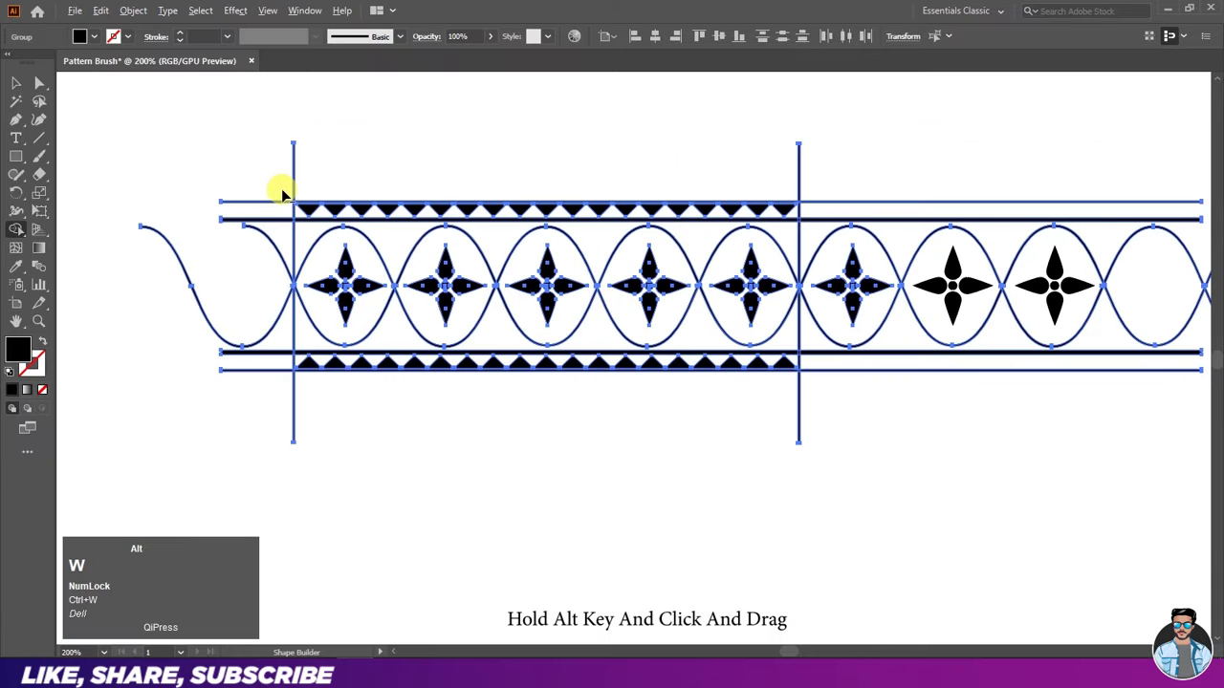
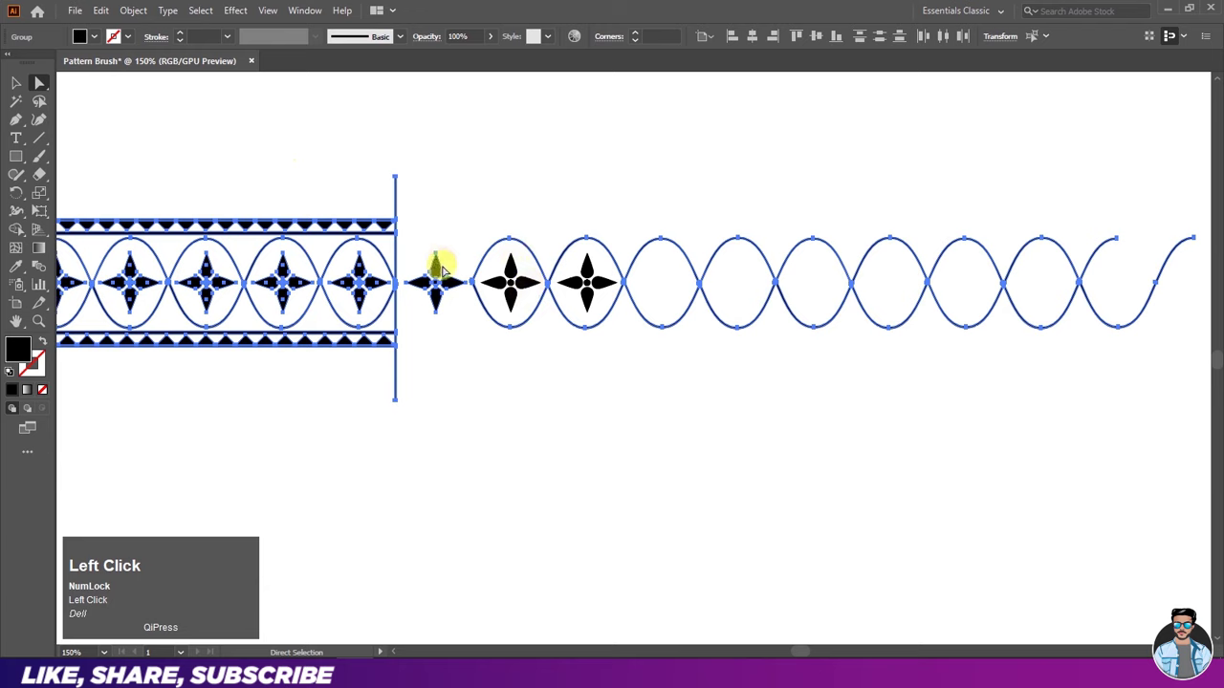
scroll("down", 3)
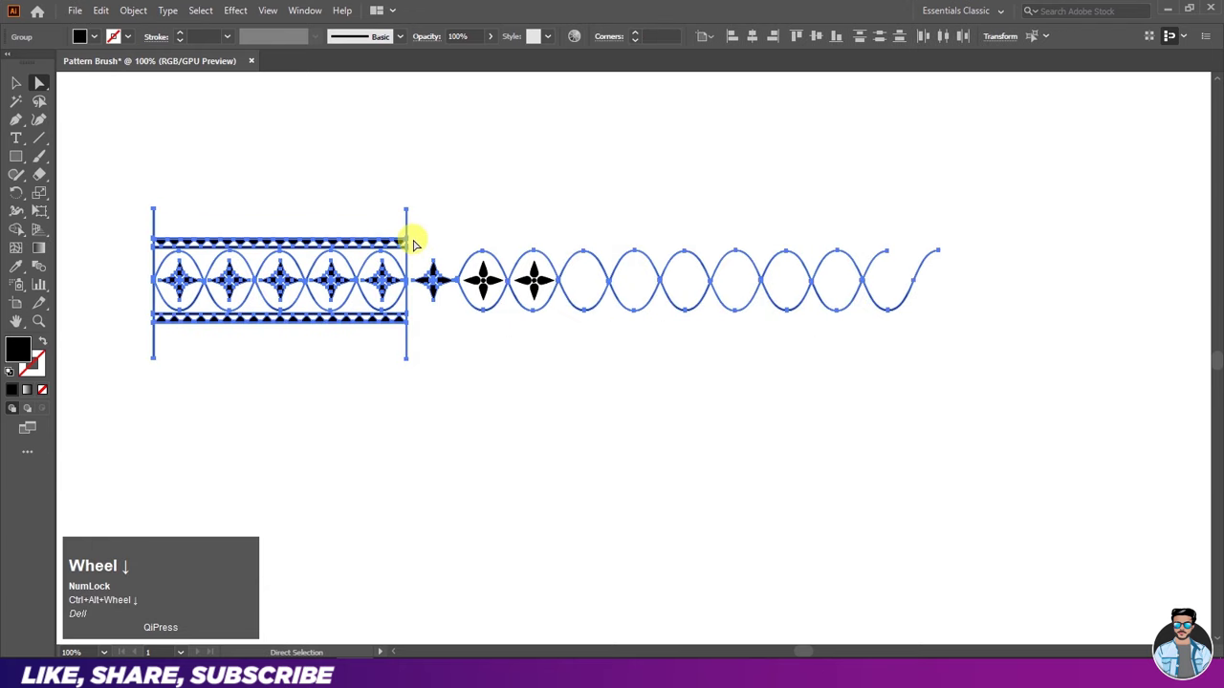
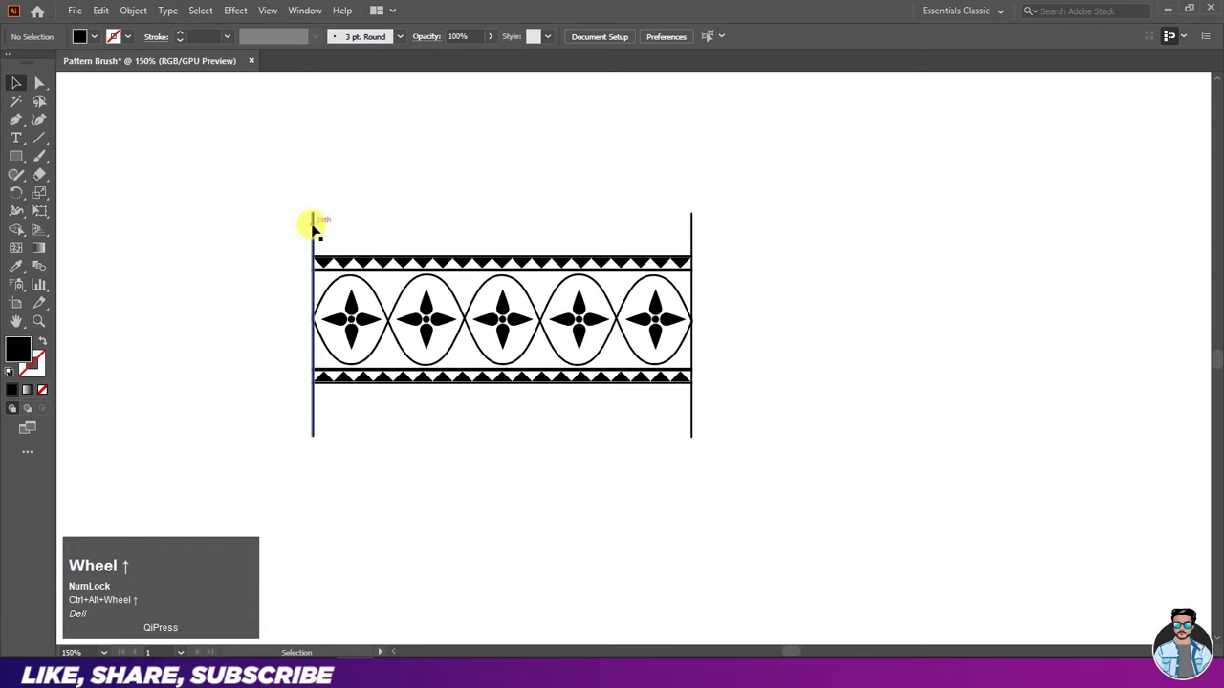
Step: Delete the left and right vertical guide lines from the tile
left_click(318, 227)
key("Delete")
left_click(698, 234)
key("Delete")
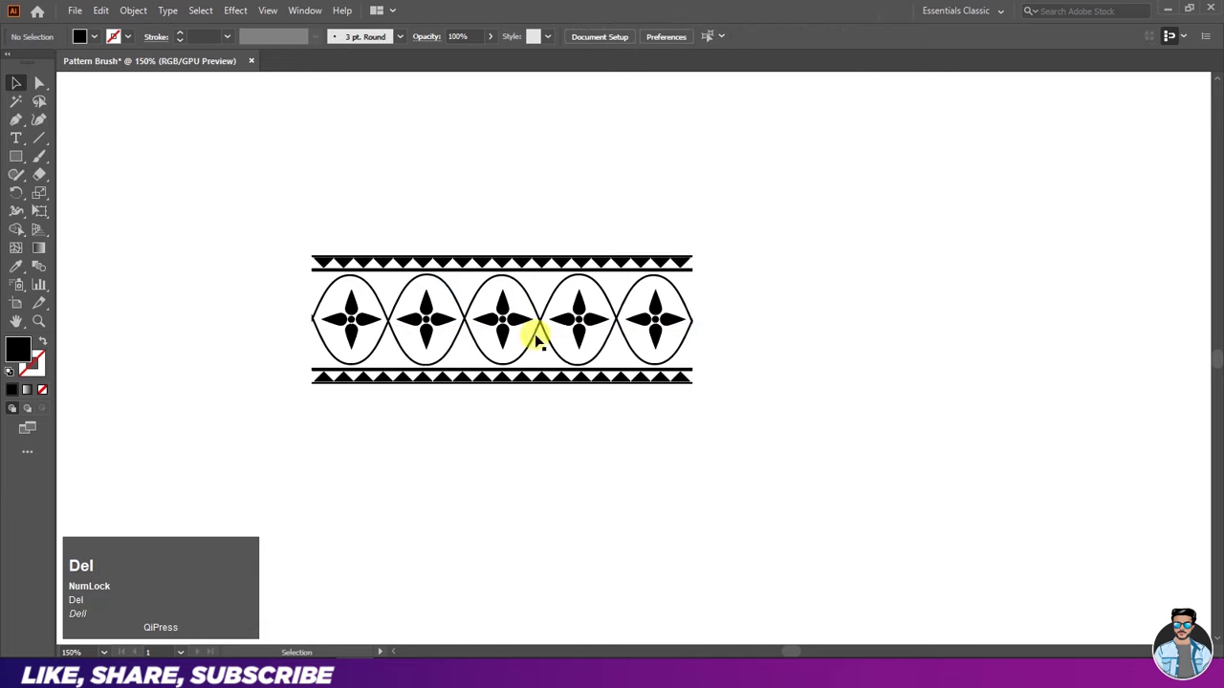
Step: Drag the border tile into the Brushes panel as a new Pattern Brush
scroll("down", 3)
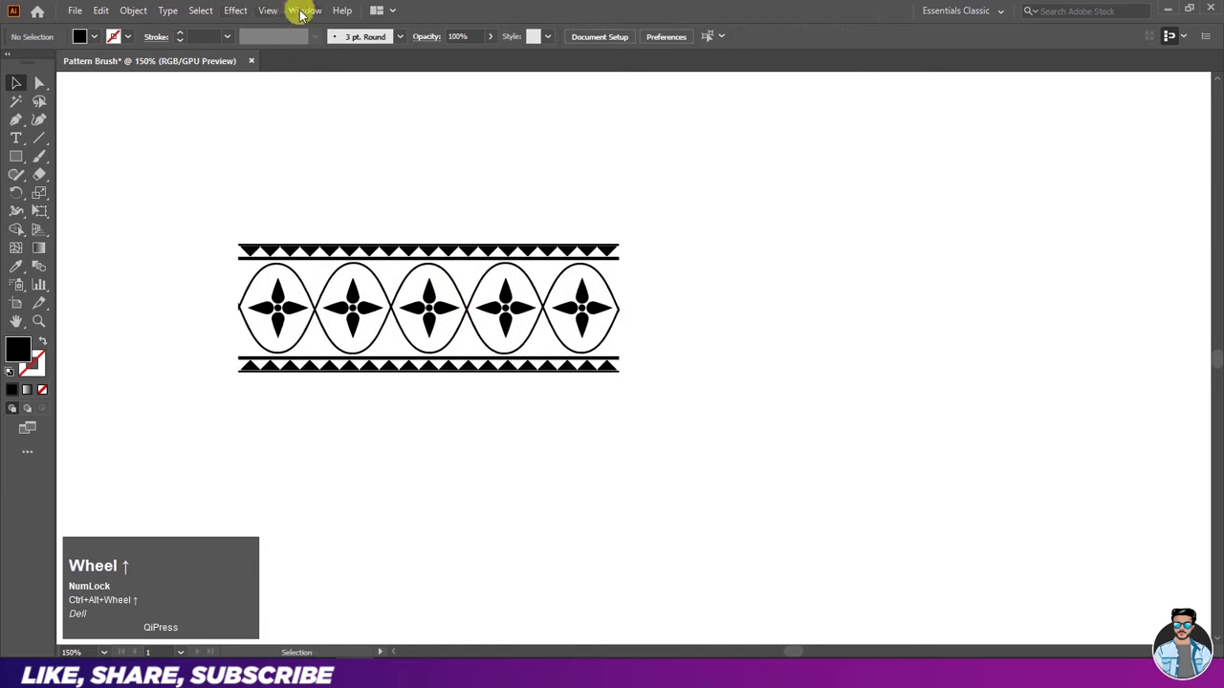
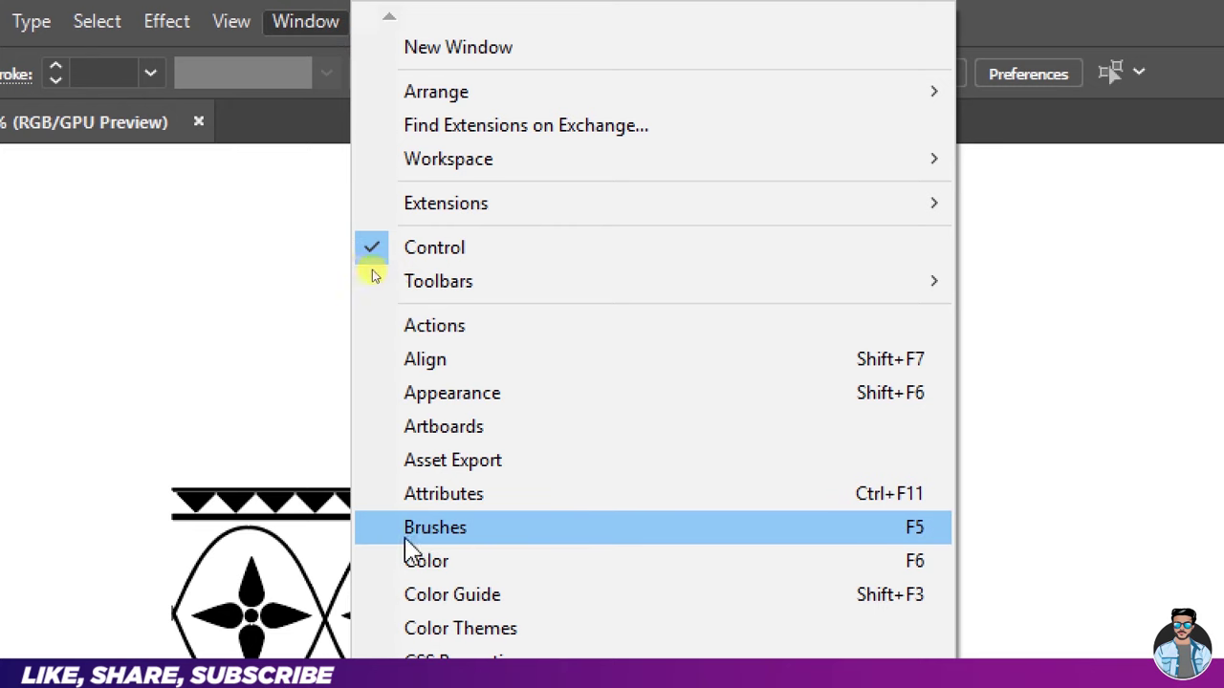
key("ctrl+w")
key("ctrl+w")
left_click_drag(389, 278, 627, 395)
key("ctrl+w")
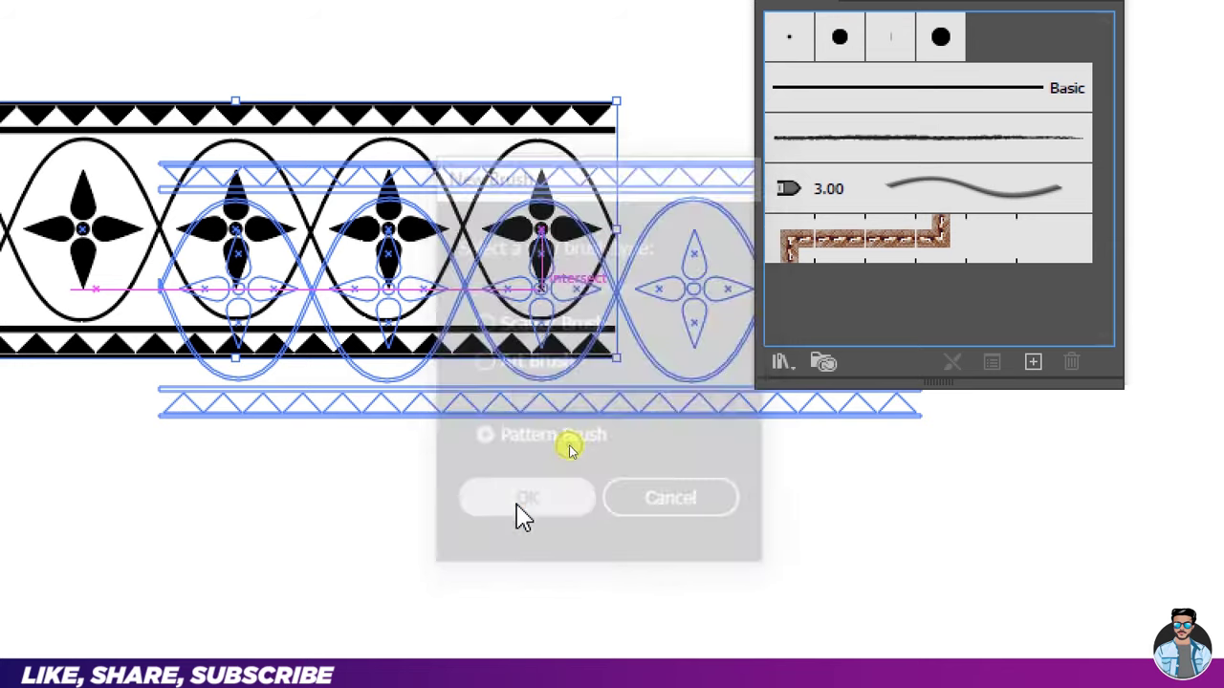
key("ctrl+w")
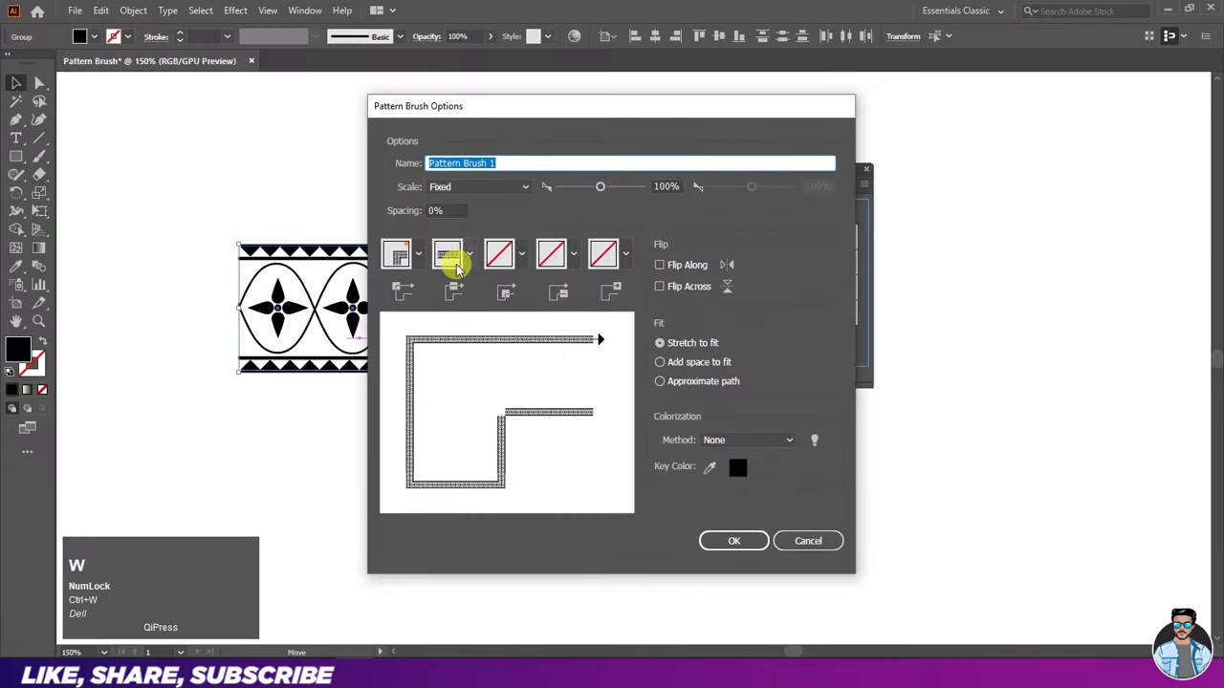
Step: Set both the outer and inner corner tiles to automatic
key("ctrl+w")
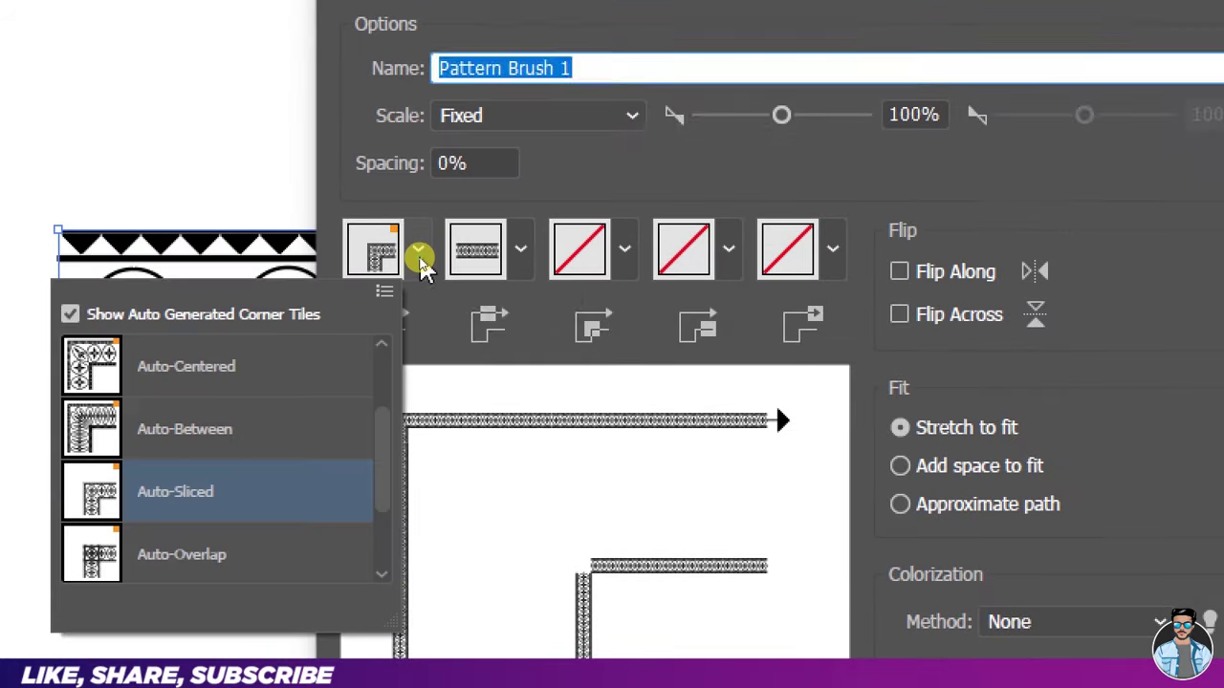
key("ctrl+w")
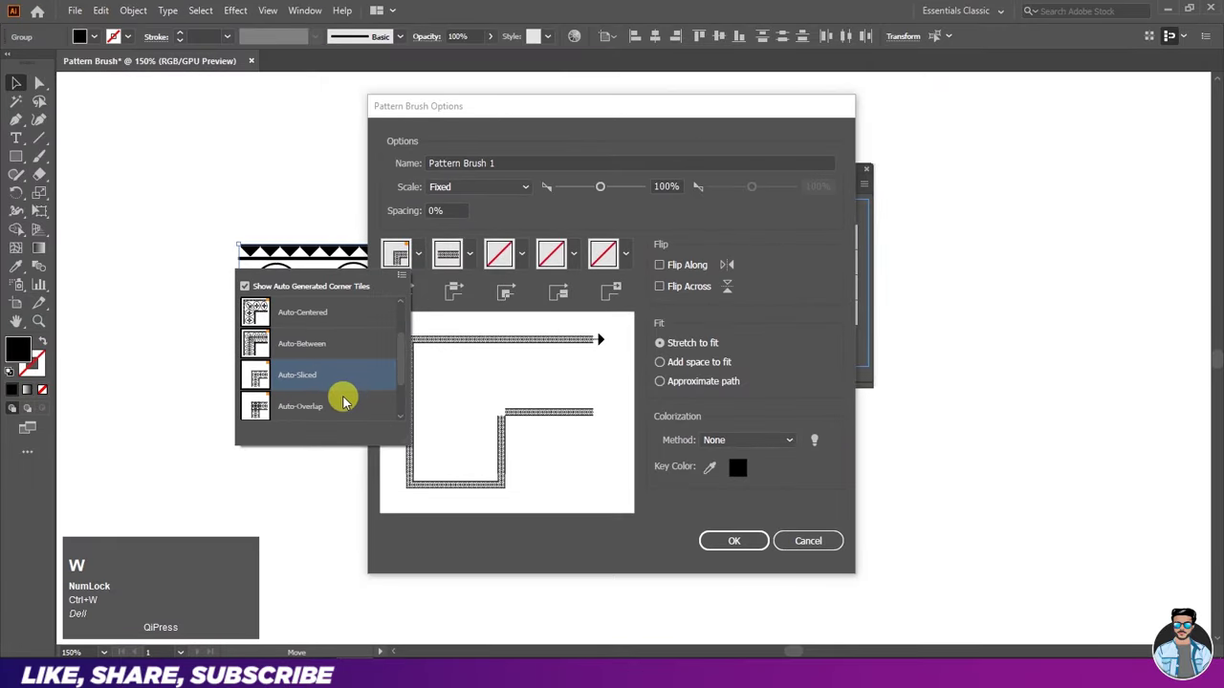
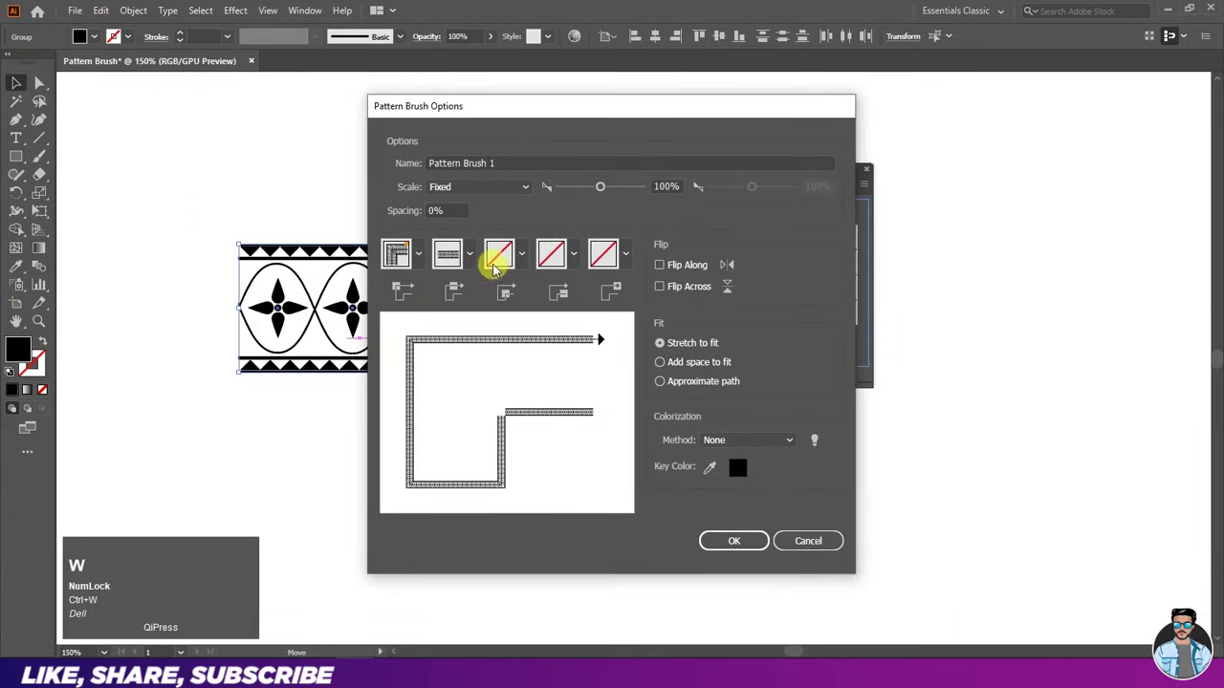
left_click(526, 268)
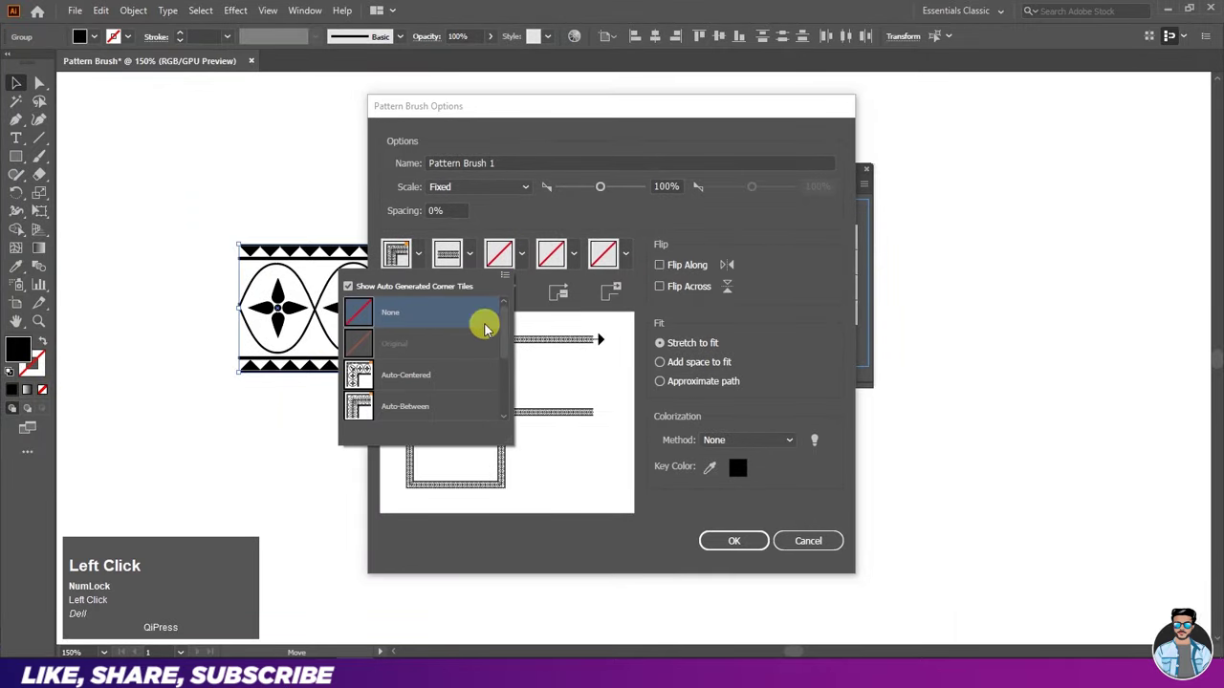
key("ctrl+w")
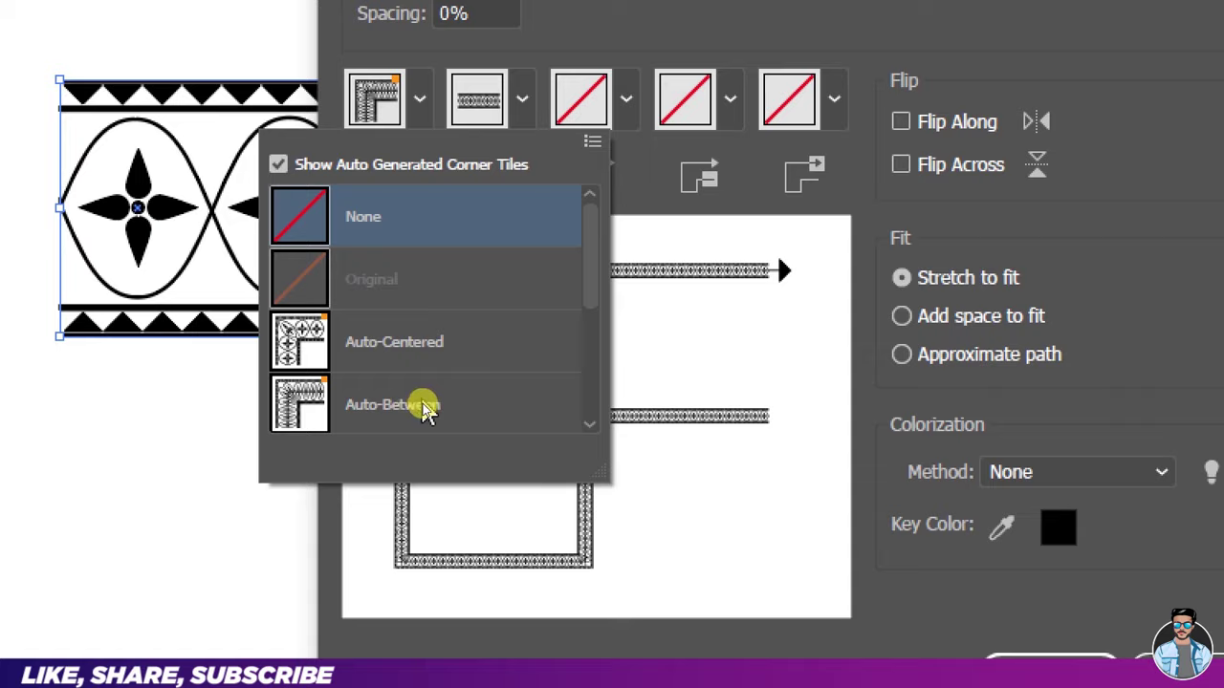
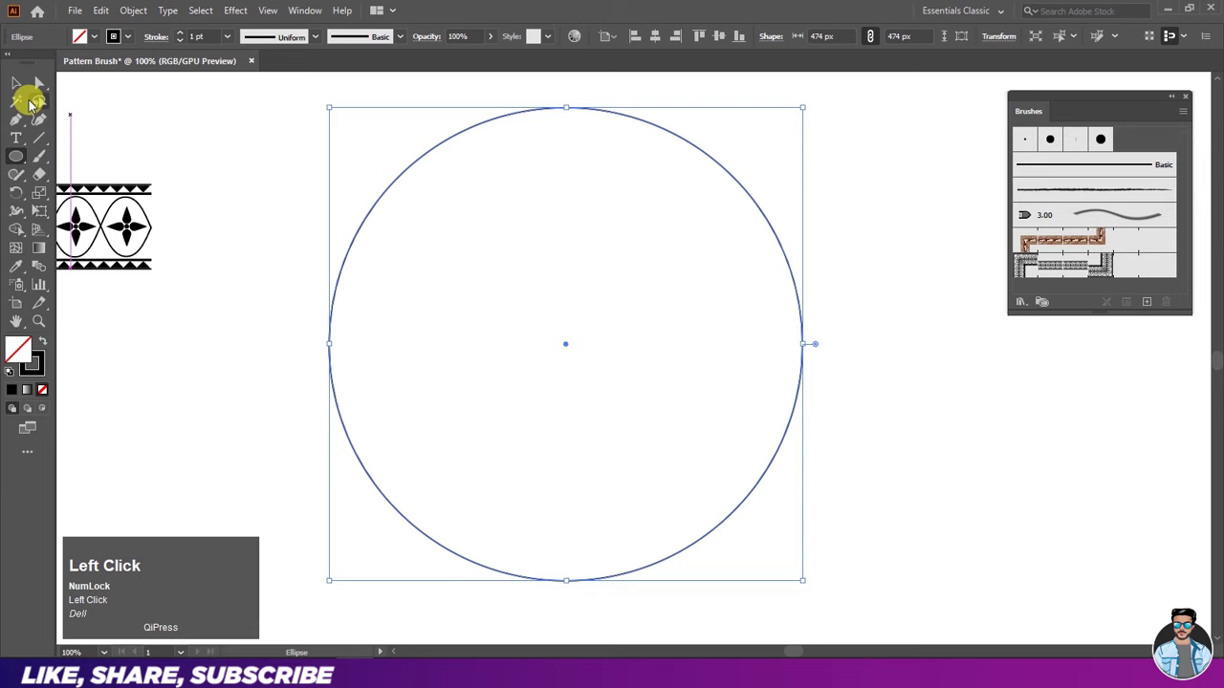
Step: Apply Pattern Brush 1 to the circle and align it to the artboard centre
left_click(23, 95)
key("ctrl+w")
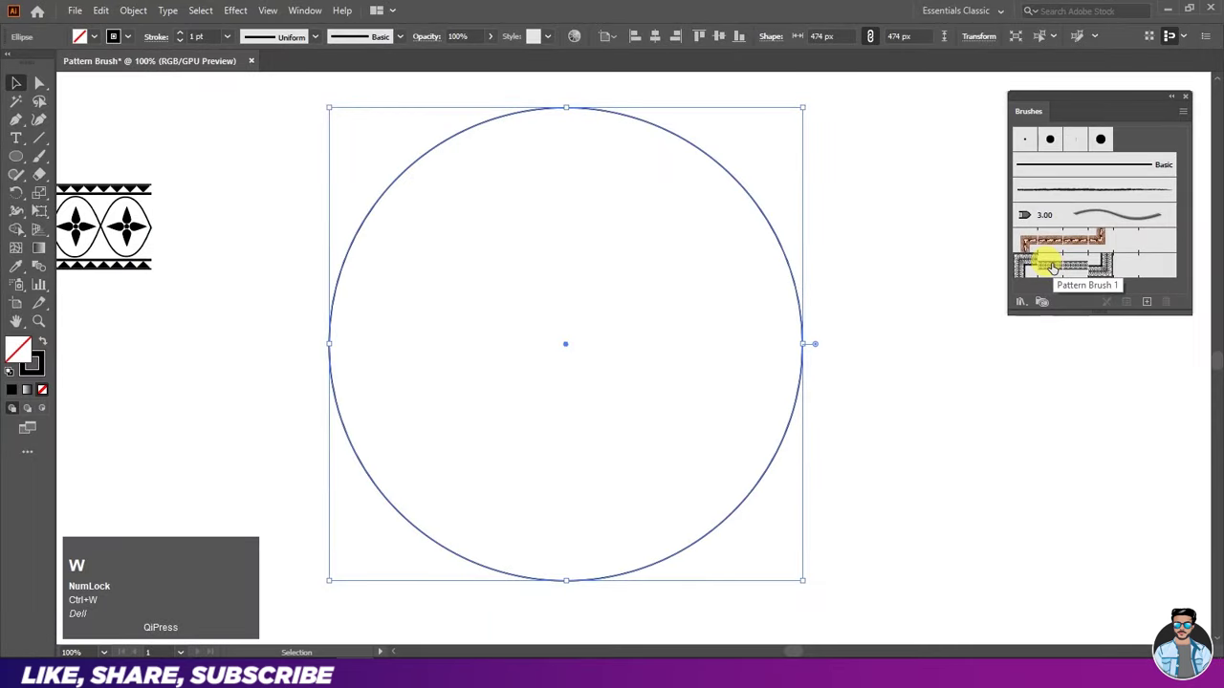
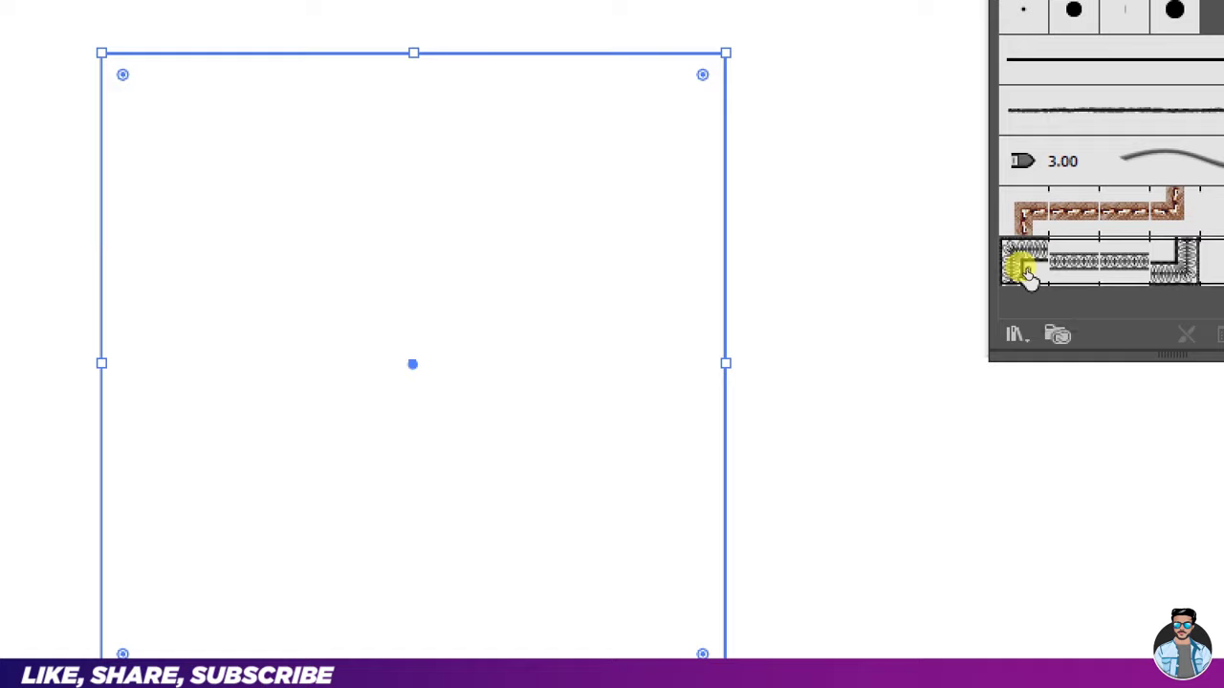
key("ctrl+w")
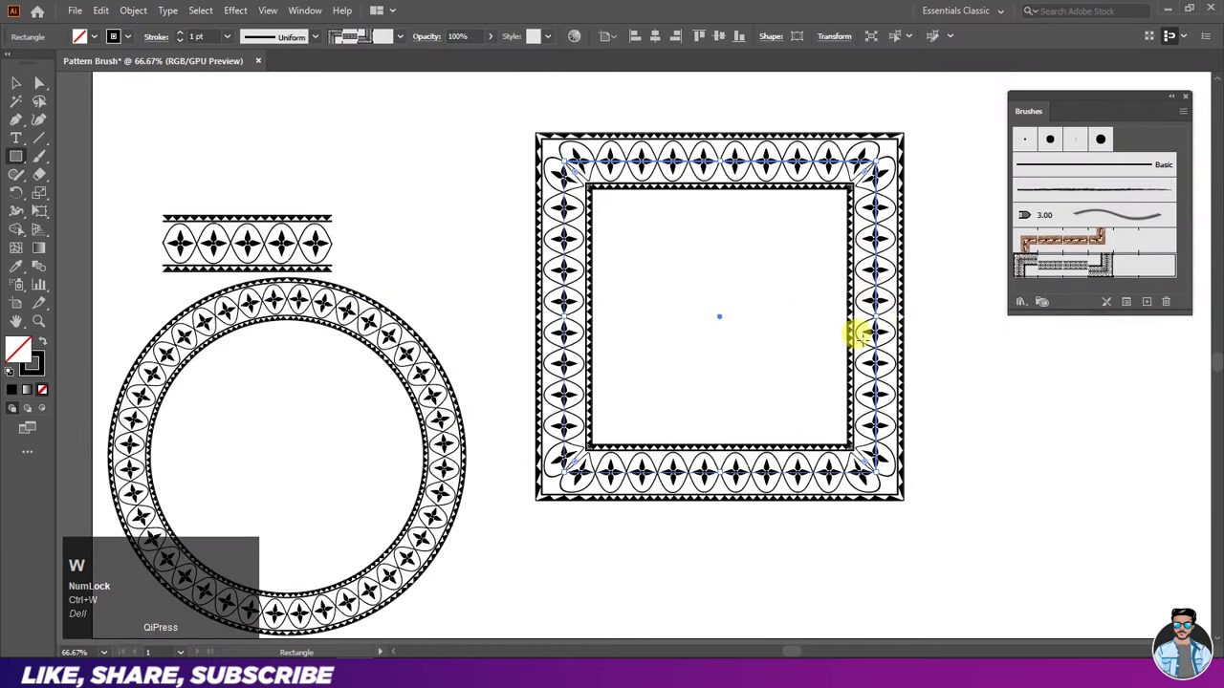
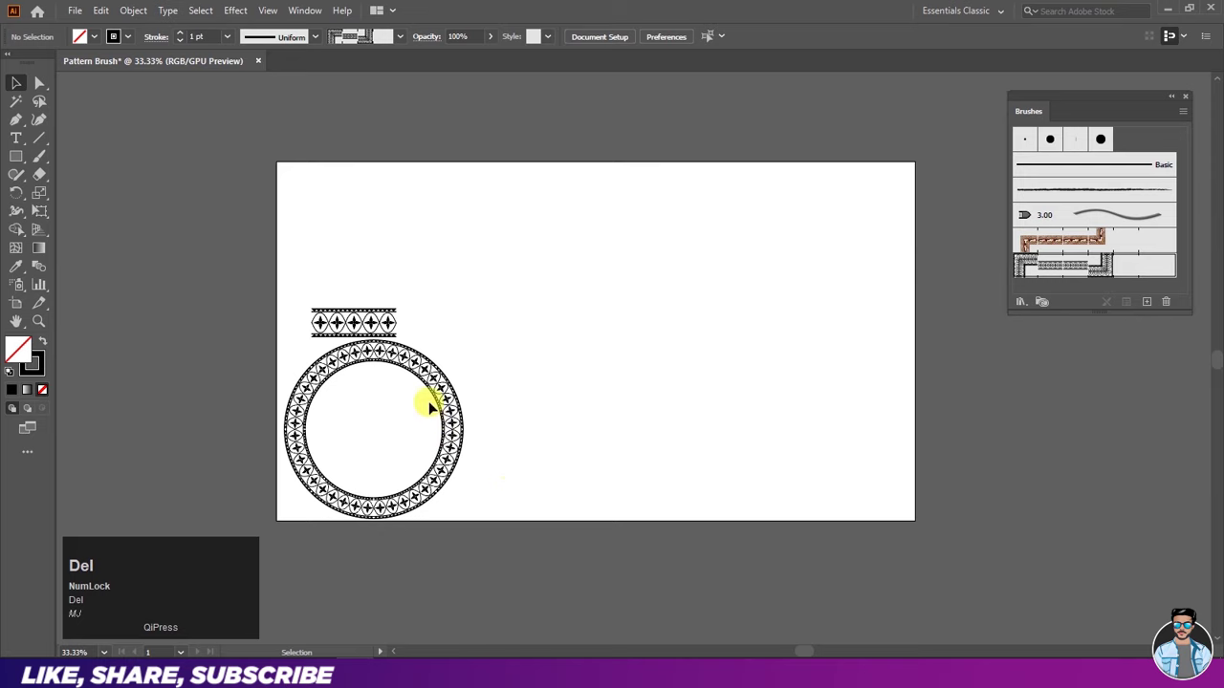
left_click(441, 396)
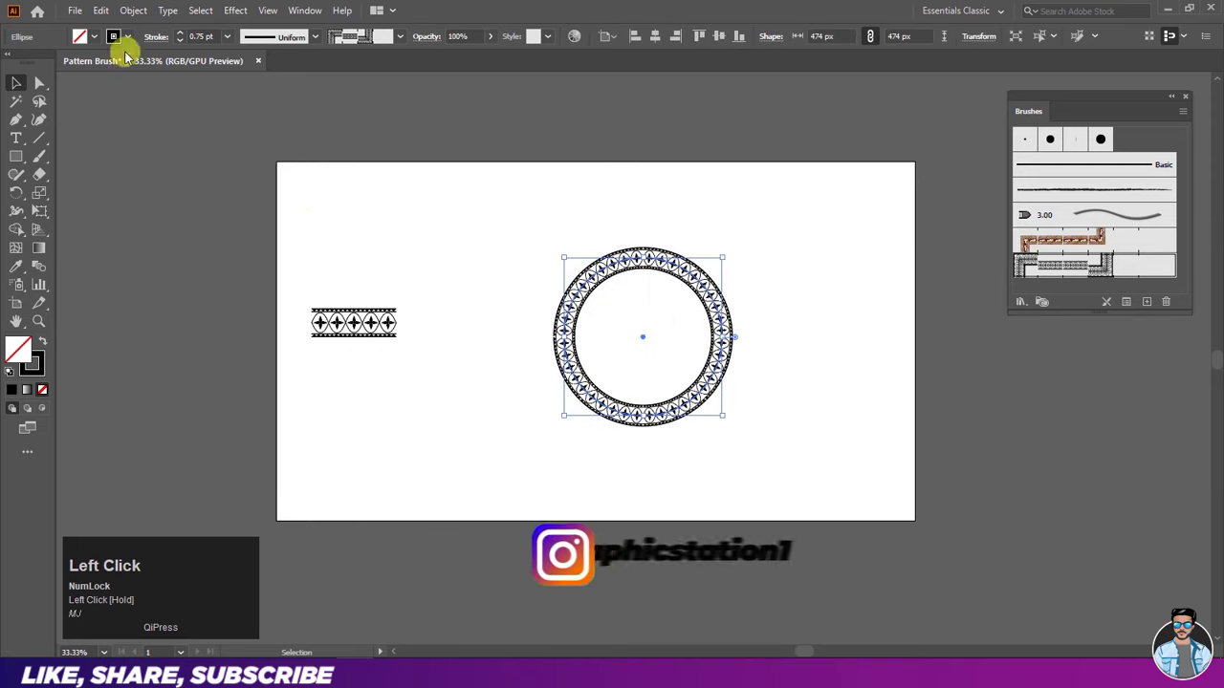